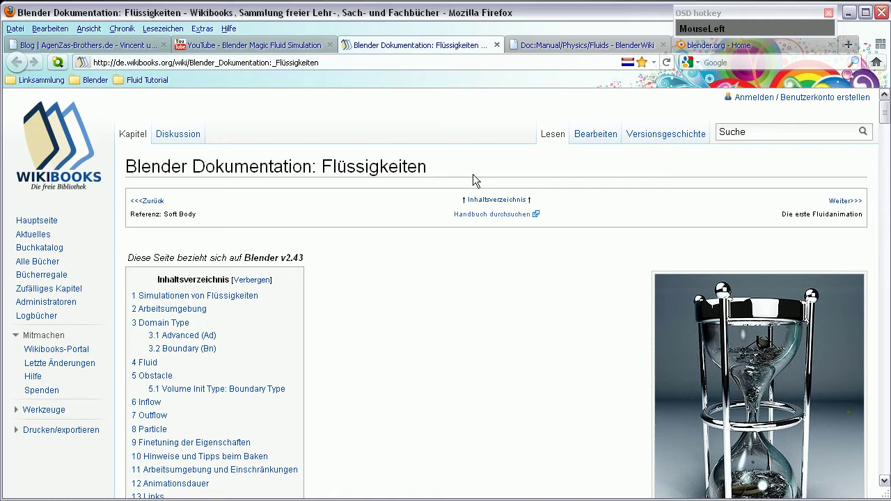
Scroll the Wikibooks fluids page down to the Fluid section and back to the top.
scroll(down, 3)
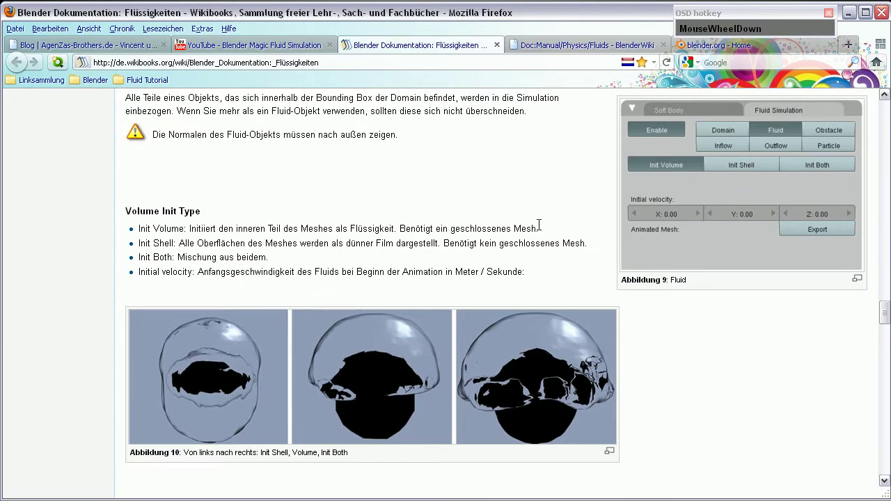
scroll(up, 3)
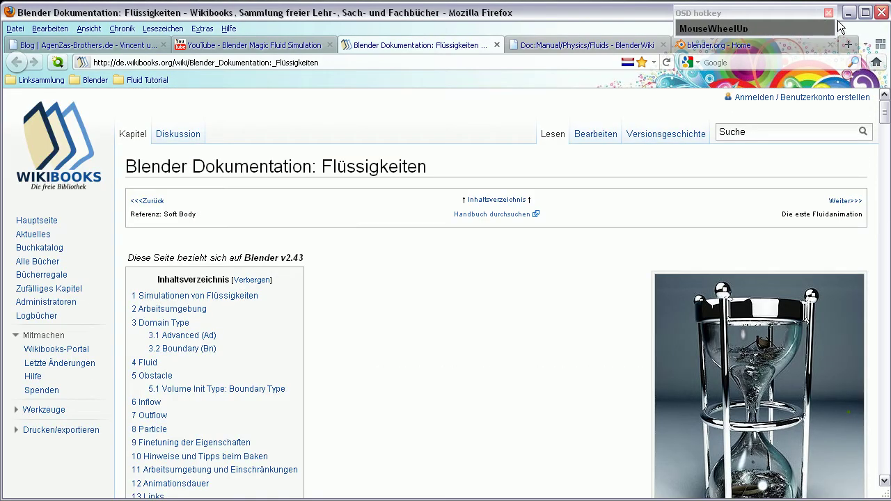
Duplicate the default cube in place with Shift+D, keeping the copy over the original.
click(680, 145)
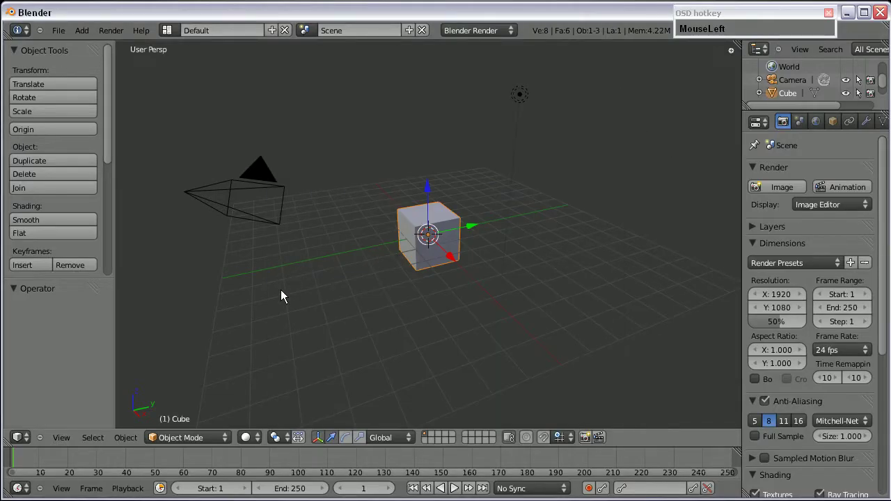
drag(218, 298, 368, 369)
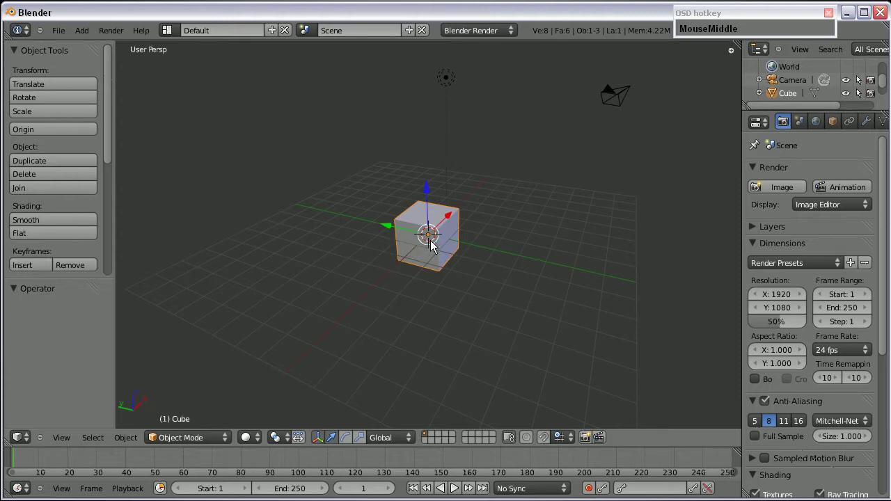
click(778, 181)
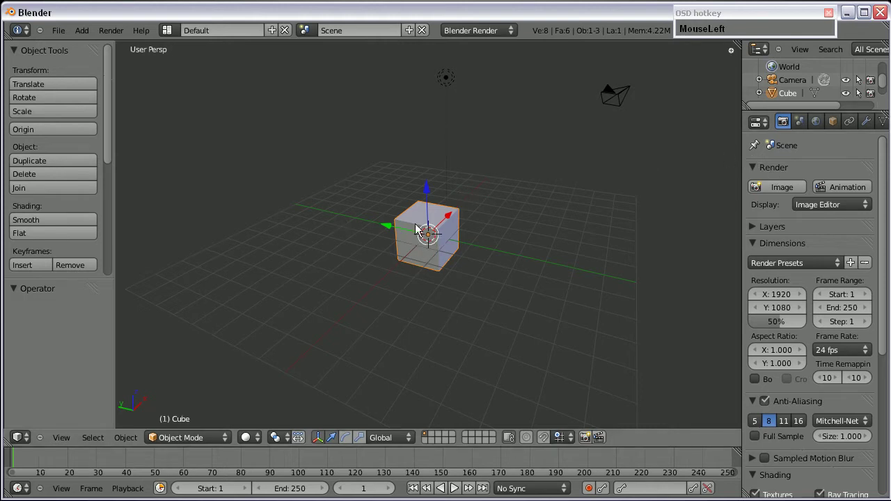
key(shift+d)
right_click(422, 235)
Scale the copied cube up about 4.18 times so it encloses the original.
key(s)
middle_click(467, 310)
key(z)
scroll(up, 3)
drag(524, 281, 463, 260)
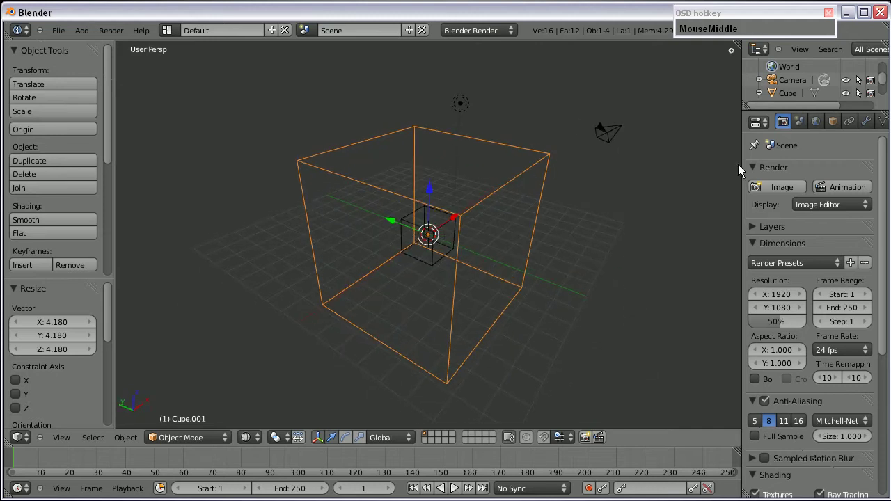
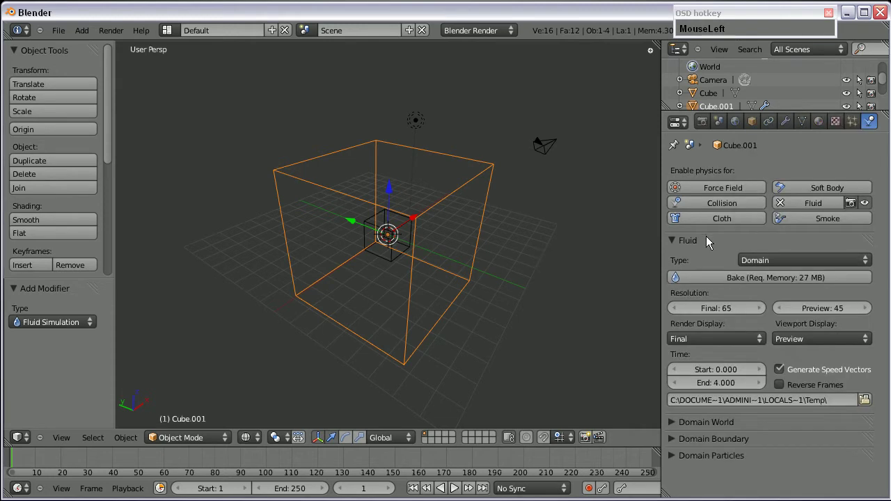
Give the small inner cube Fluid type physics inside the Cube.001 domain, then reselect the domain.
right_click(401, 240)
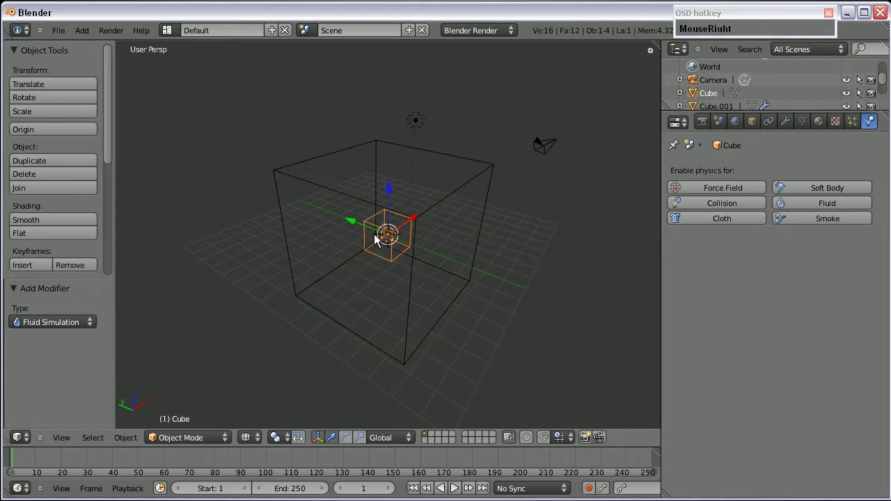
click(804, 213)
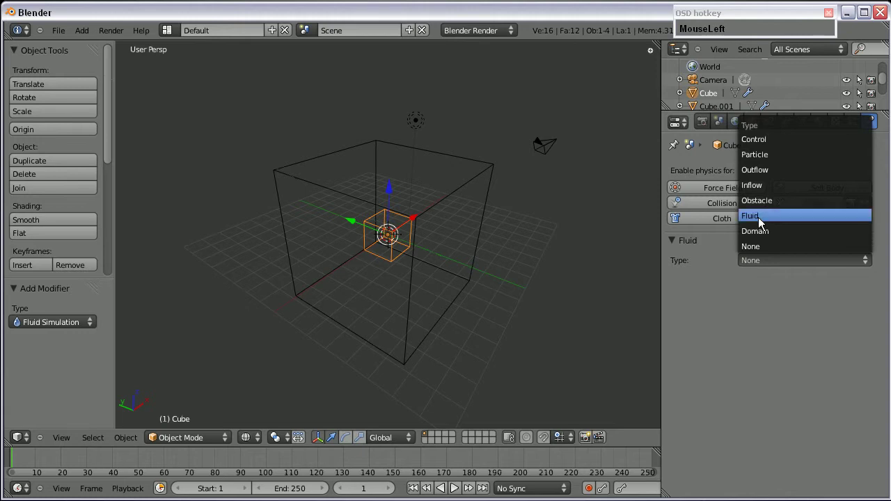
middle_click(433, 271)
right_click(443, 203)
drag(525, 263, 560, 247)
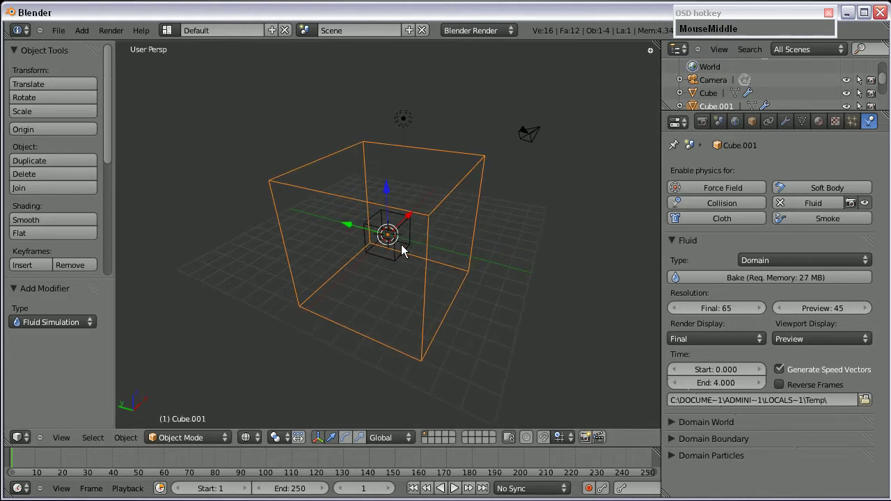
Create a new 'Fluid Tutorial' folder on the Desktop for the bake output.
click(563, 249)
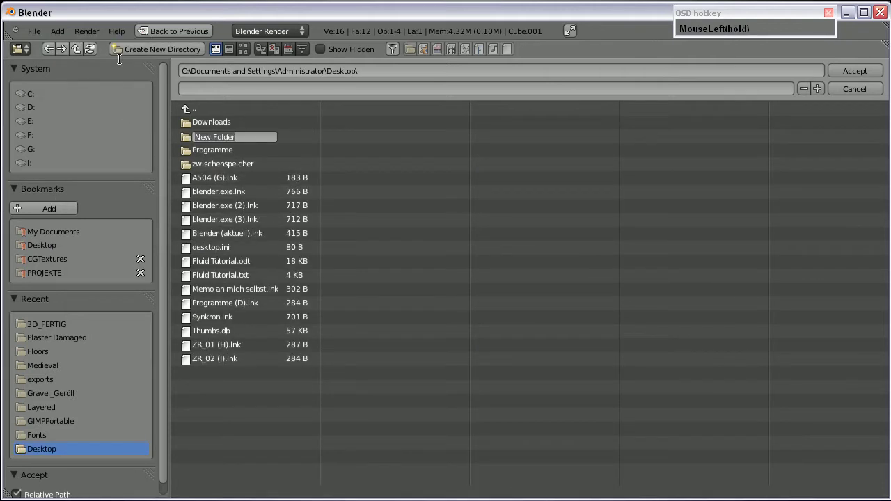
key(shift+f)
text(idTutorial)
key(Return)
Create a 'Bake' folder inside Fluid Tutorial and accept it as the domain's cache path.
click(216, 140)
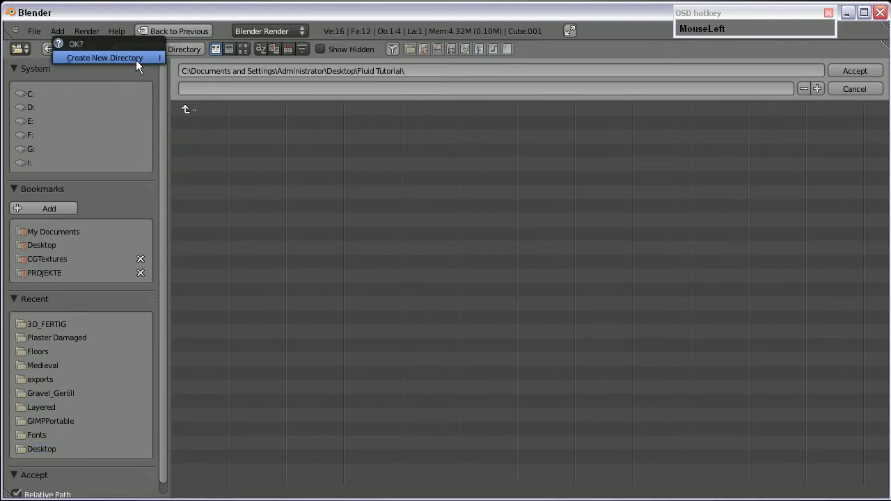
text(Bake)
key(Return)
click(213, 130)
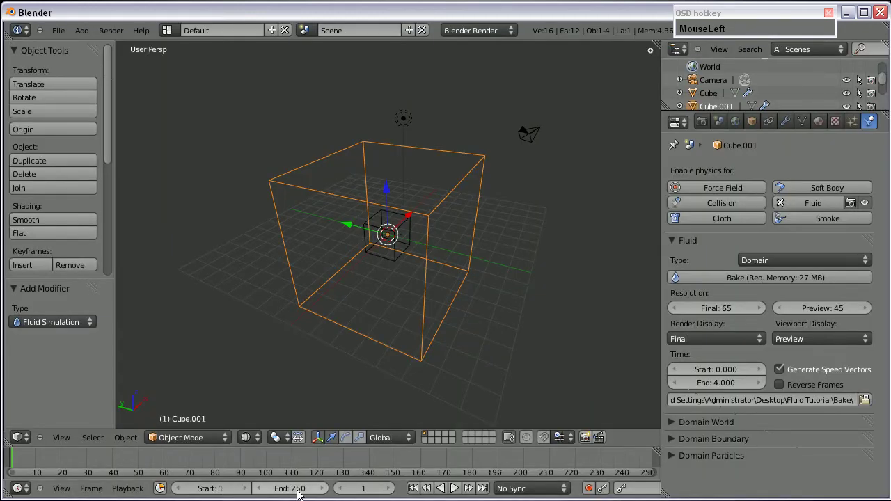
Set the animation end to frame 50, domain final resolution 45 and simulation end time 2 seconds.
key(KP_5)
key(Return)
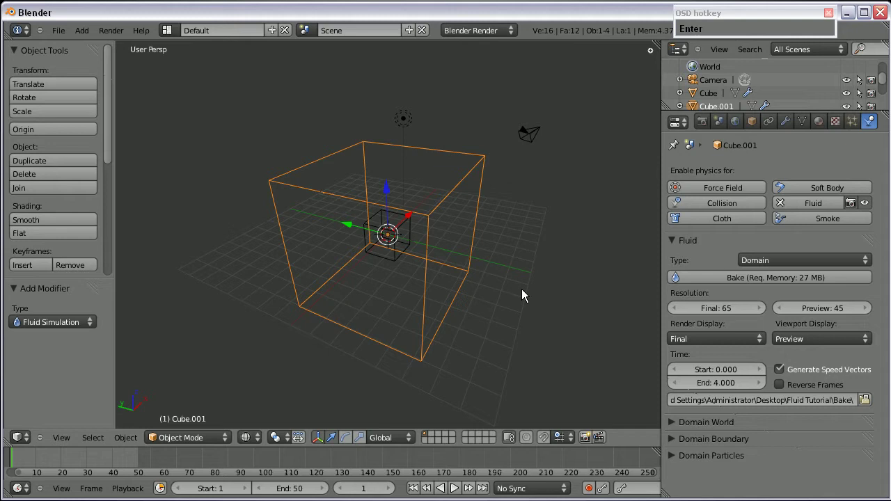
click(718, 305)
key(KP_4)
key(Return)
click(723, 387)
key(KP_2)
key(Return)
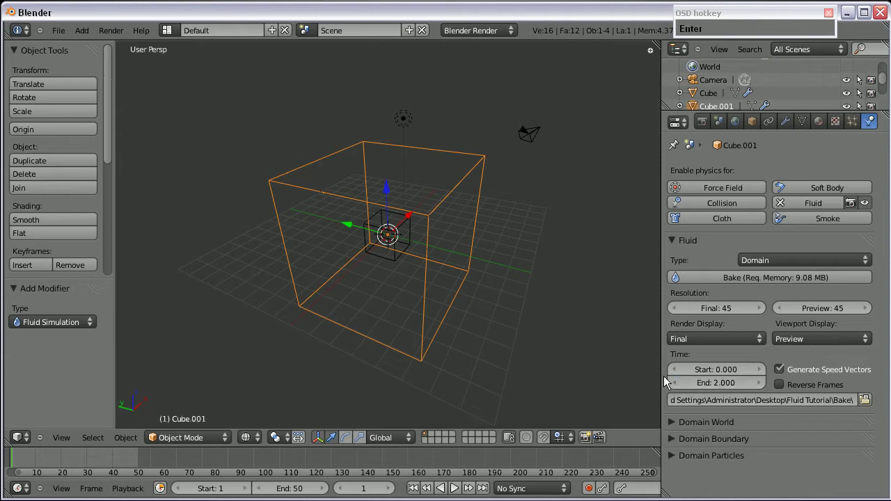
Start baking the fluid simulation into the Bake folder.
middle_click(382, 253)
scroll(up, 3)
middle_click(260, 256)
scroll(down, 3)
Play back the finished bake in solid shading, tilting the view toward the falling fluid.
click(745, 282)
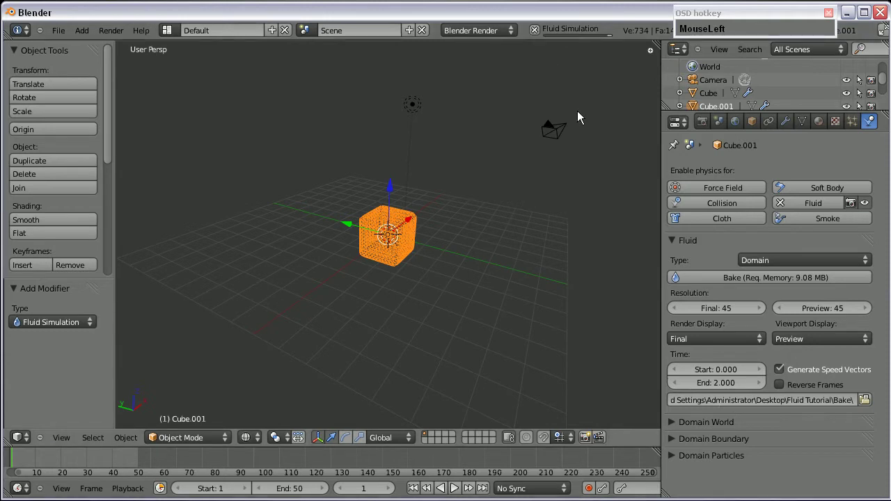
drag(428, 222, 441, 477)
click(465, 489)
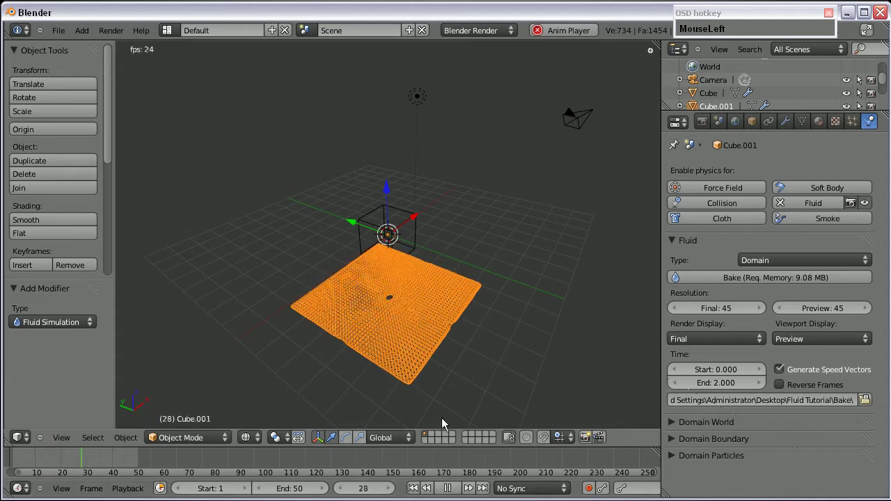
key(z)
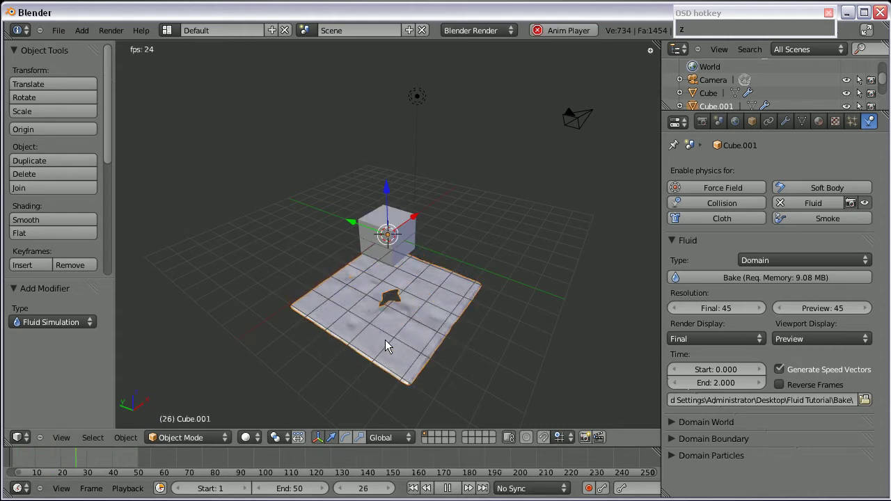
scroll(up, 3)
middle_click(394, 357)
middle_click(380, 293)
scroll(down, 3)
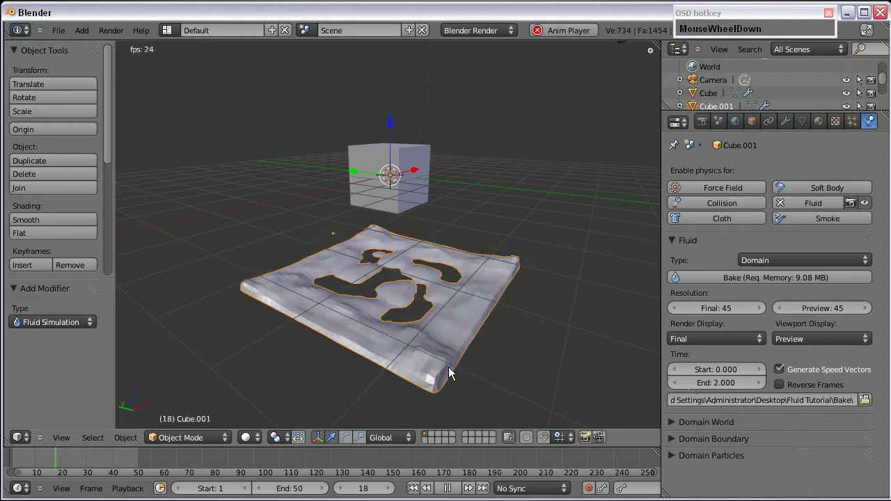
Stop playback and orbit around the fluid spreading across the domain floor.
click(278, 367)
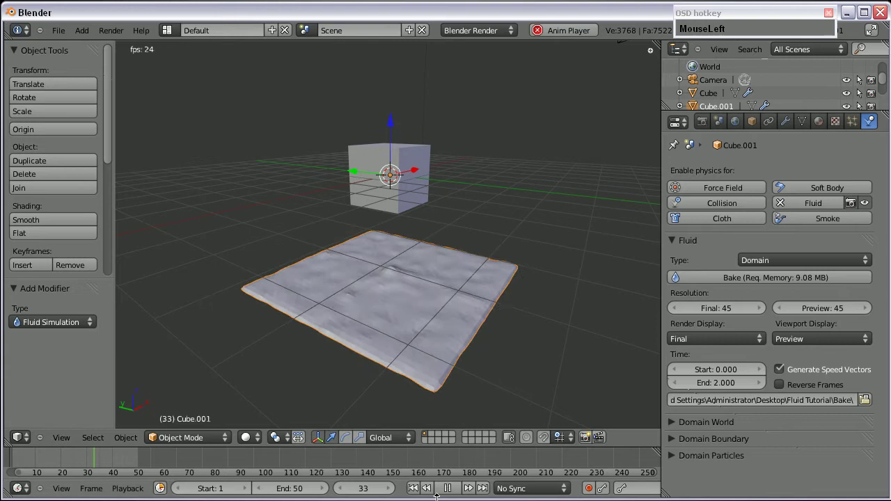
scroll(up, 3)
scroll(down, 3)
scroll(up, 3)
drag(339, 255, 363, 280)
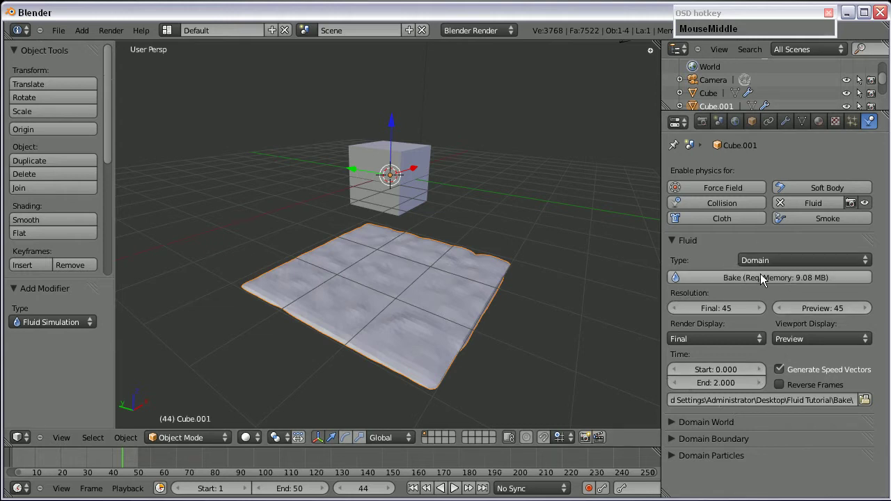
drag(769, 267, 764, 151)
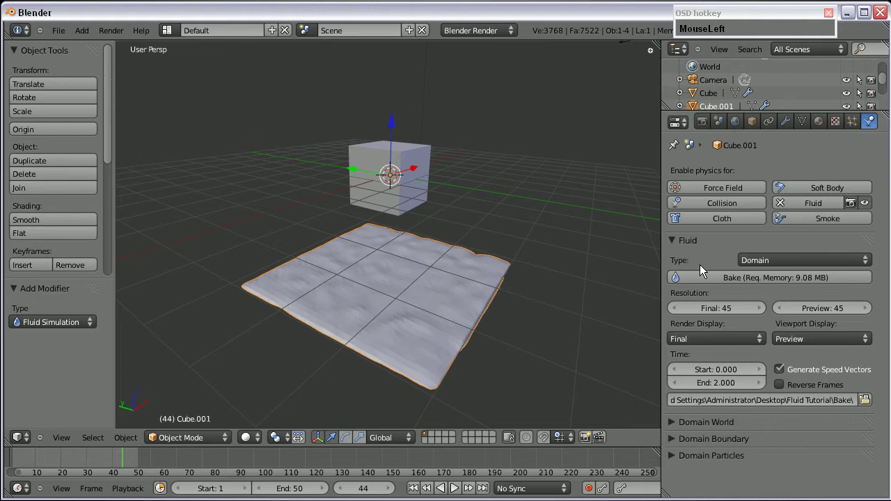
scroll(down, 3)
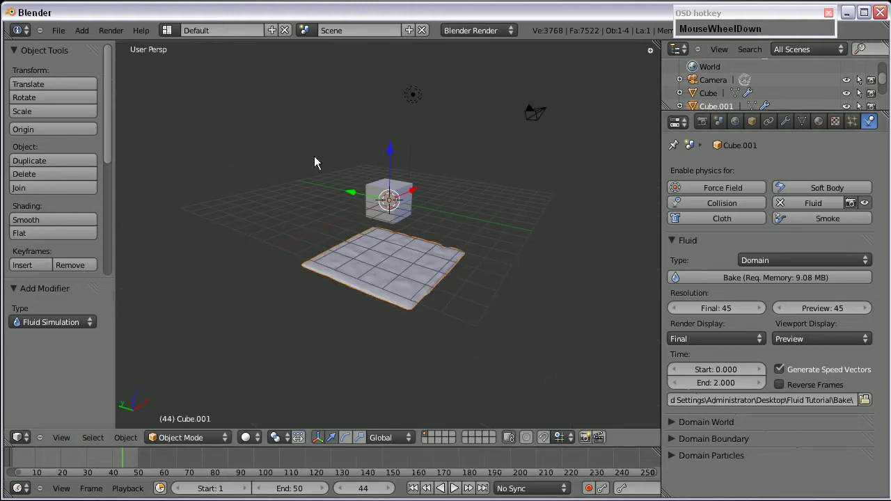
scroll(up, 3)
Orbit in close around the settled fluid sheet and return the timeline to frame 0.
drag(343, 272, 377, 300)
scroll(up, 3)
middle_click(377, 281)
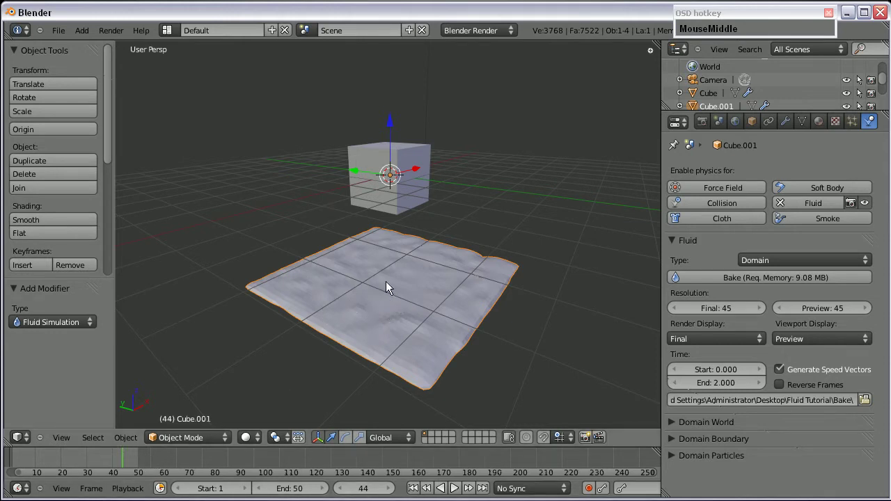
drag(385, 176, 11, 468)
scroll(down, 3)
middle_click(406, 237)
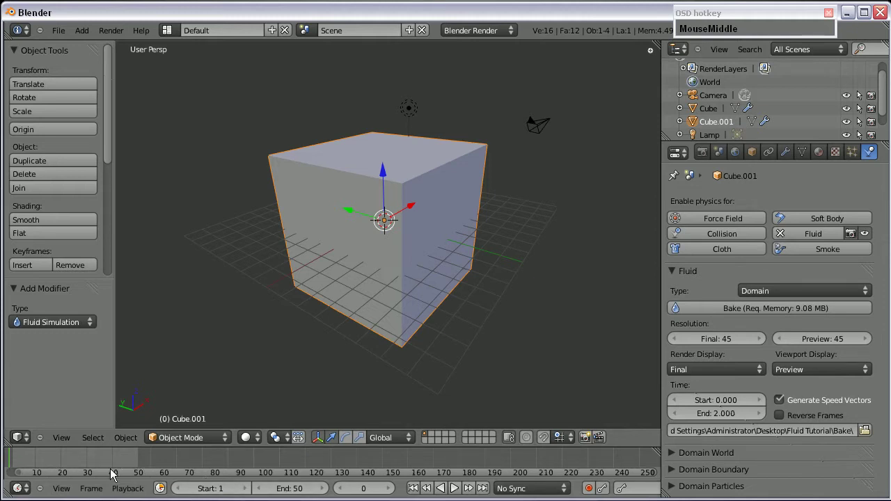
Scrub to a later frame and view the splashing fluid mesh in orthographic wireframe.
drag(464, 487, 243, 370)
key(z)
drag(369, 252, 366, 253)
key(KP_3)
scroll(up, 3)
middle_click(364, 235)
scroll(down, 3)
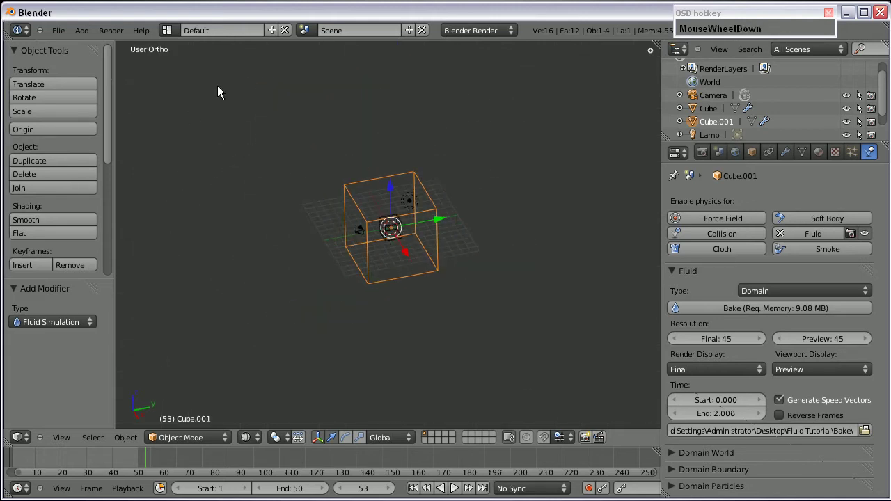
Orbit around the wireframe domain cube enclosing the fluid mesh.
key(KP_3)
scroll(up, 3)
drag(330, 238, 413, 224)
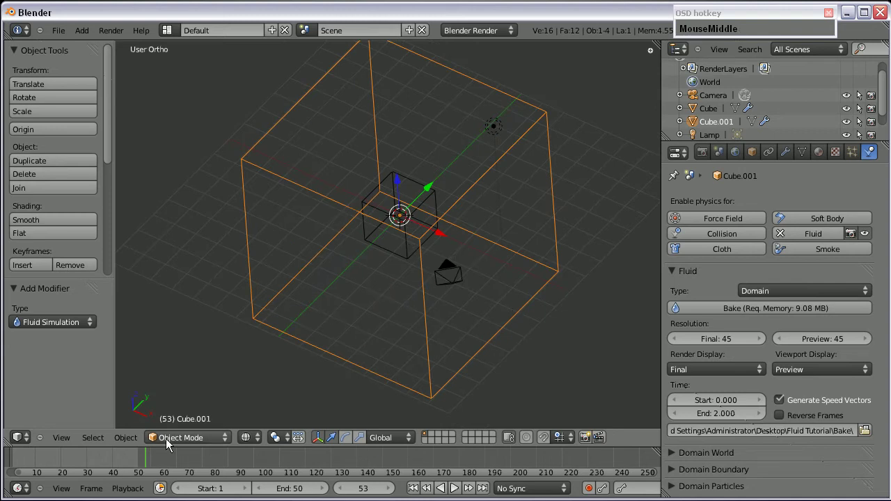
At frame 11, inspect the baked splash from top, side and angled views.
drag(19, 465, 349, 228)
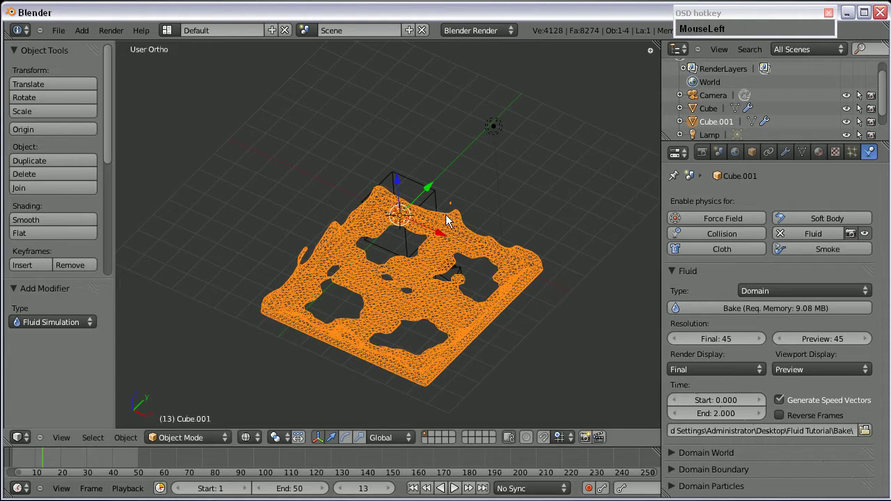
key(KP_7)
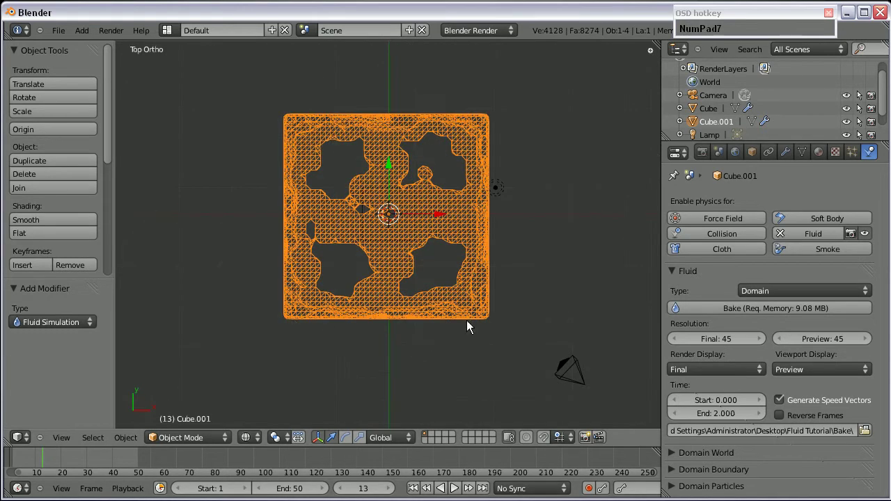
middle_click(340, 315)
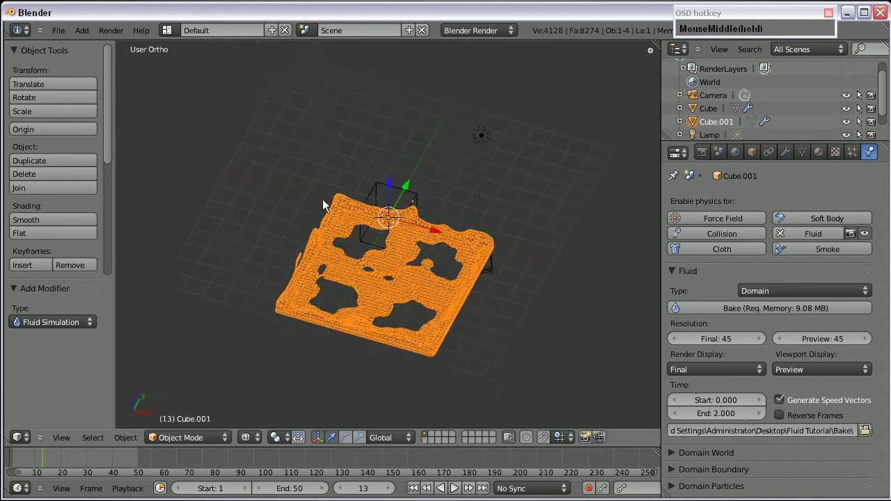
scroll(up, 3)
middle_click(341, 349)
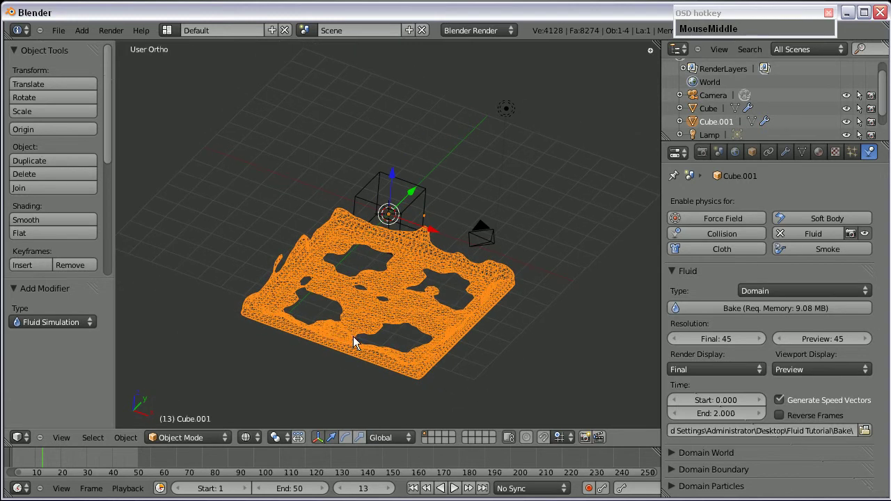
key(KP_3)
scroll(up, 3)
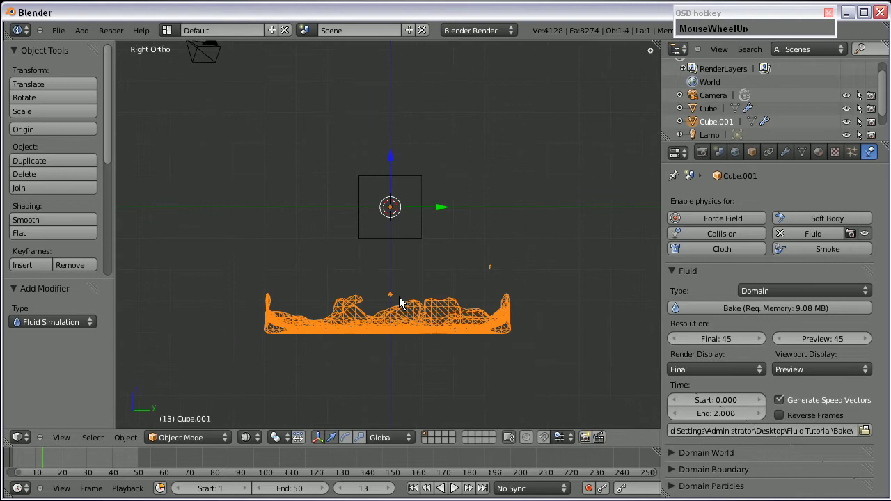
middle_click(337, 293)
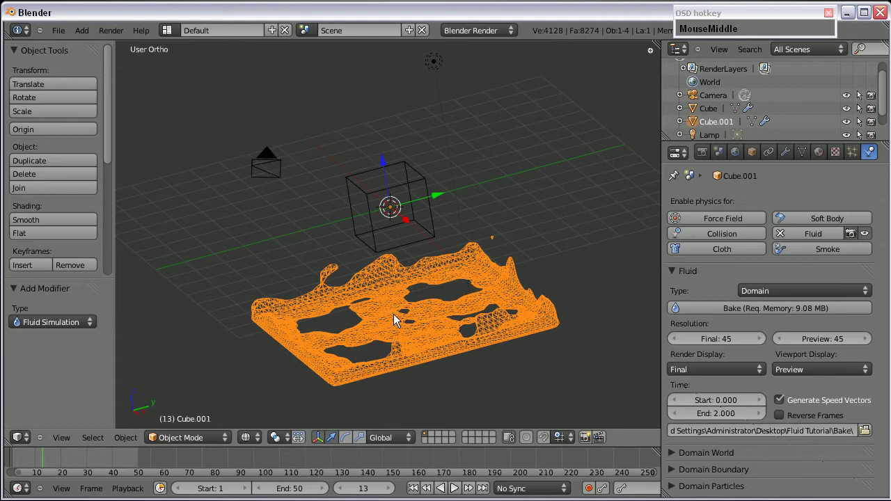
scroll(down, 3)
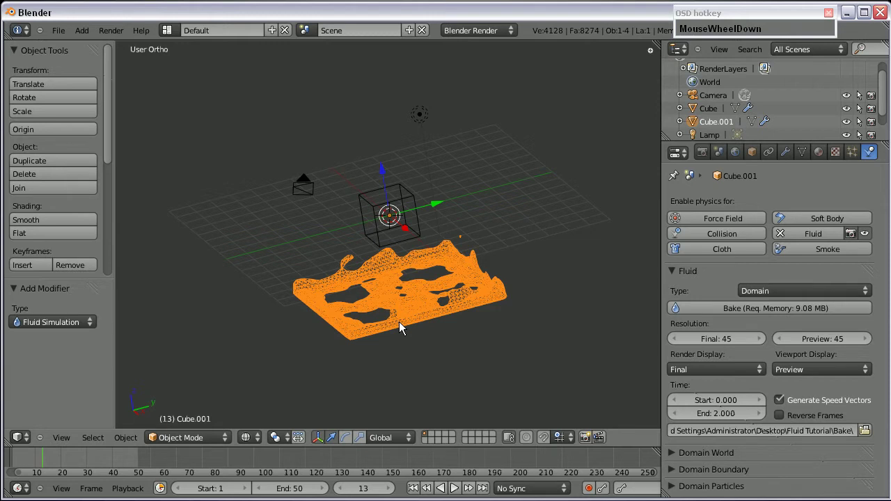
drag(356, 299, 317, 305)
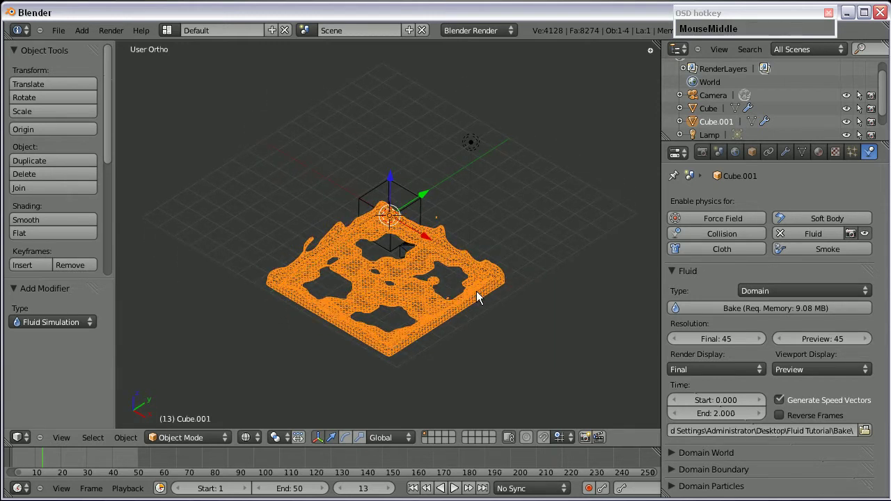
Zoom in from the front view to examine the splash mesh up close in wireframe.
key(F9)
click(476, 12)
scroll(up, 3)
scroll(up, 3)
key(KP_1)
scroll(up, 3)
scroll(down, 3)
middle_click(411, 277)
middle_click(372, 368)
scroll(up, 3)
text(MouseWheelUpz)
scroll(up, 3)
scroll(down, 3)
middle_click(390, 267)
scroll(down, 3)
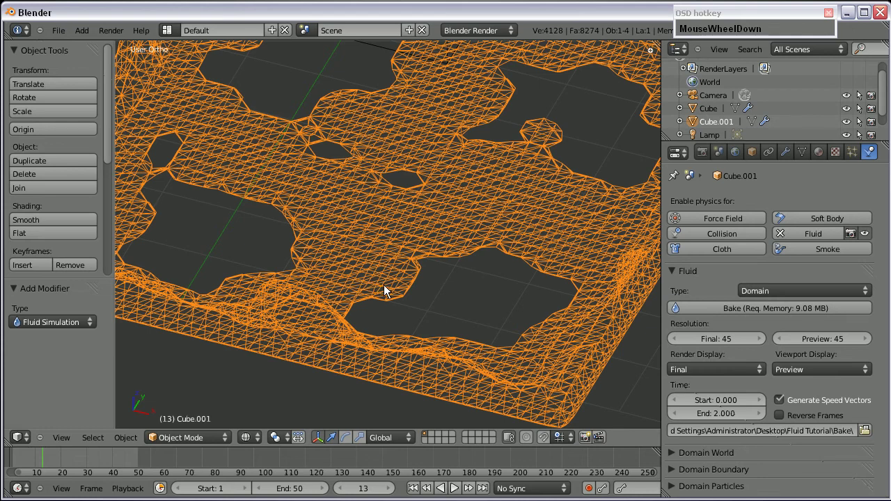
Show the splash in solid shading, orbit to its side and jump to a later frame.
key(z)
scroll(down, 3)
middle_click(380, 347)
drag(412, 240, 339, 170)
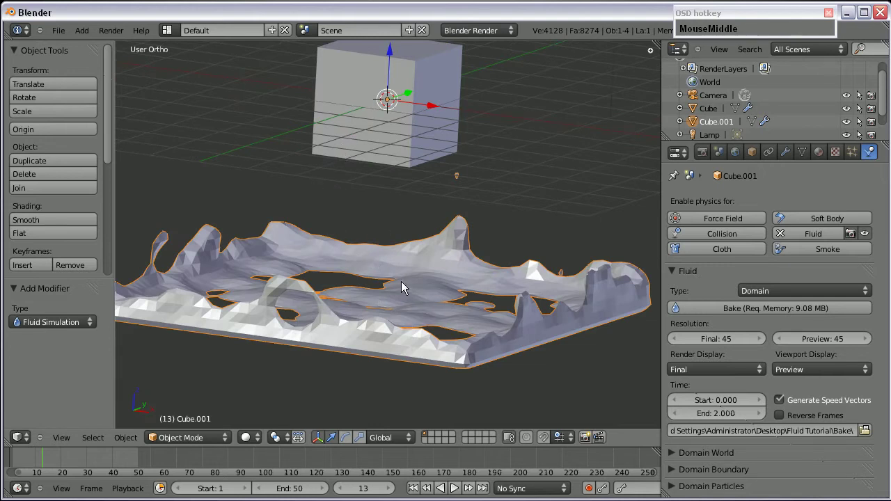
scroll(down, 3)
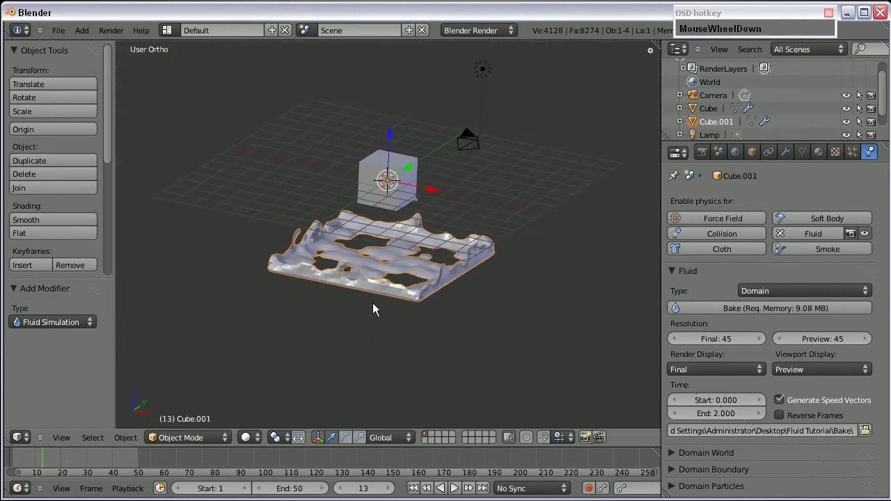
click(161, 462)
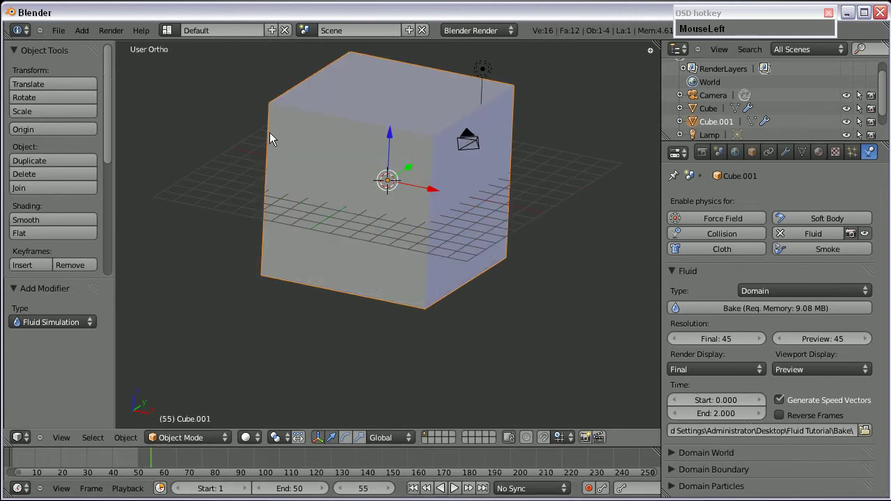
key(z)
scroll(up, 3)
Step back through earlier frames of the bake toward frame 0, toggling shading while orbiting.
drag(93, 456, 351, 281)
key(F9)
key(z)
scroll(down, 3)
scroll(up, 3)
middle_click(346, 254)
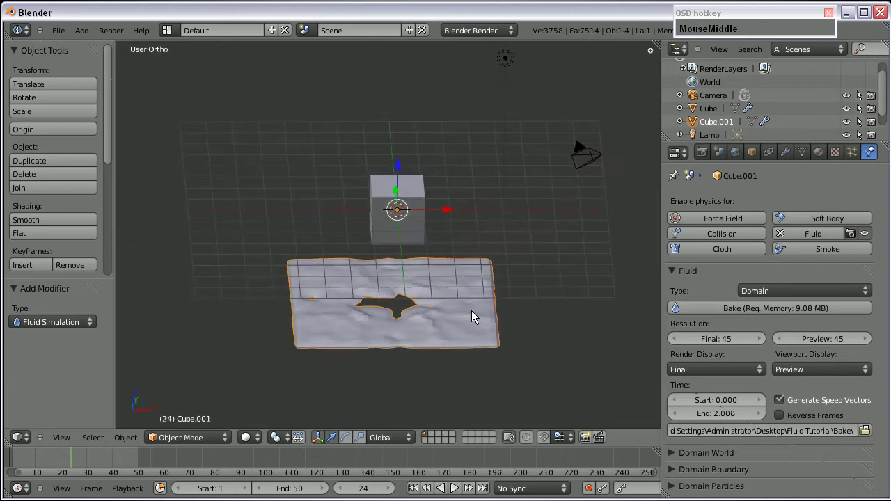
drag(52, 464, 414, 309)
scroll(down, 3)
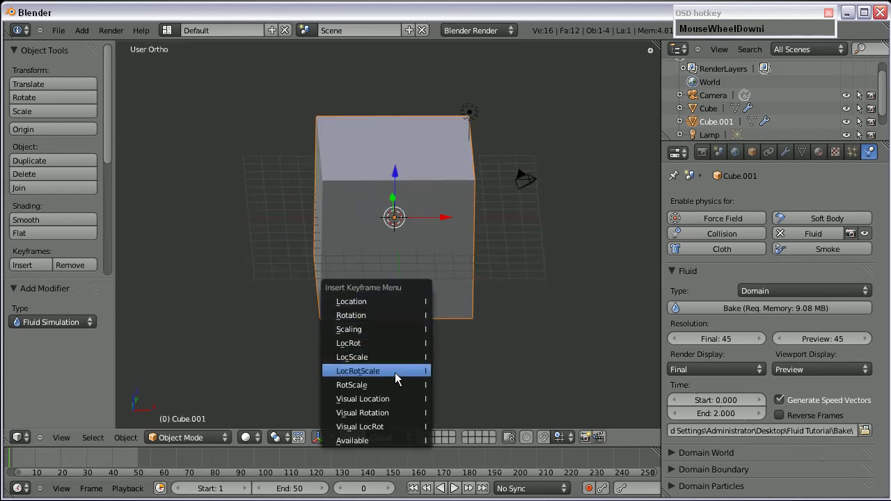
Cancel the keyframe insert and undo the stray changes back to the saved scene at frame 0.
drag(398, 375, 301, 259)
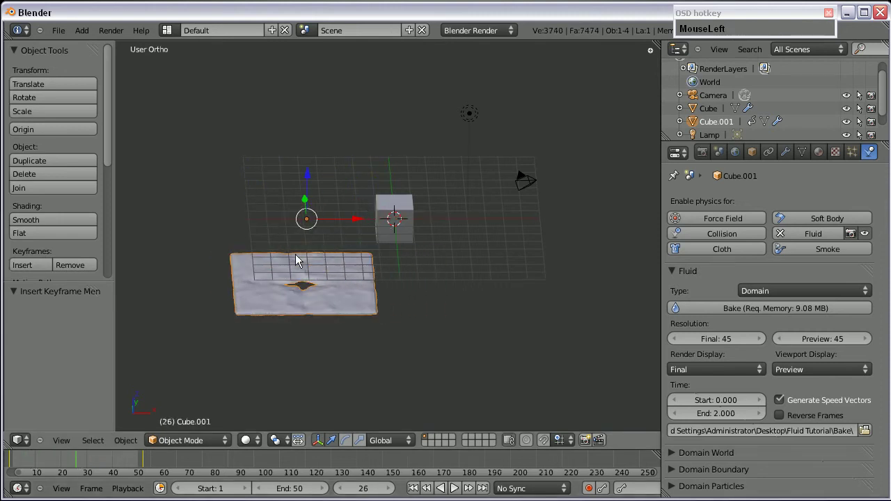
key(ctrl+z)
key(ctrl+z)
key(ctrl+z)
key(ctrl+z)
key(ctrl+z)
middle_click(376, 292)
click(425, 278)
Rename the large Cube.001 box to 'domain' in the Outliner.
drag(320, 318, 350, 265)
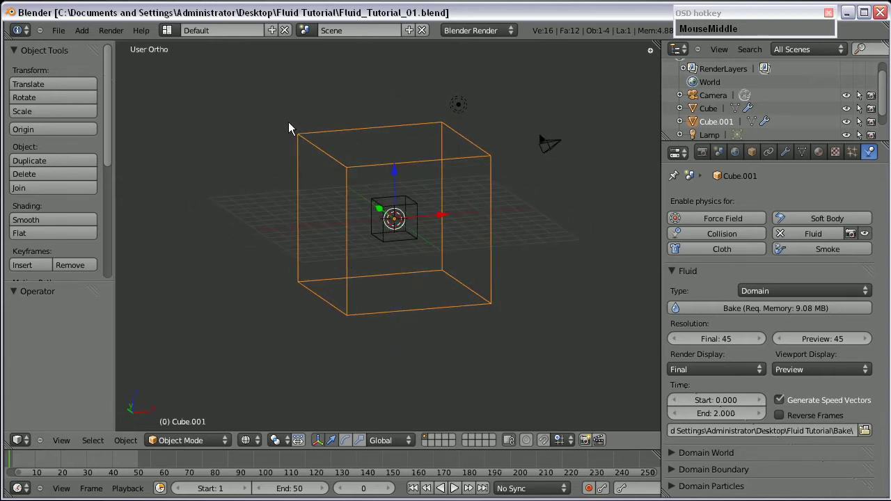
scroll(up, 3)
scroll(down, 3)
scroll(up, 3)
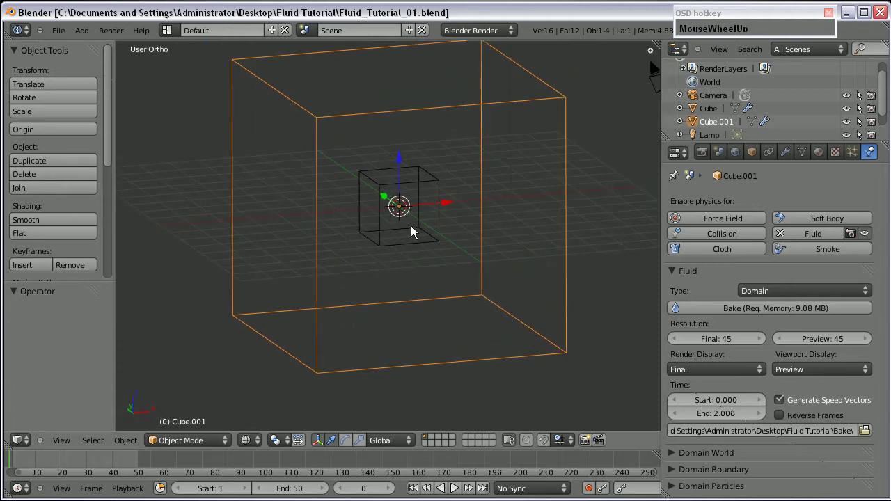
middle_click(393, 289)
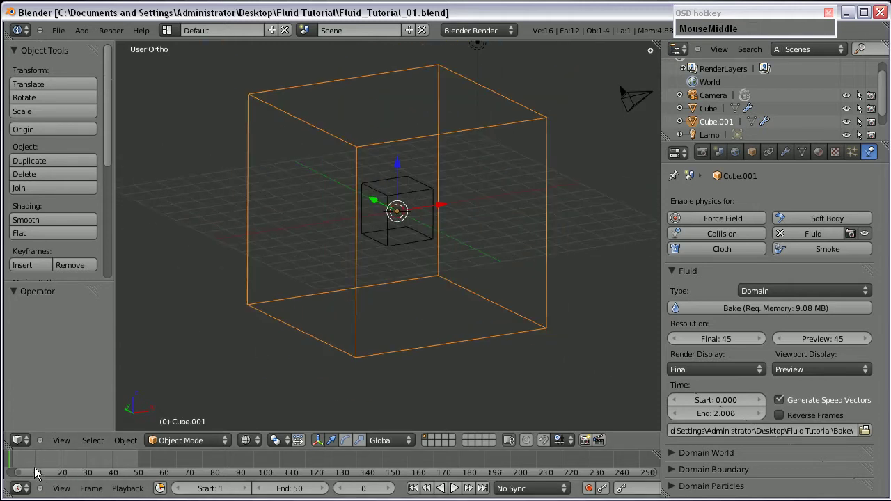
drag(17, 462, 330, 267)
click(714, 118)
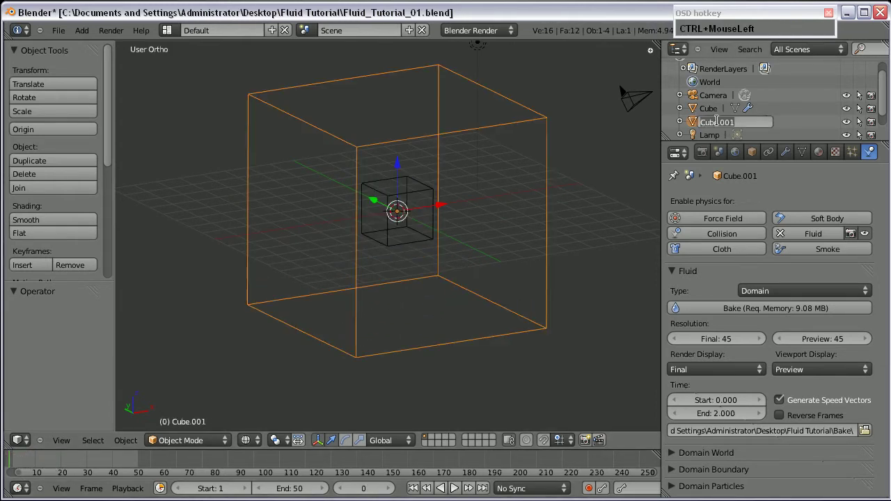
text(domain)
key(Return)
Select the small cube and rename it 'fluid'.
right_click(422, 190)
click(706, 109)
key(ctrl+f)
text(uid)
key(Return)
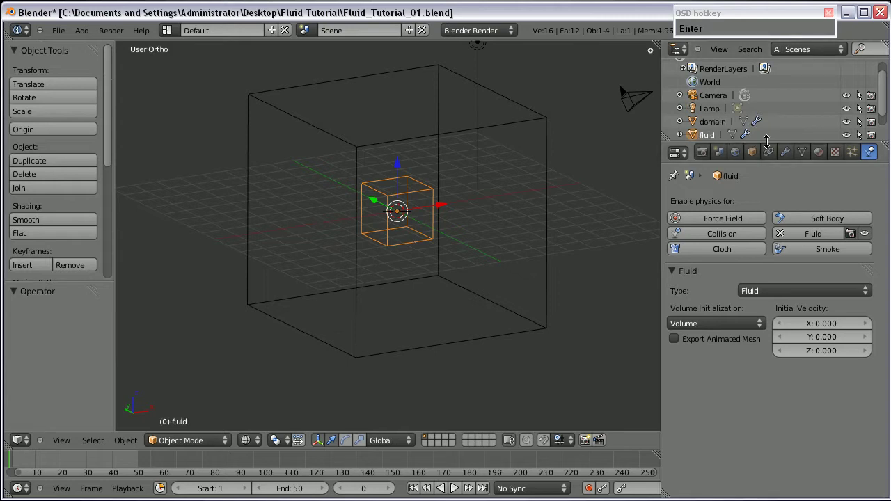
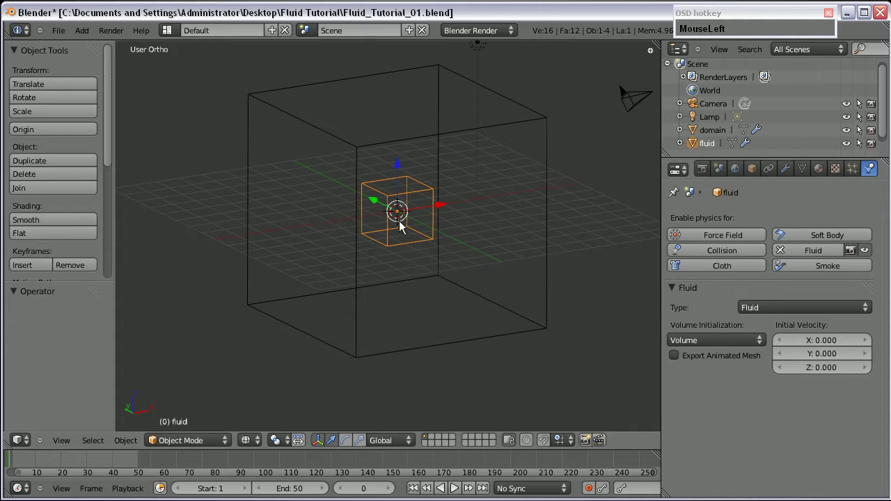
Step the baked animation to frame 2 and show the rounded fluid cube in solid shading.
scroll(up, 3)
scroll(down, 3)
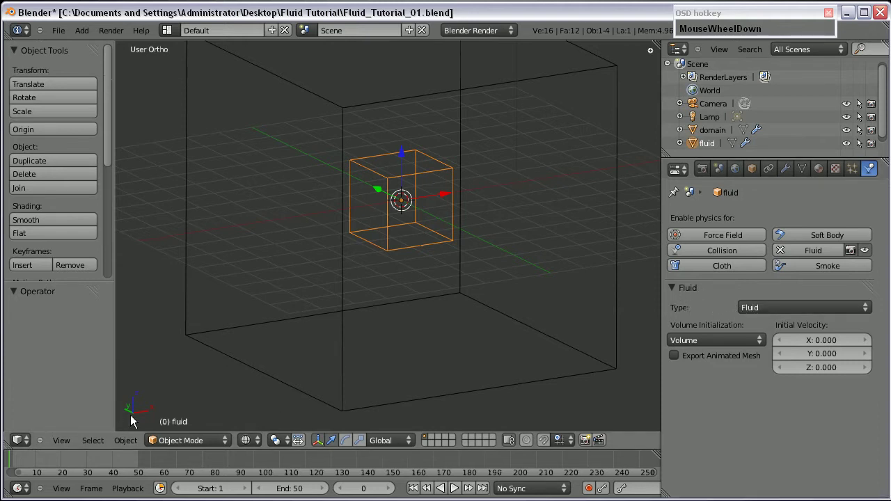
drag(15, 462, 176, 289)
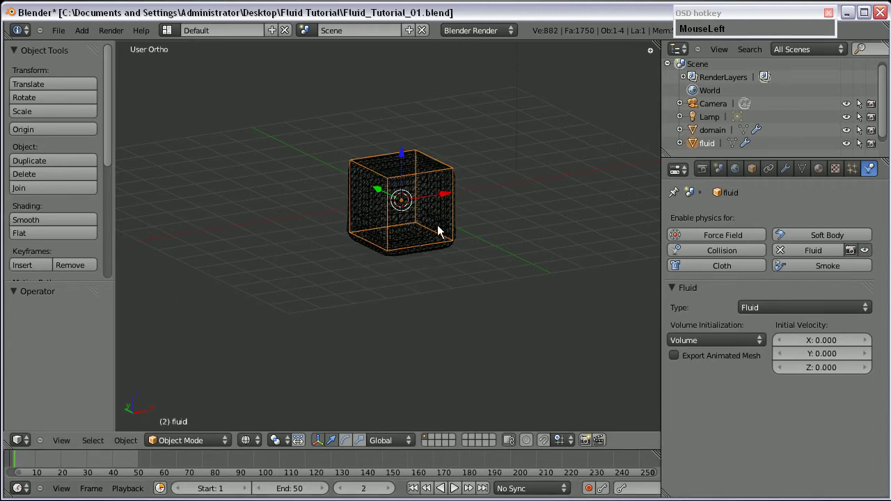
key(z)
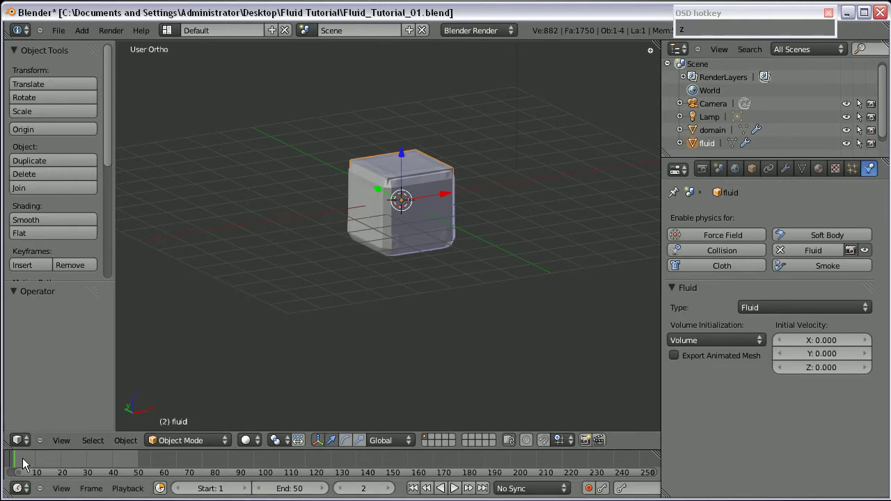
Orbit and zoom around the rounded fluid volume, returning the timeline toward frame 0.
drag(21, 464, 338, 246)
scroll(up, 3)
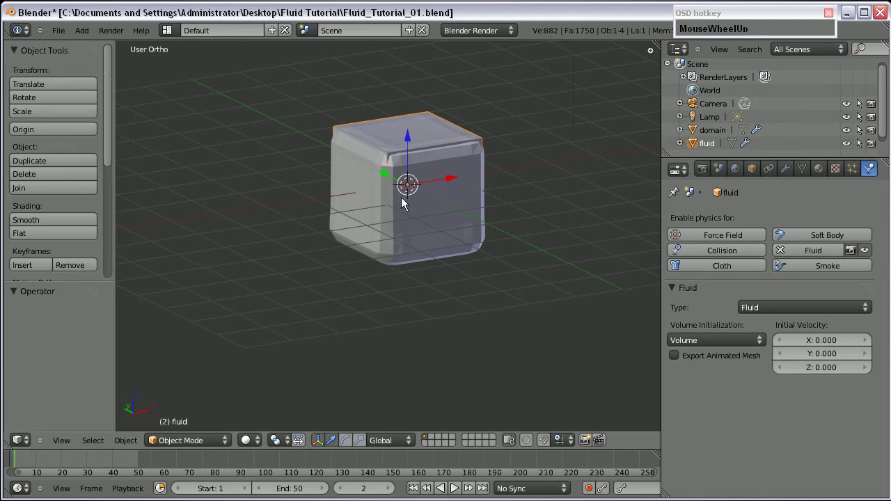
scroll(down, 3)
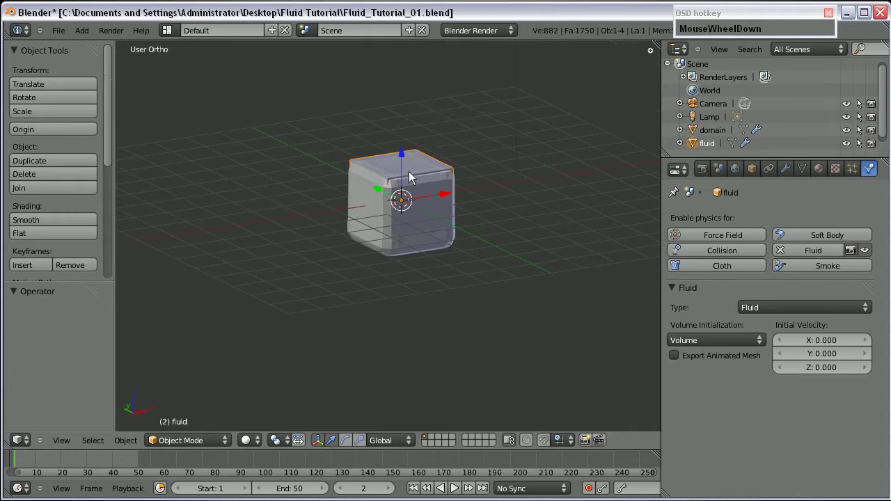
Scrub the animation and select the domain object, then the fluid cube, to compare them.
drag(22, 463, 404, 283)
right_click(405, 282)
scroll(up, 3)
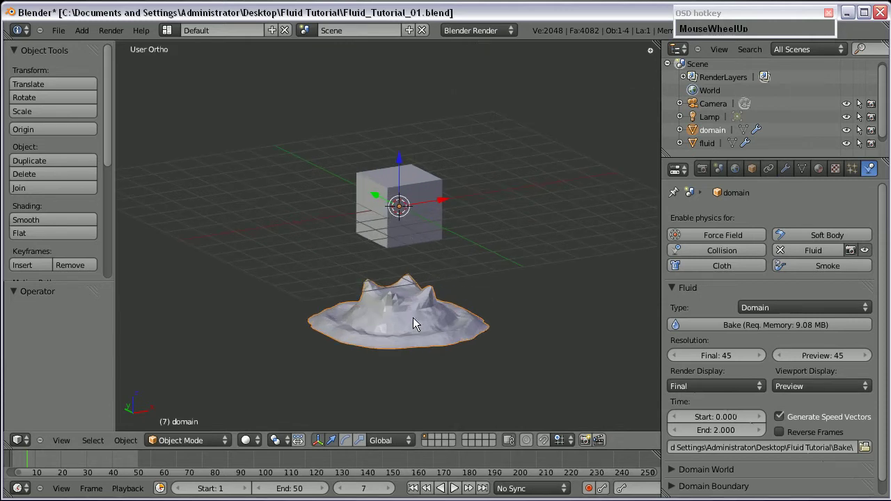
right_click(375, 183)
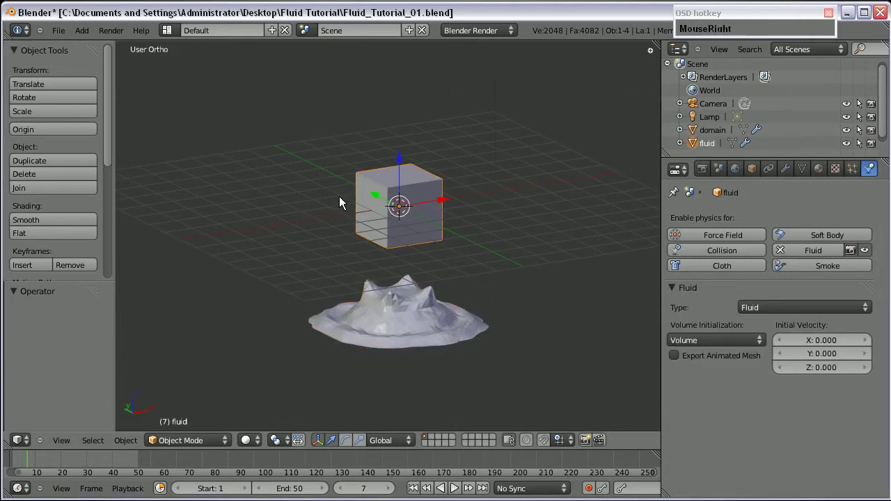
scroll(up, 3)
scroll(down, 3)
scroll(up, 3)
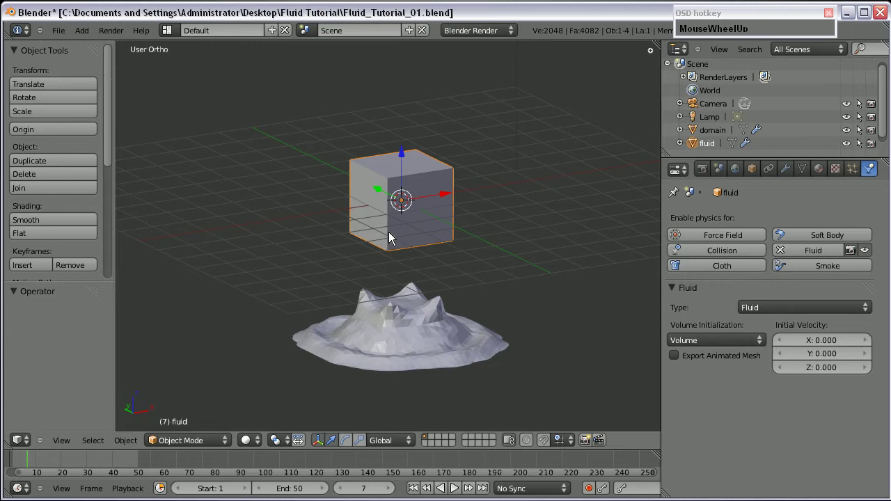
Select the domain splash, view it from a lower angle, then reselect the fluid cube.
right_click(403, 334)
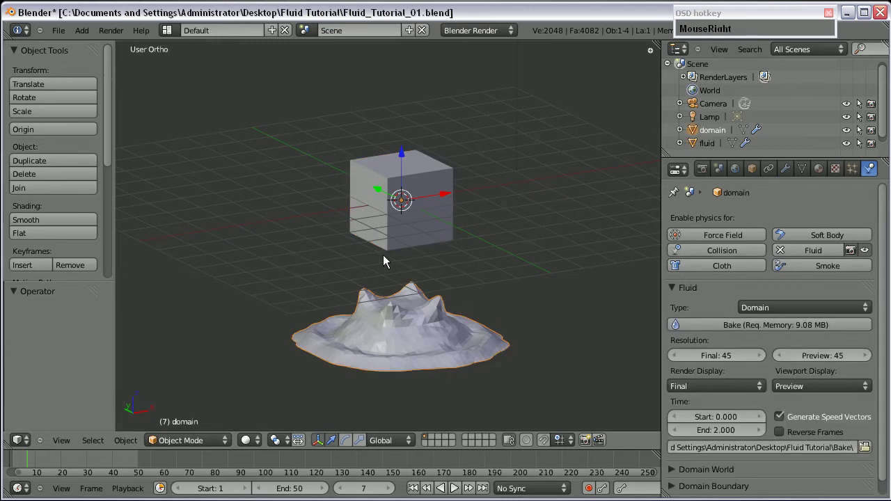
drag(365, 289, 371, 188)
right_click(371, 187)
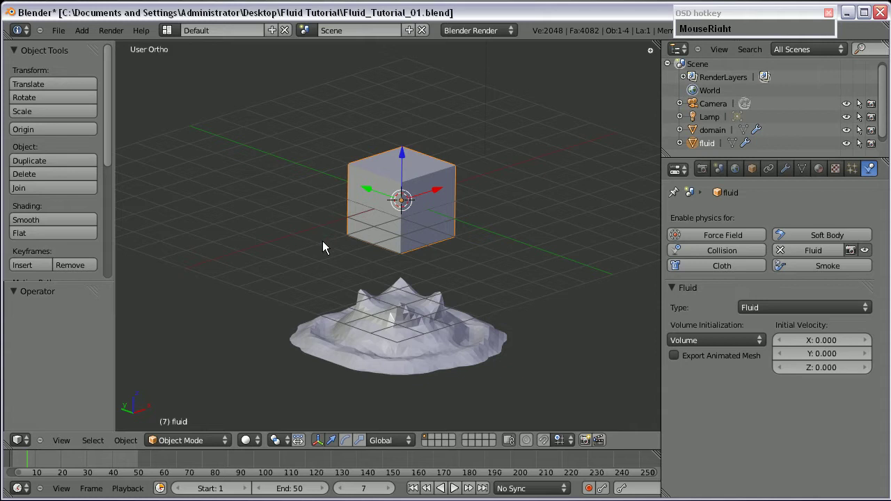
Move the fluid cube to a separate layer via the Move to Layer popup.
key(m)
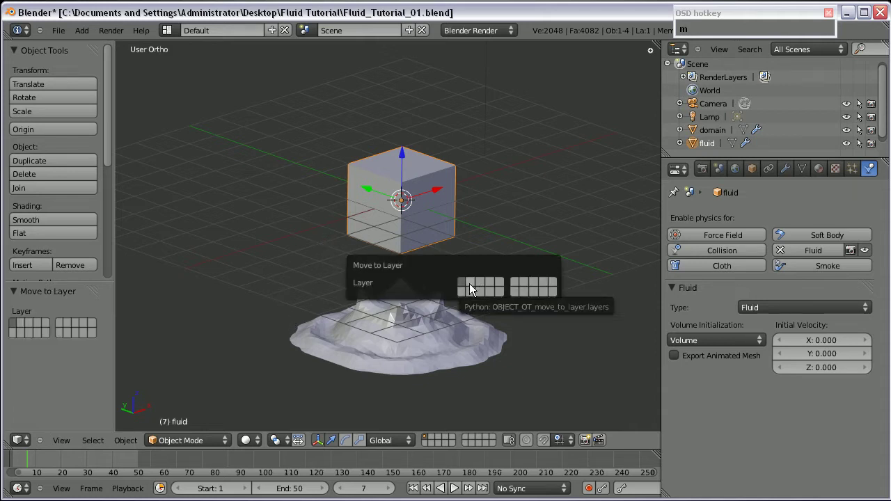
click(477, 287)
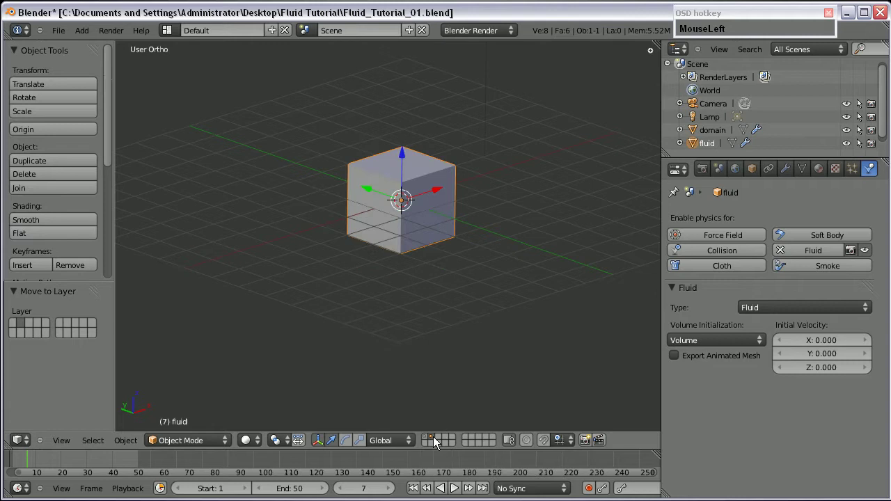
key(m)
Show both layers together again and return the animation to frame 0.
click(544, 239)
scroll(up, 3)
drag(29, 465, 423, 219)
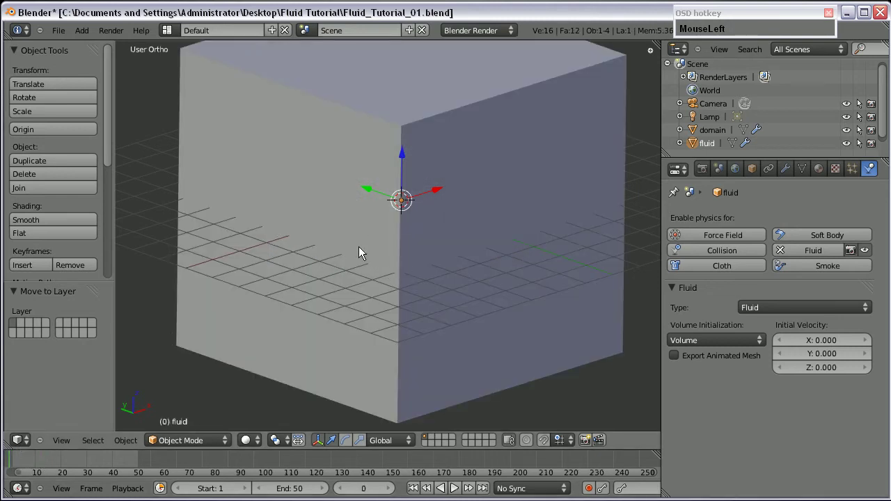
Add a new mesh cube to the scene beside the domain.
key(z)
click(20, 458)
scroll(down, 3)
middle_click(376, 250)
key(shift+a)
click(435, 268)
scroll(up, 3)
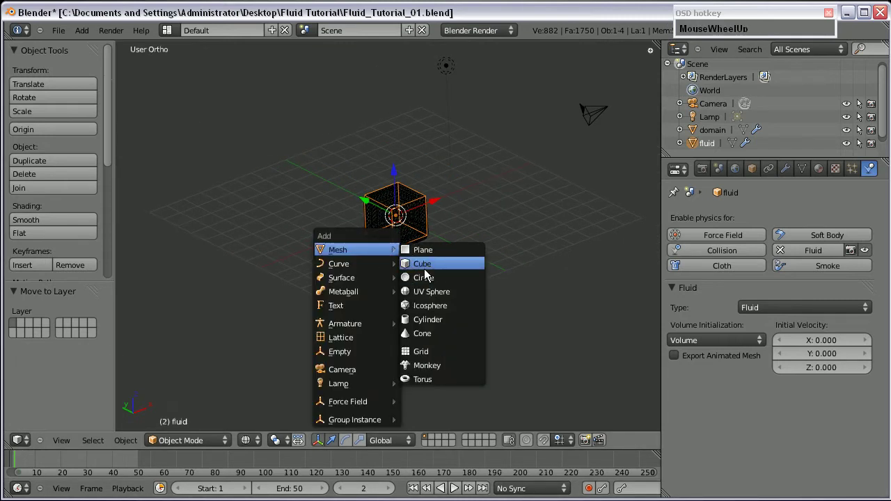
middle_click(471, 239)
click(434, 204)
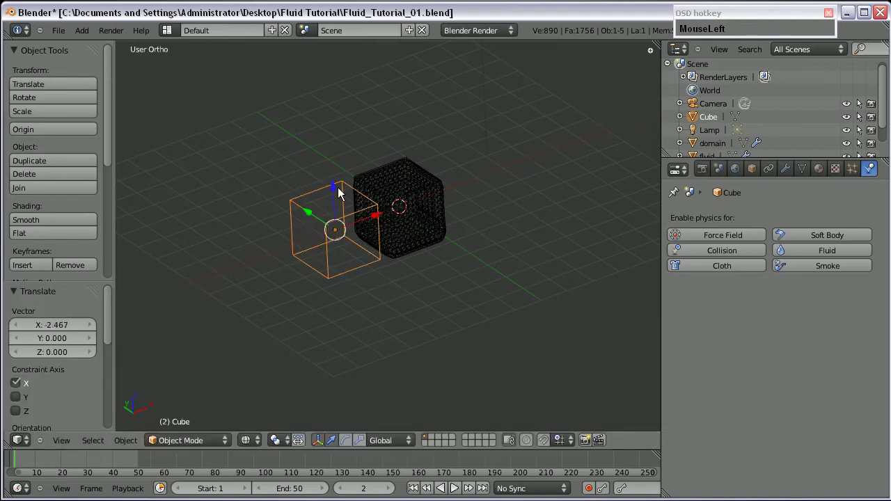
Shift the new cube along X and enable fluid physics on it.
middle_click(378, 295)
Orbit around the two cubes and look through the new Cube's fluid type choices, leaving it at None.
drag(794, 256, 770, 220)
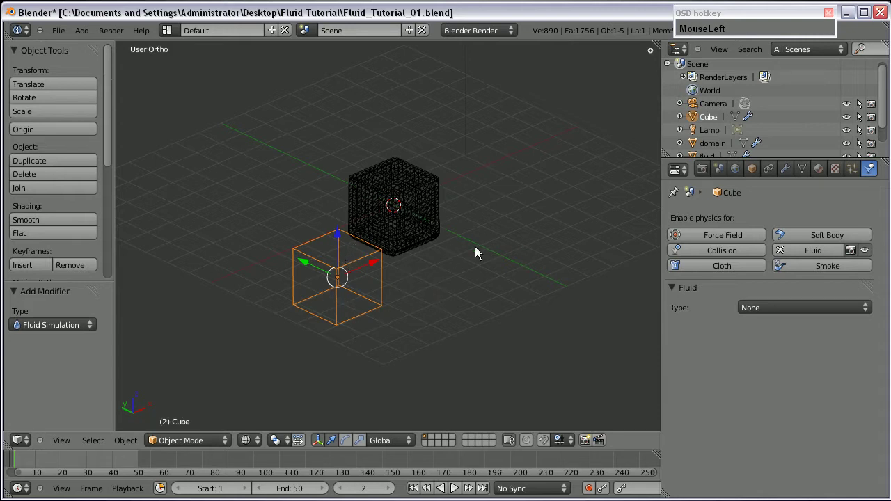
drag(403, 248, 447, 241)
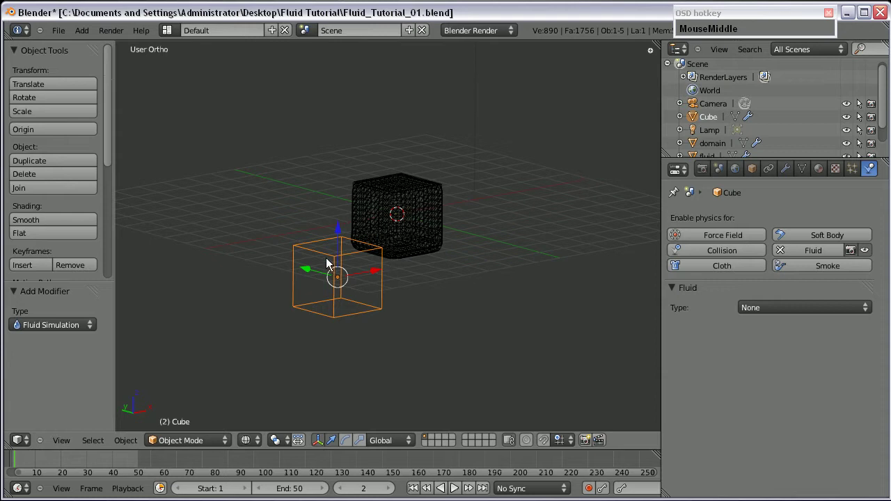
click(770, 312)
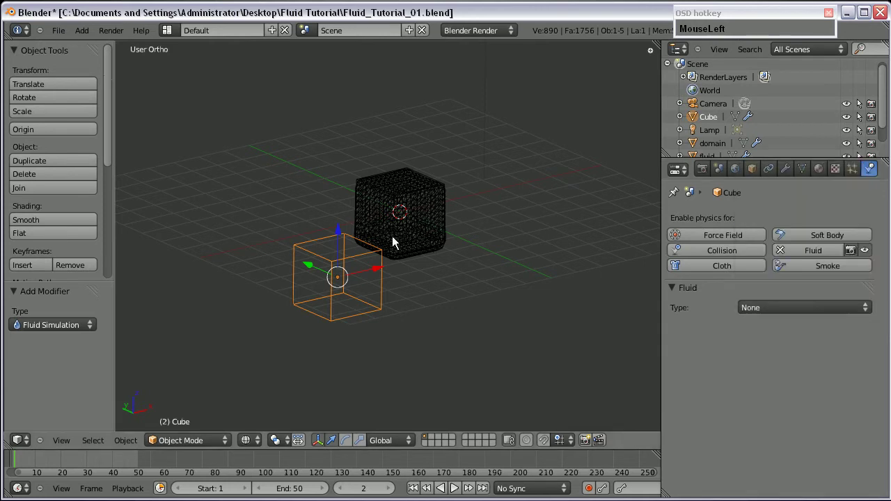
right_click(376, 211)
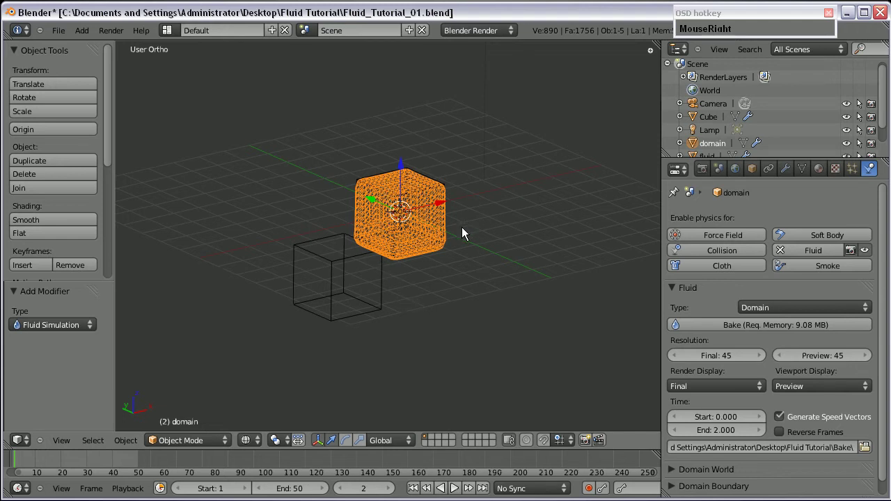
click(855, 169)
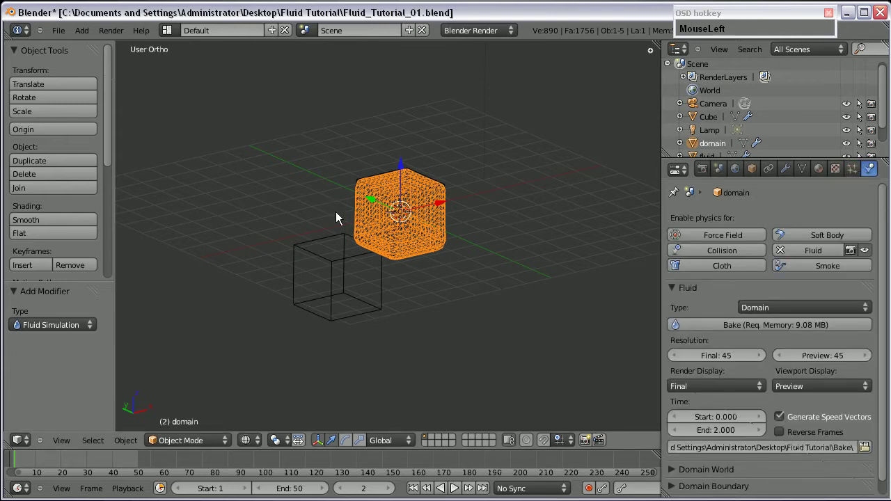
scroll(up, 3)
drag(337, 256, 480, 251)
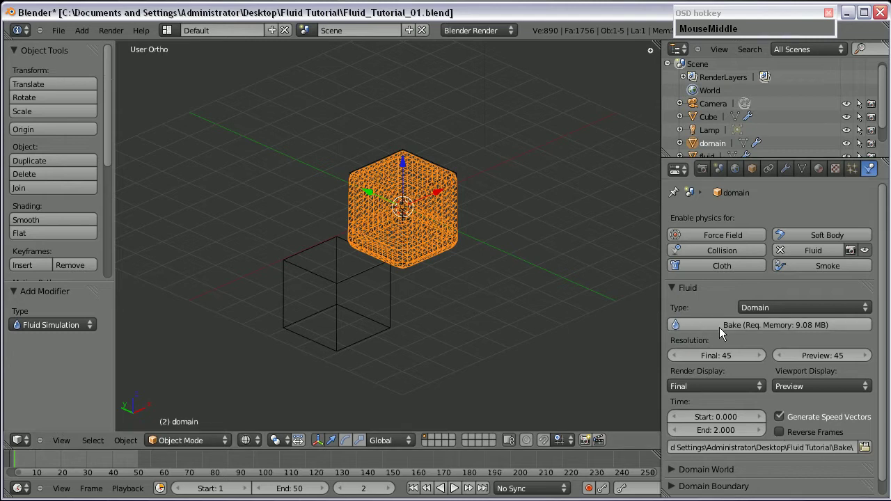
Select the added cube, check its Fluid Type list, and orbit around it and the domain.
right_click(340, 289)
click(790, 317)
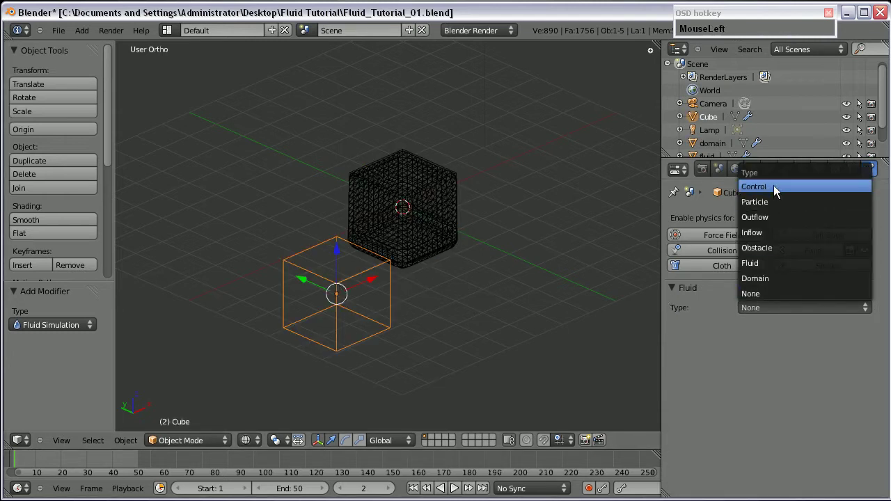
drag(366, 330, 345, 335)
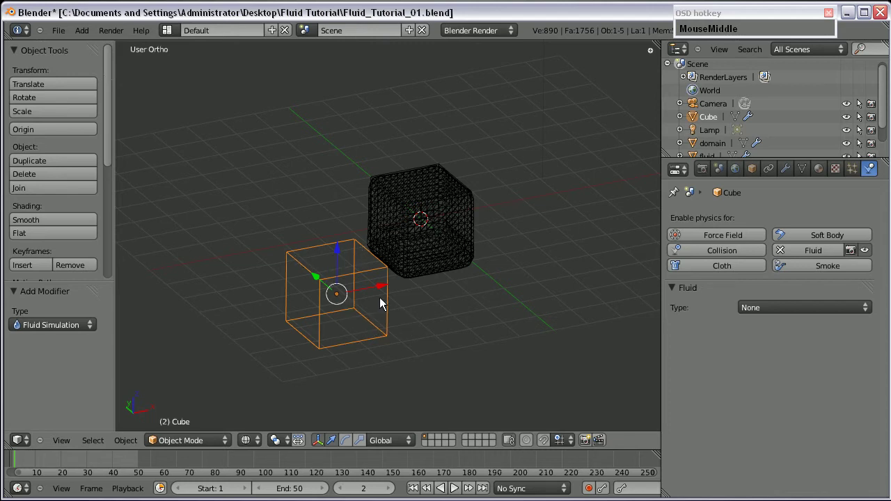
scroll(up, 3)
middle_click(339, 253)
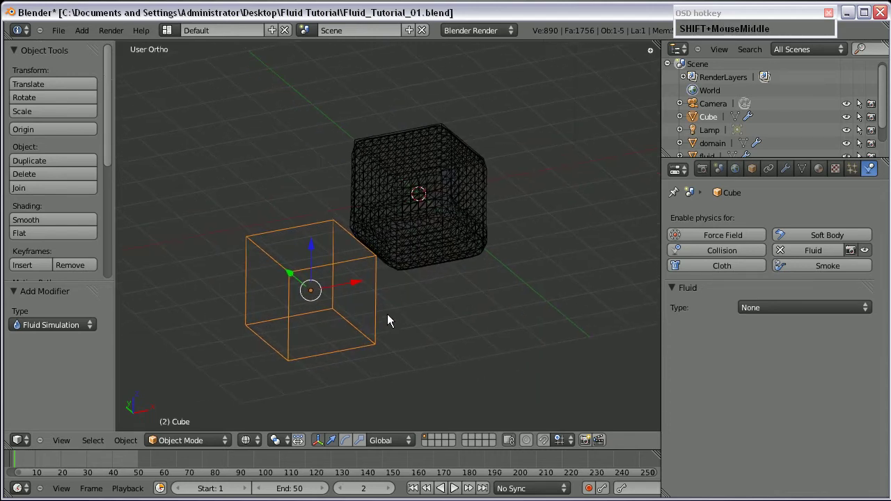
scroll(down, 3)
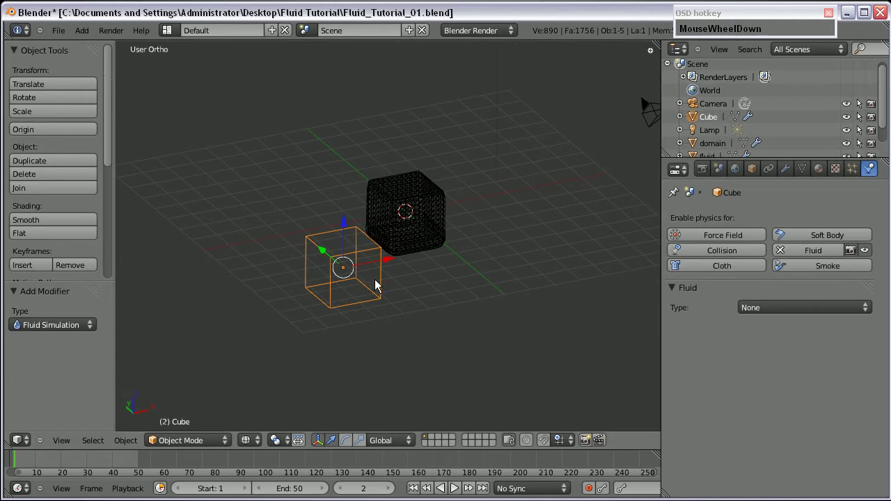
Delete the added cube, leaving only the domain and fluid objects.
key(Delete)
key(Return)
scroll(up, 3)
Select the domain in the Outliner and orbit to see it as a large box around the fluid cube.
middle_click(376, 263)
middle_click(372, 248)
click(714, 133)
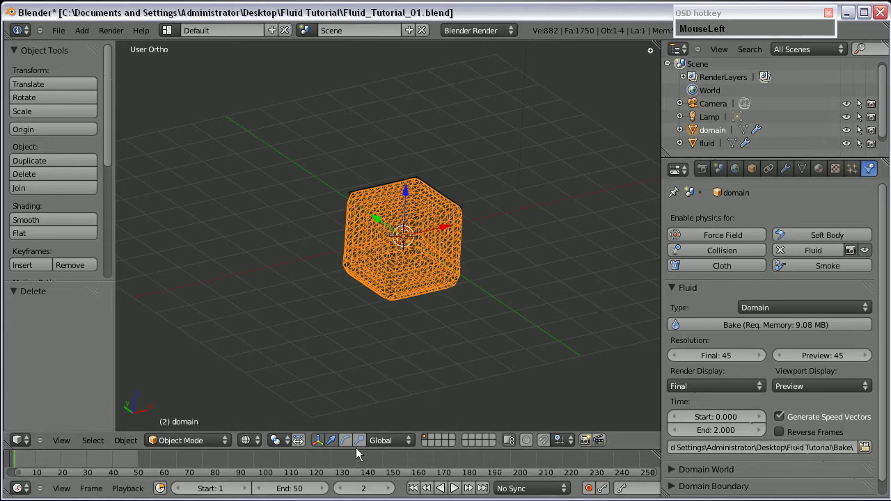
scroll(up, 3)
middle_click(266, 312)
scroll(down, 3)
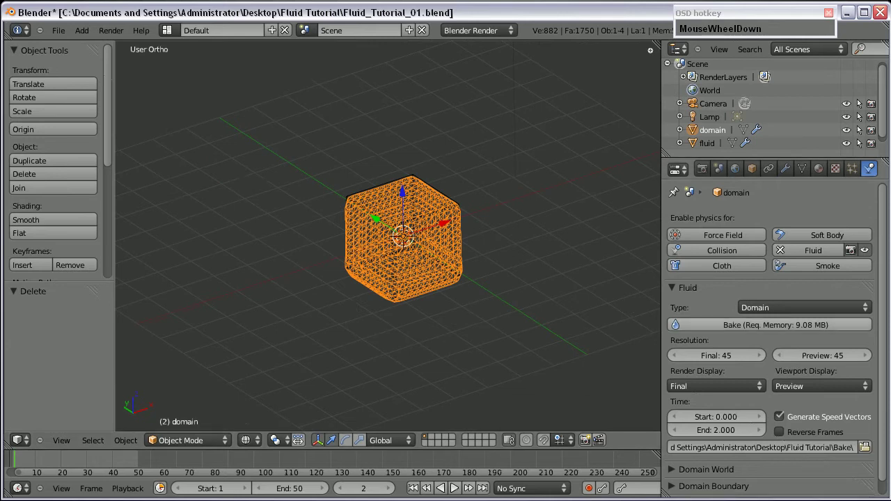
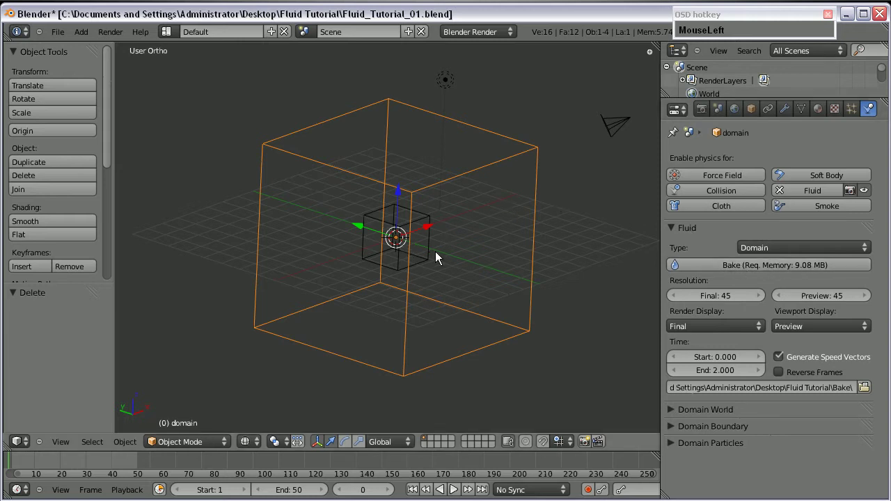
scroll(up, 3)
Set the domain's final resolution to 100, then change it to 65.
middle_click(298, 254)
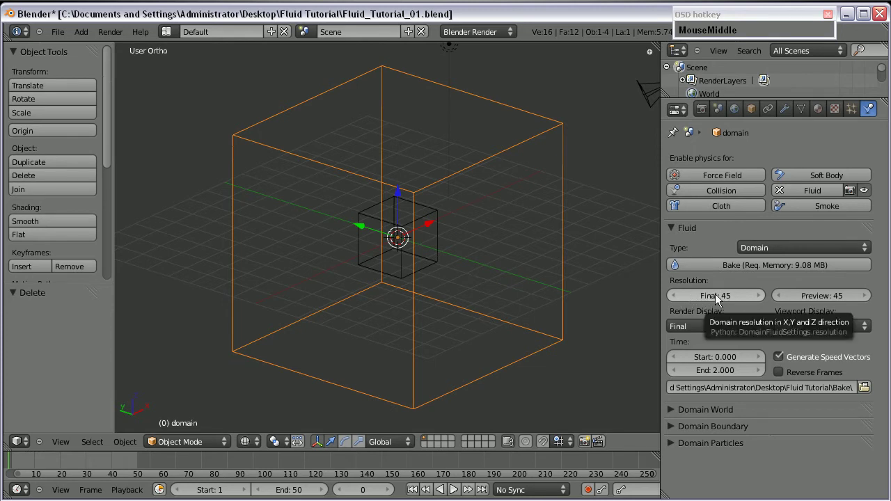
click(720, 299)
key(KP_1)
click(735, 292)
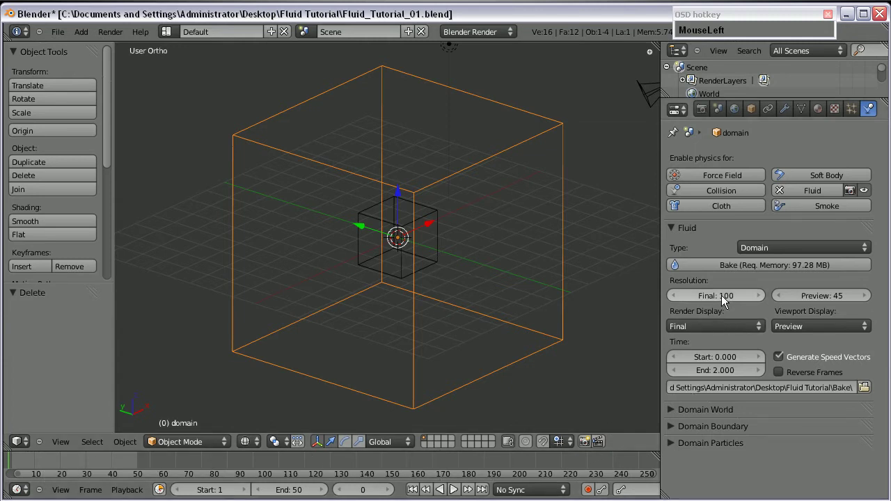
key(KP_6)
key(Return)
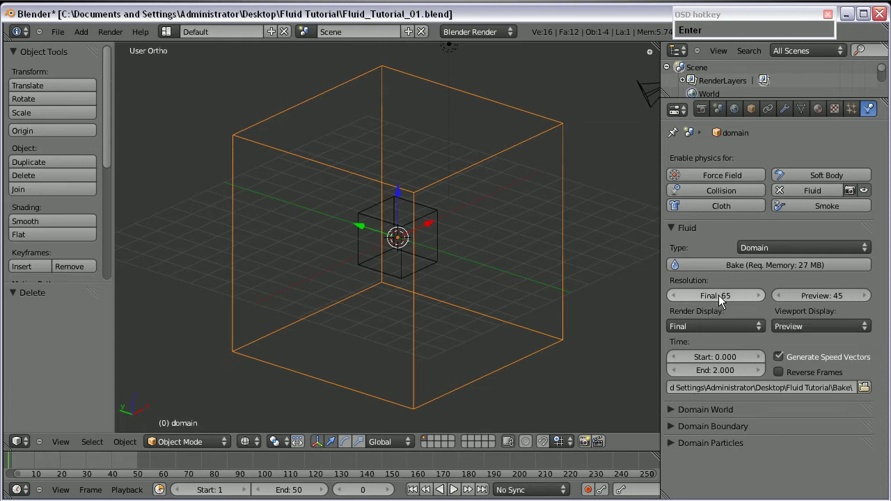
Scrub to frame 10 and view the baked splash in solid shading with Final display quality.
drag(724, 300, 149, 432)
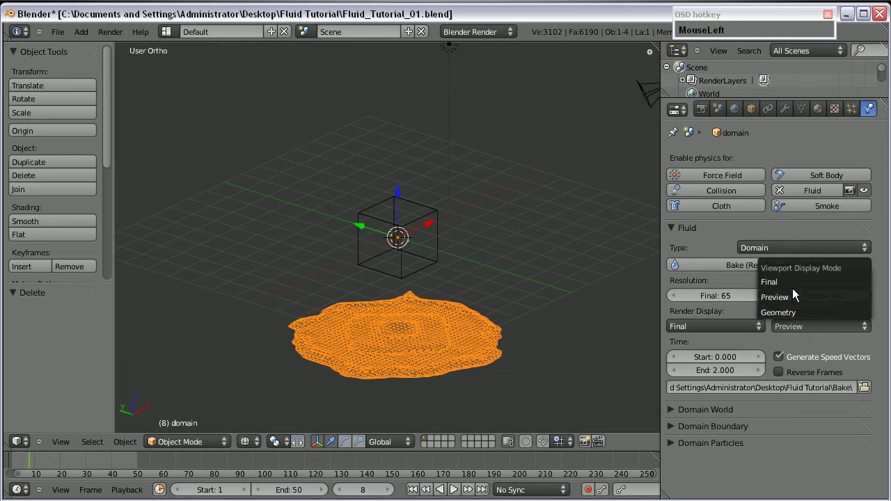
key(z)
scroll(up, 3)
middle_click(414, 375)
drag(19, 463, 760, 351)
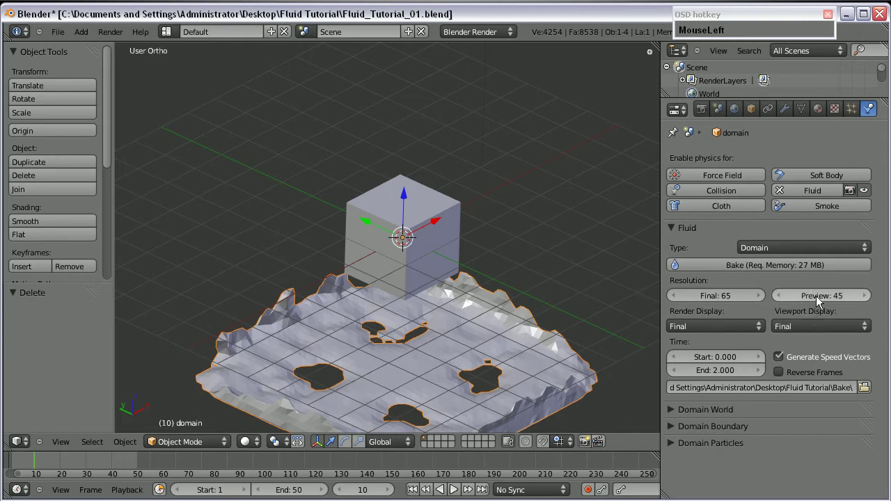
Raise the preview resolution to 65, then restore it to 45.
key(KP_6)
key(Return)
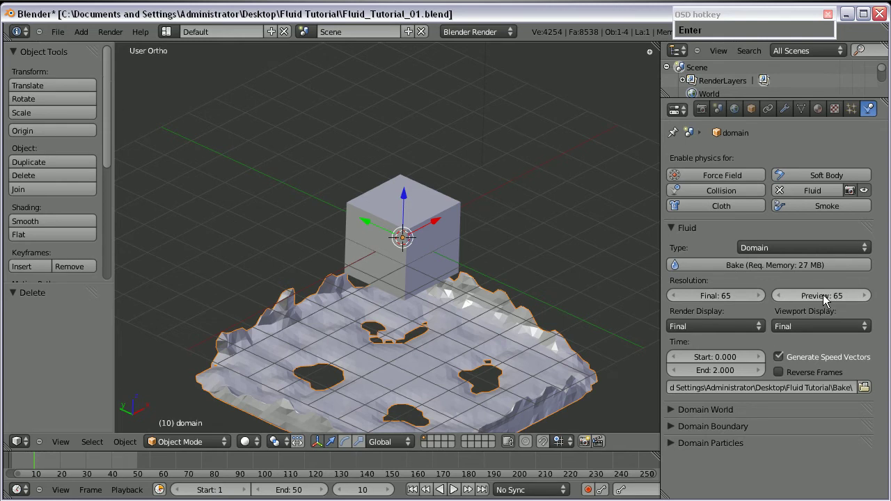
click(834, 300)
key(KP_5)
key(Return)
scroll(down, 3)
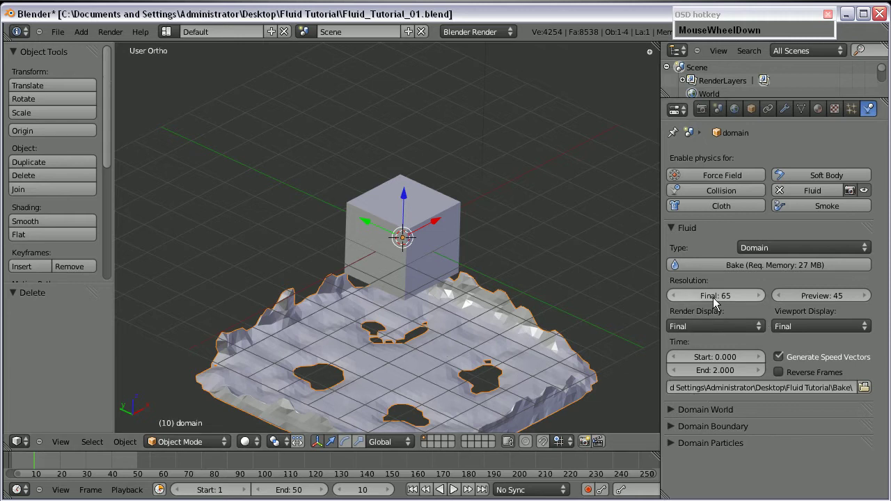
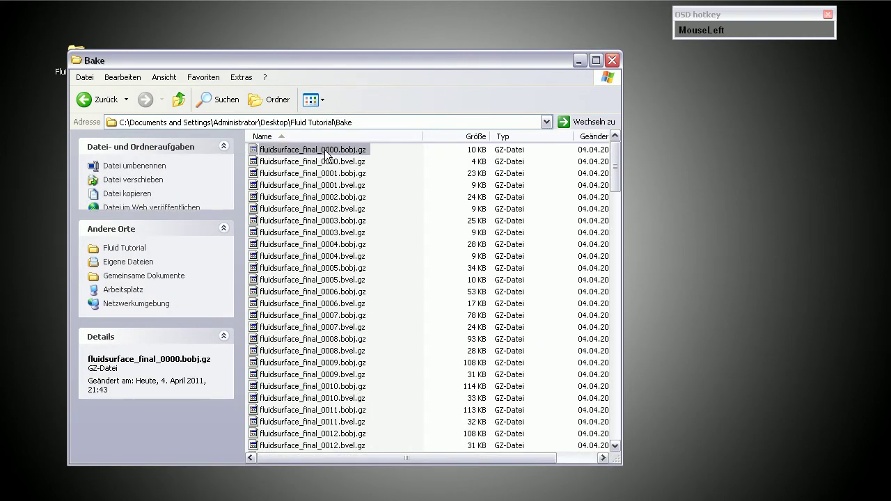
Browse the fluidsurface .gz files in the Bake folder in Explorer, then return to Blender.
scroll(down, 3)
click(325, 207)
scroll(up, 3)
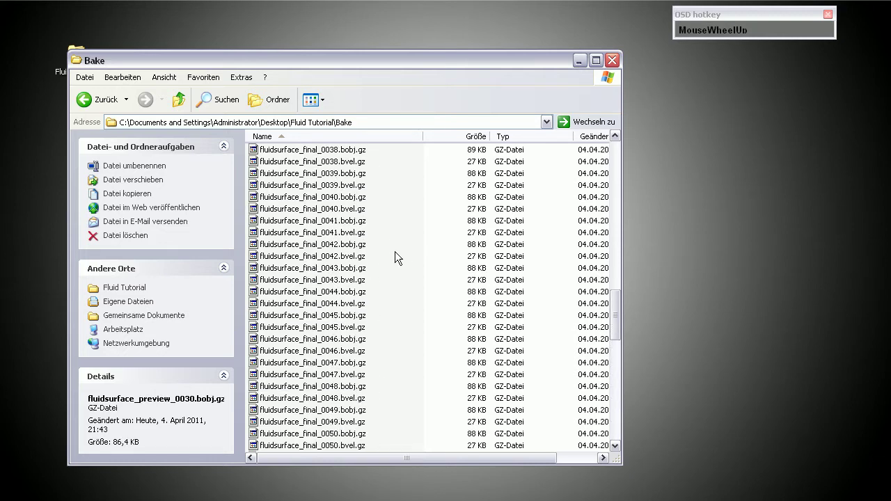
click(335, 160)
scroll(down, 3)
click(320, 187)
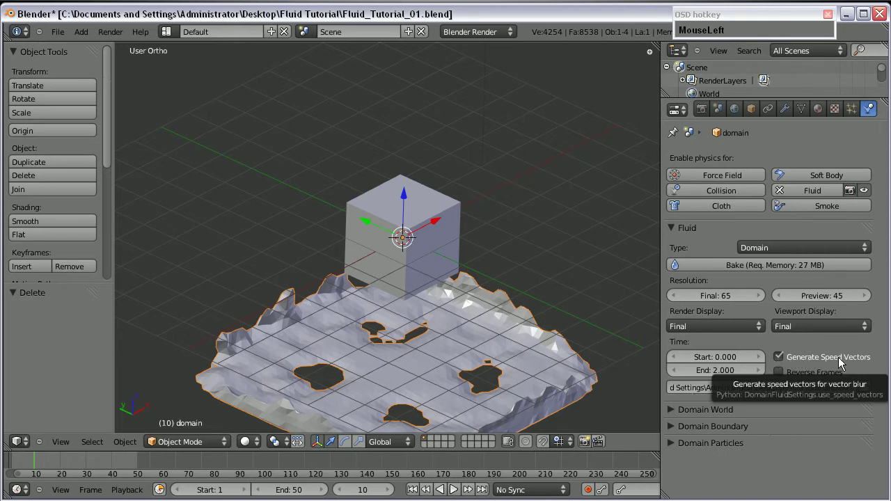
Scrub the timeline from frame 10 to 16 to watch the baked fluid sheet evolve under the cube.
scroll(down, 3)
scroll(up, 3)
scroll(down, 3)
drag(477, 260, 285, 305)
scroll(up, 3)
middle_click(229, 288)
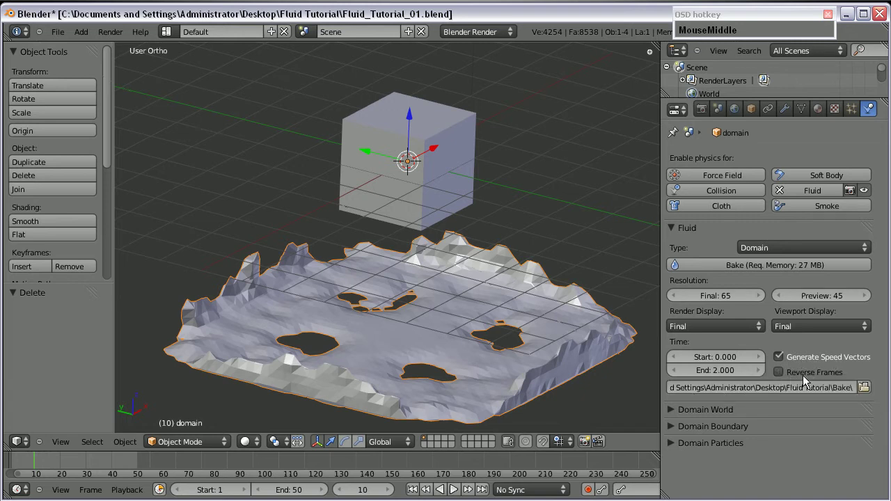
drag(780, 375, 678, 352)
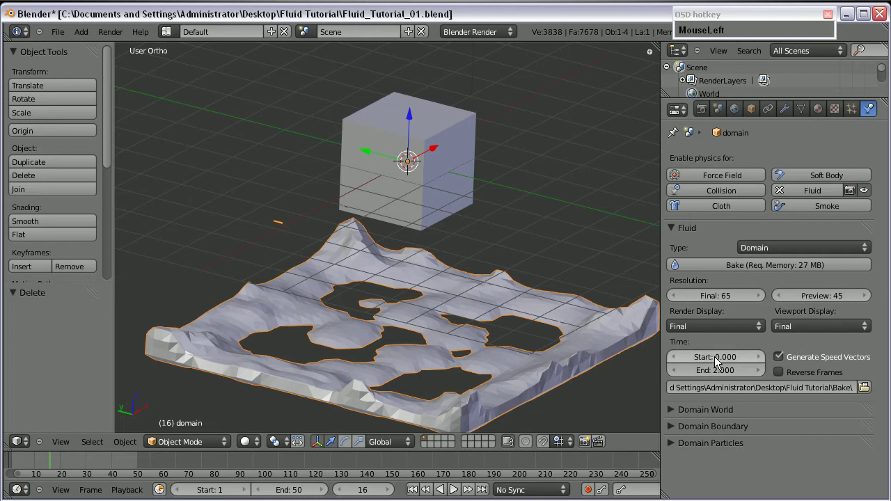
Adjust the domain's simulation end time and scrub through the baked frames.
key(KP_2)
key(Return)
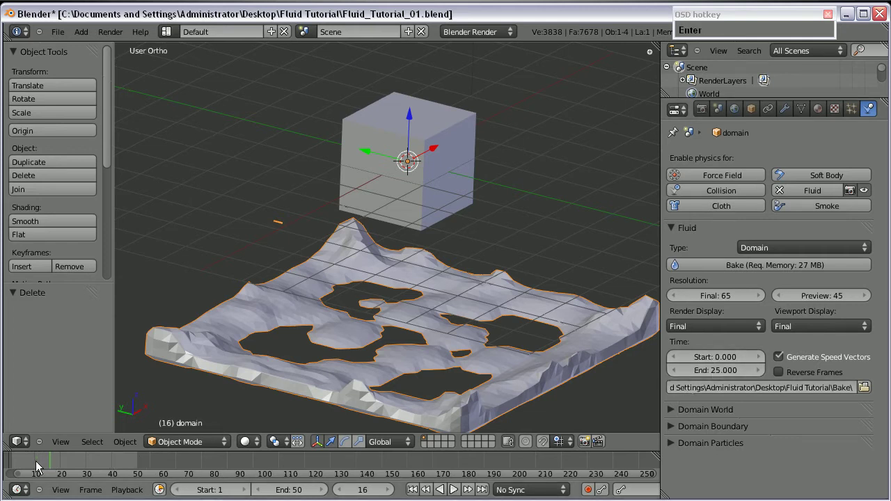
drag(20, 471, 722, 378)
key(KP_2)
key(Return)
Set the domain's simulation end time to 1 second, giving a 0–1 s range.
click(718, 371)
key(KP_1)
key(Return)
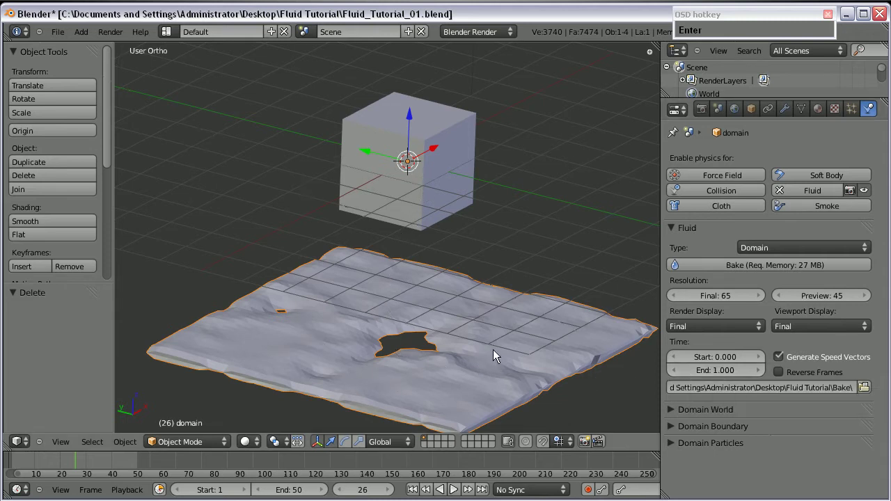
scroll(down, 3)
scroll(up, 3)
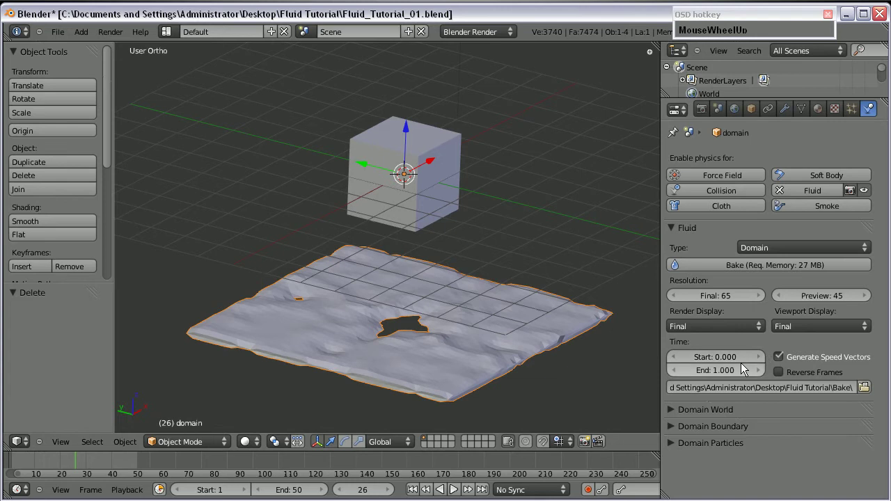
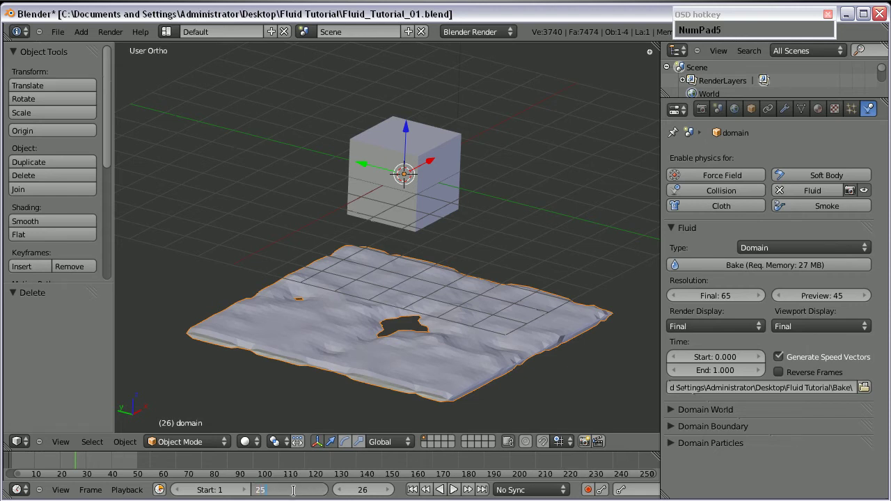
Confirm the animation end frame of 25 and move the preview back to frame 9.
key(Return)
scroll(down, 3)
scroll(up, 3)
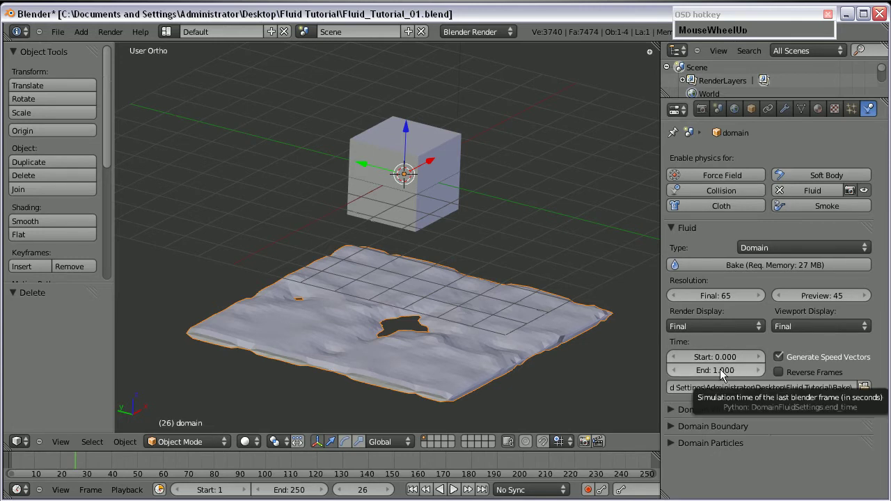
click(58, 466)
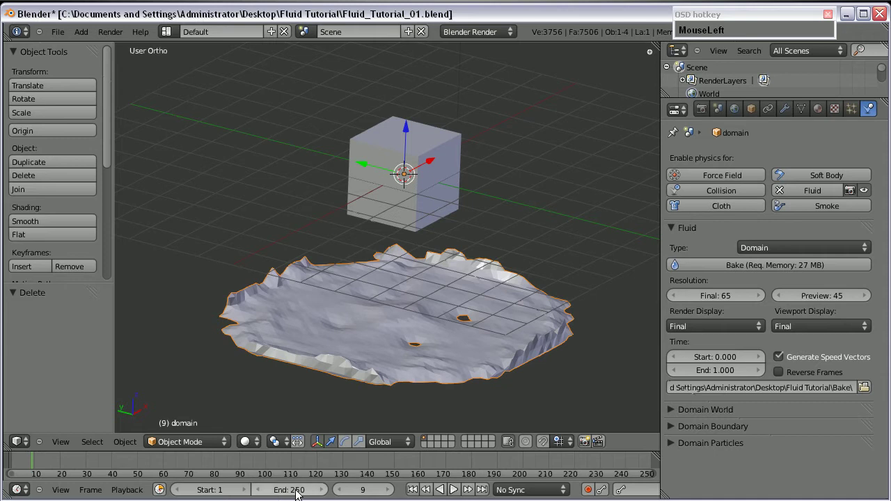
Change the animation end frame and zoom the timeline in on the early frames.
key(KP_2)
key(Return)
middle_click(46, 464)
scroll(up, 3)
middle_click(118, 467)
scroll(up, 3)
middle_click(171, 468)
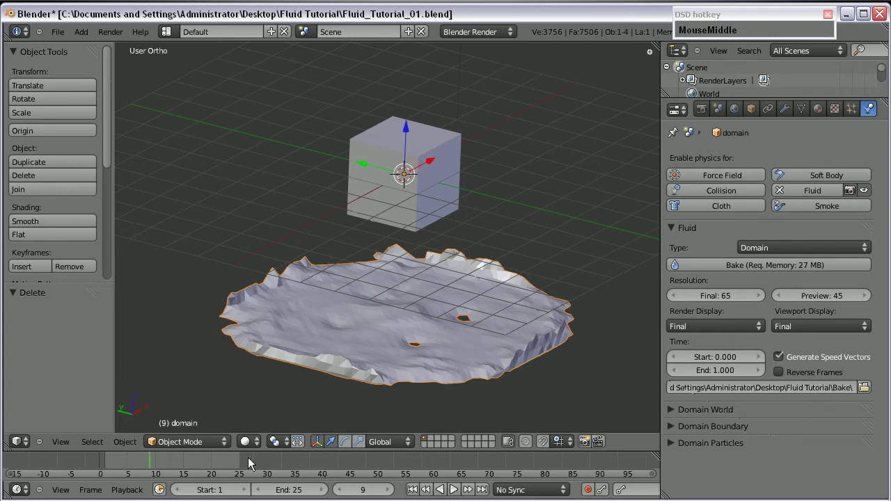
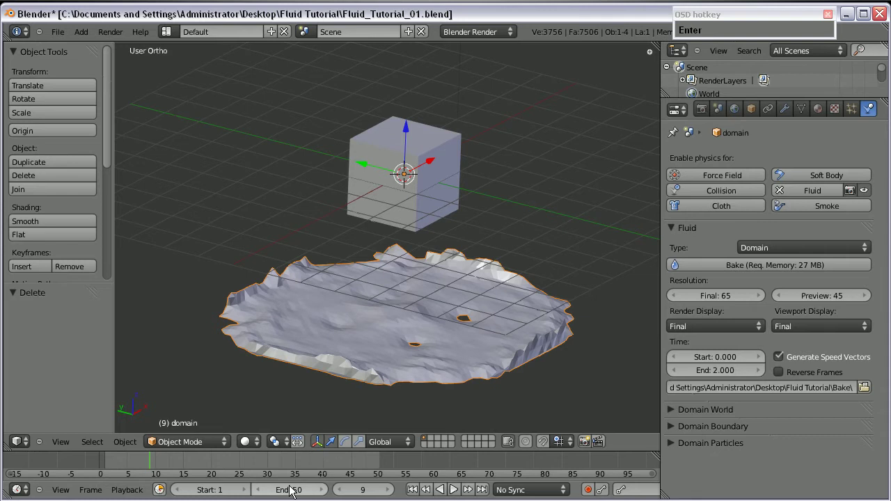
Edit the animation end frame again so the animation ends at frame 50.
click(721, 380)
key(KP_1)
key(Return)
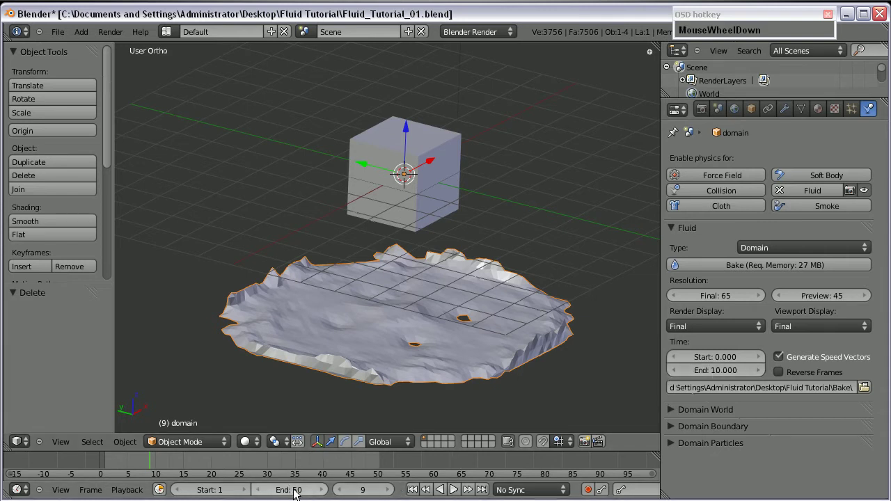
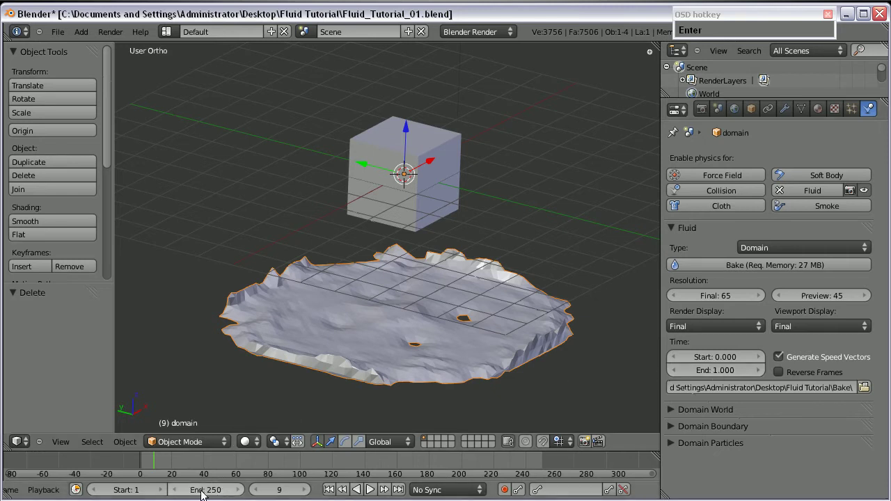
scroll(up, 3)
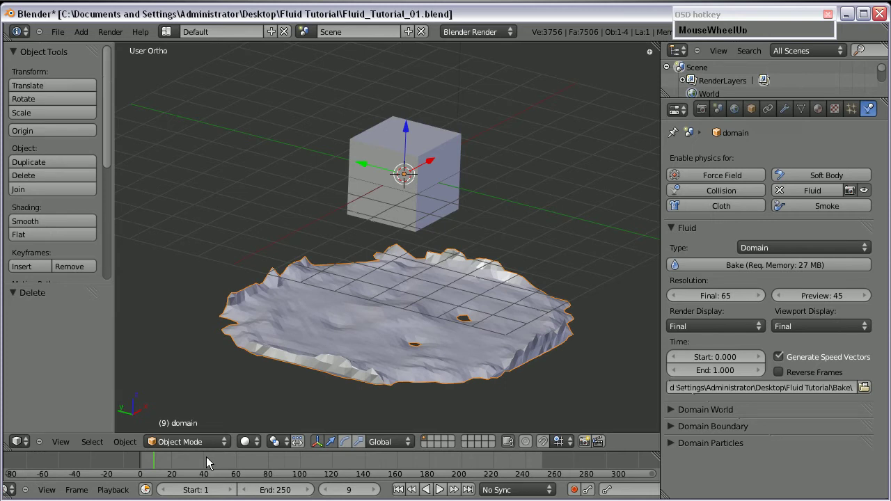
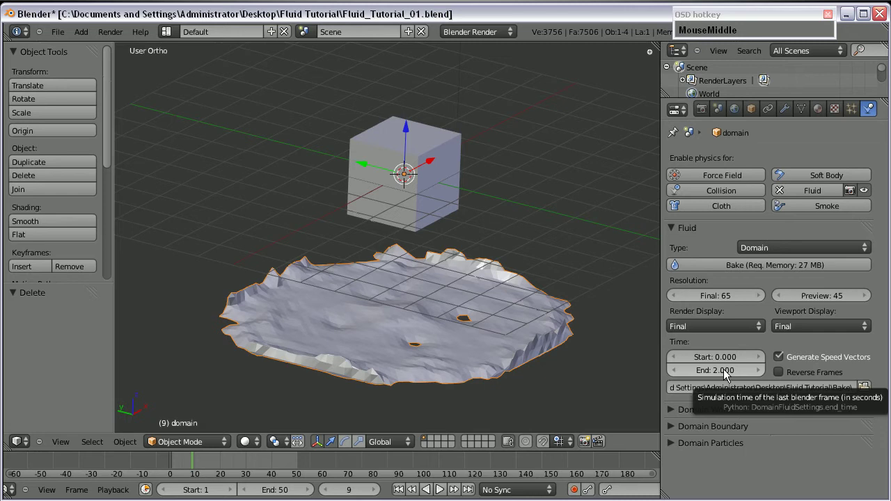
Set the fluid simulation start time to 1 second so it runs from 1 to 2 s.
click(725, 357)
key(KP_1)
key(Return)
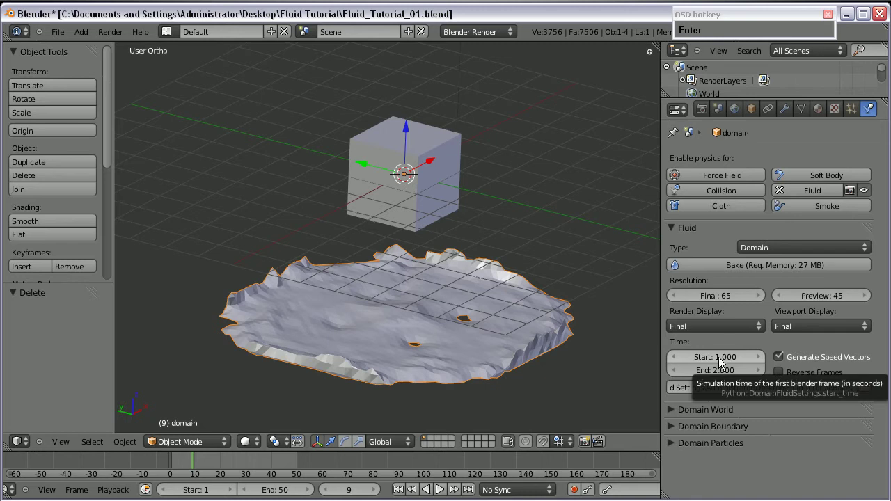
Rebake the fluid and step the preview from frame 1 to frame 6 as the water collapses.
drag(245, 464, 185, 467)
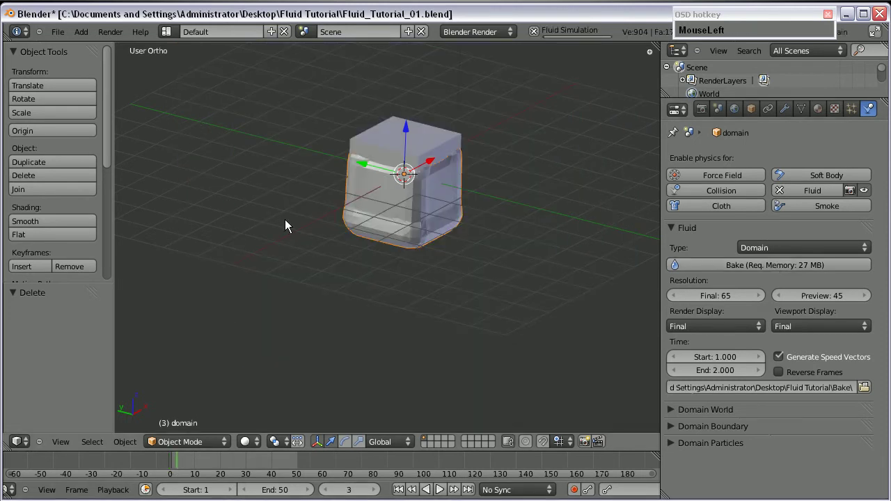
drag(426, 284, 407, 221)
scroll(up, 3)
drag(181, 465, 350, 235)
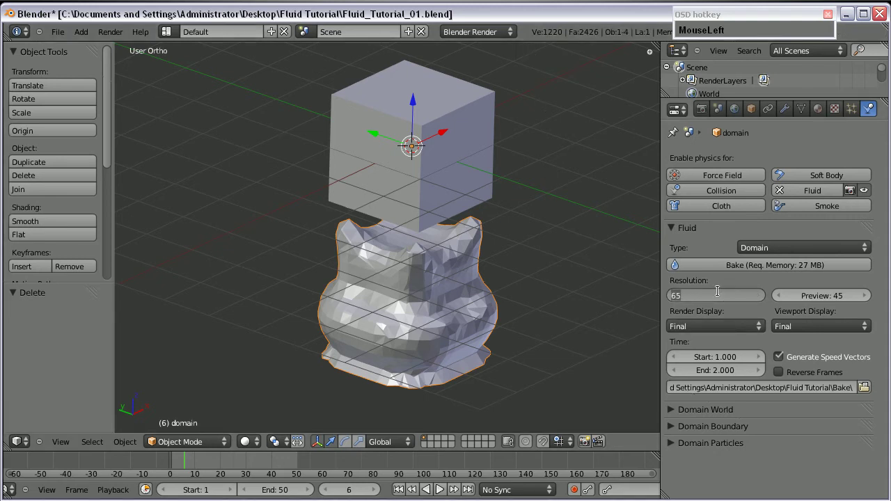
Lower the final resolution to 45 and bake the fluid simulation again.
key(KP_4)
key(Return)
click(782, 326)
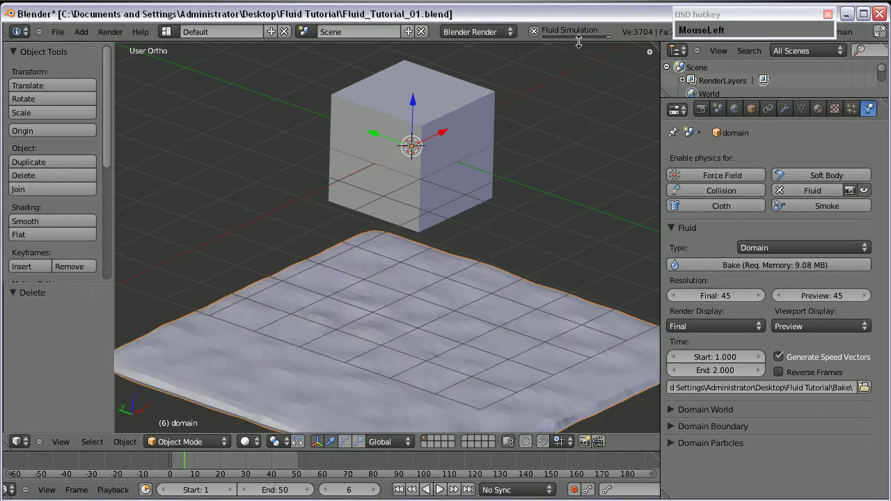
scroll(down, 3)
scroll(up, 3)
scroll(down, 3)
scroll(up, 3)
middle_click(441, 340)
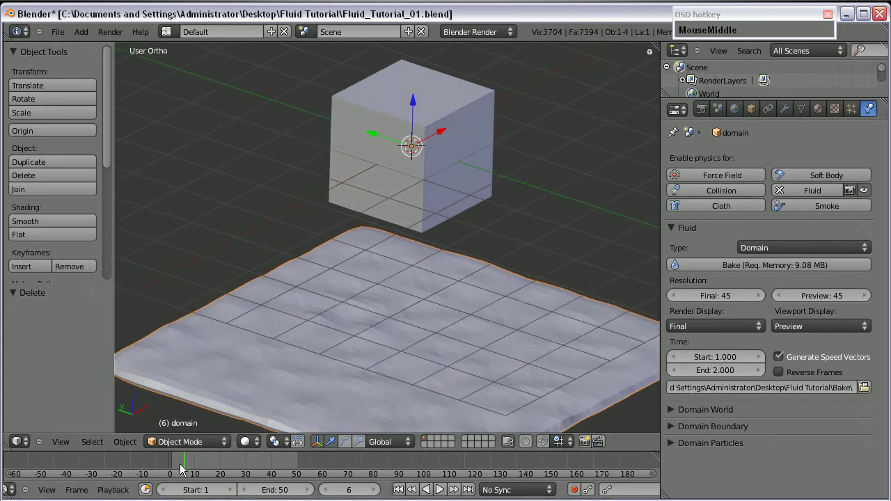
Play the baked fluid forward to frames 11 and 31, then return to an early frame.
drag(183, 464, 739, 345)
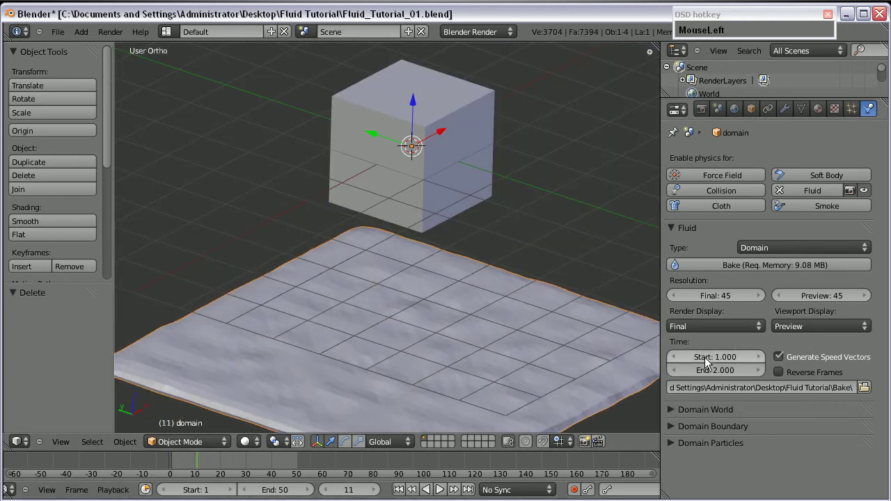
scroll(down, 3)
drag(192, 470, 722, 363)
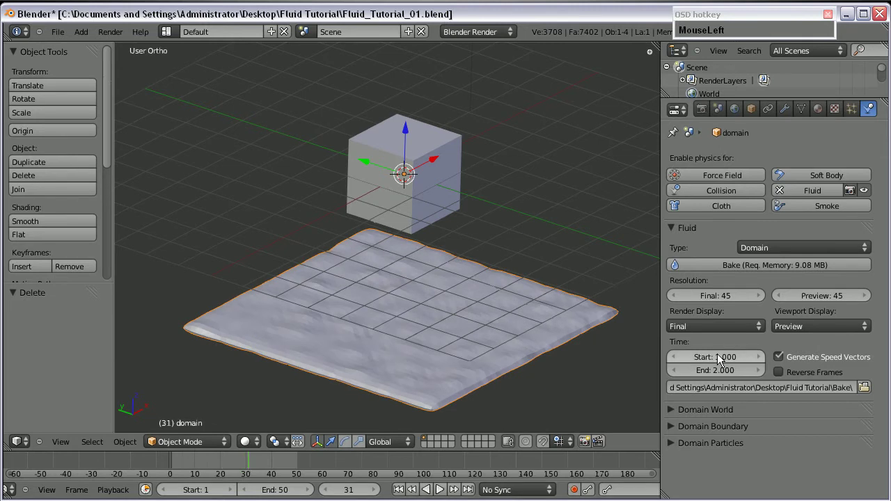
key(KP_0)
key(Return)
Expand the Domain World settings and frame both objects in Front Ortho view.
drag(727, 377, 725, 392)
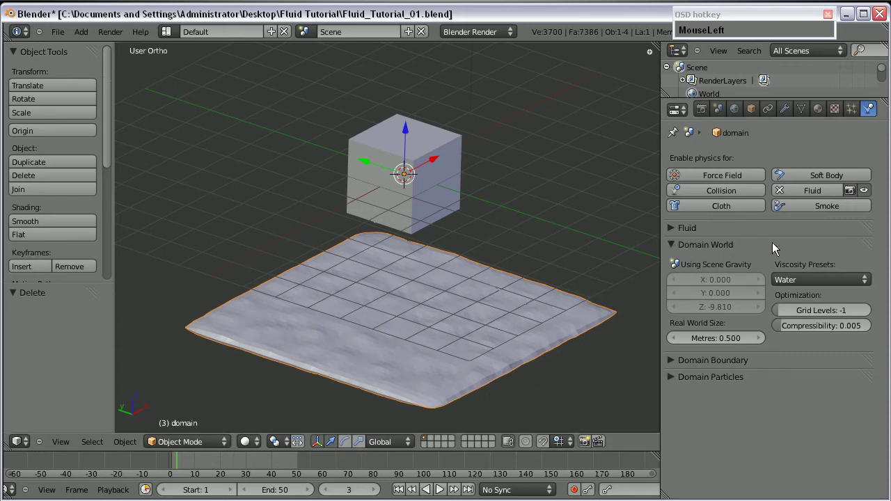
key(KP_1)
scroll(down, 3)
middle_click(520, 301)
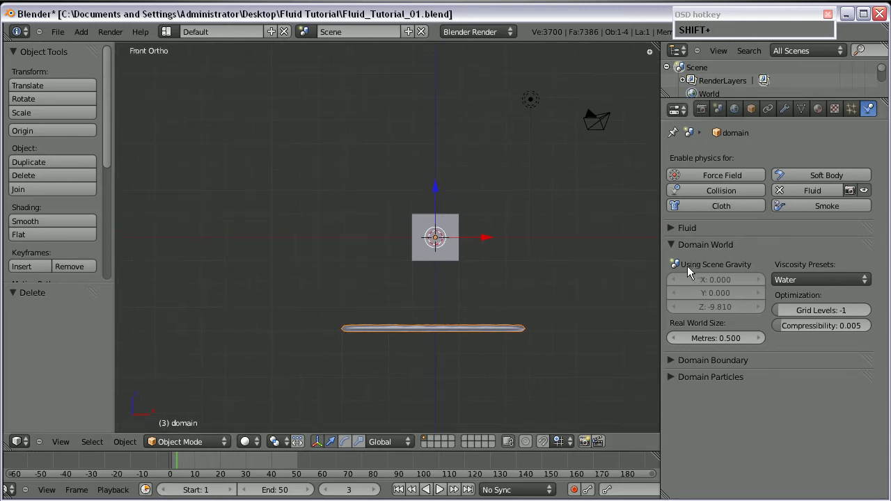
click(722, 286)
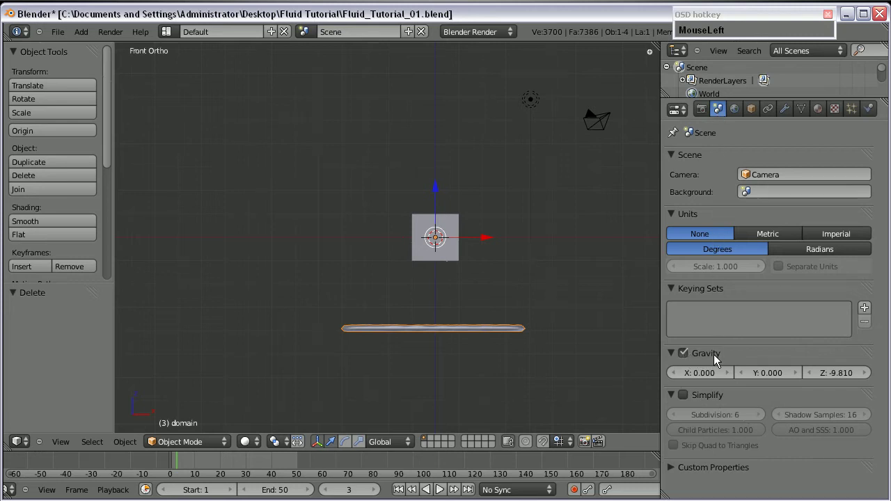
scroll(up, 3)
drag(454, 261, 842, 380)
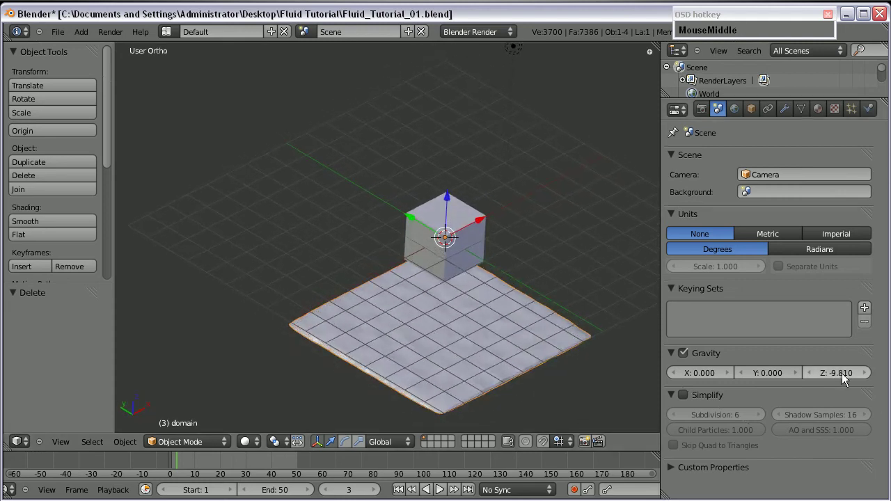
key(KP_1)
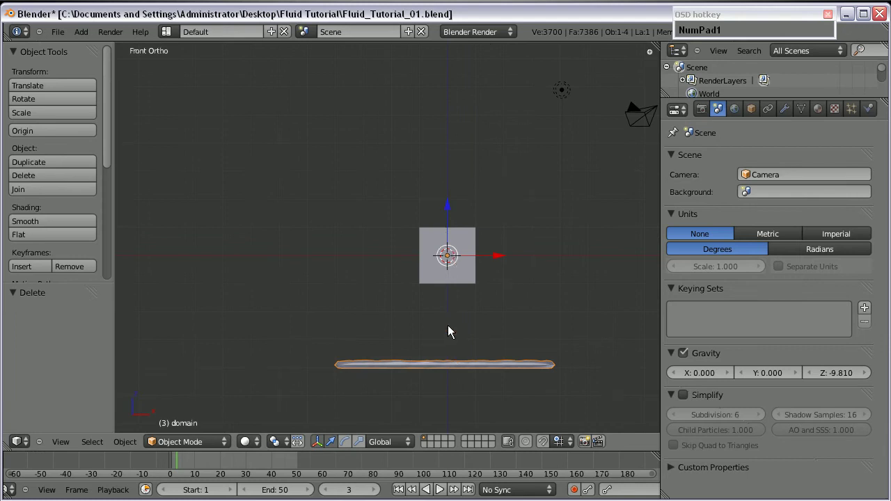
drag(439, 280, 692, 376)
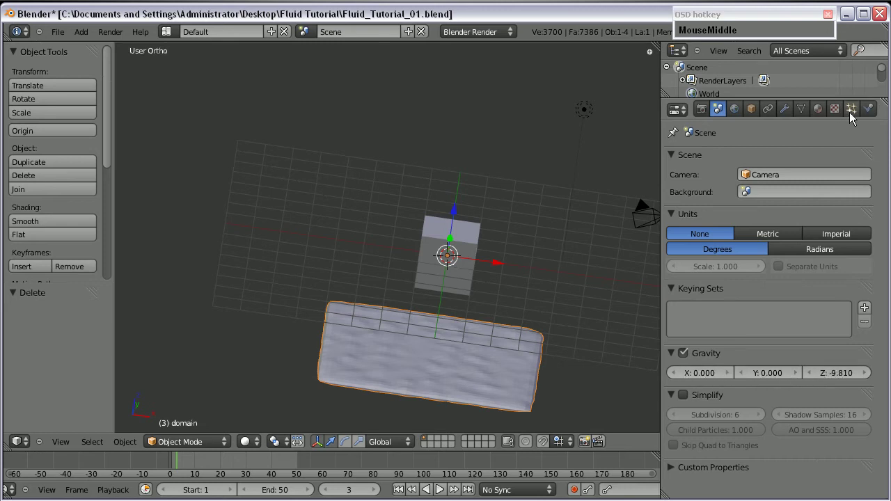
Return to the domain's physics settings and inspect the scene from the front and an orbited angle.
click(871, 112)
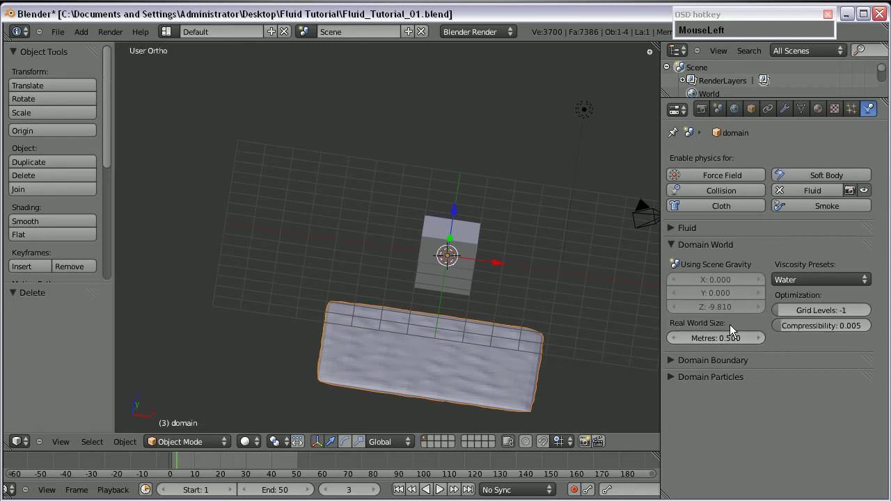
key(KP_1)
scroll(down, 3)
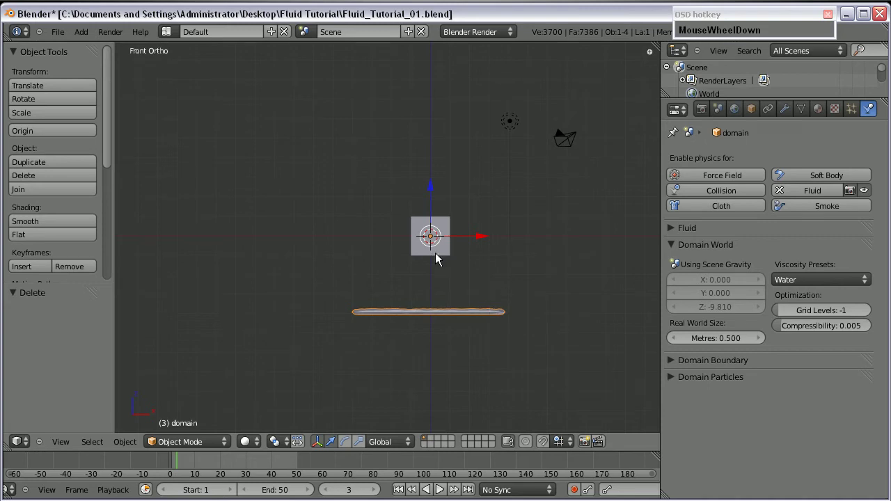
middle_click(428, 279)
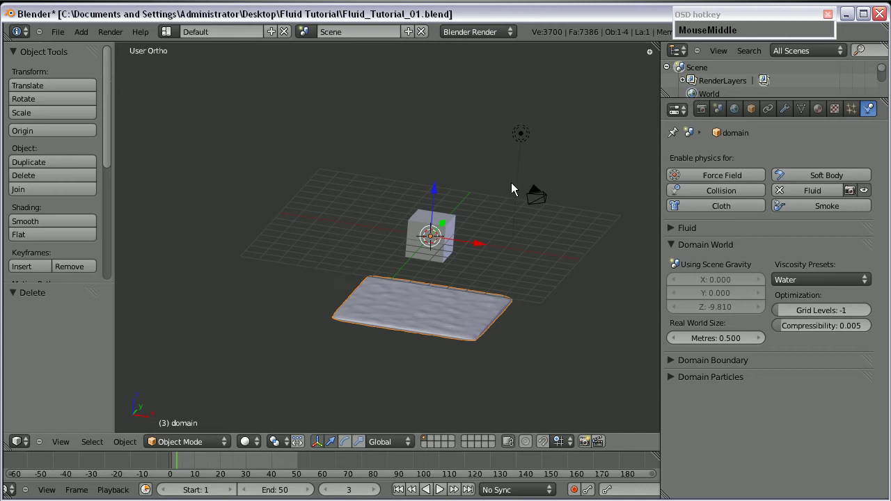
key(KP_1)
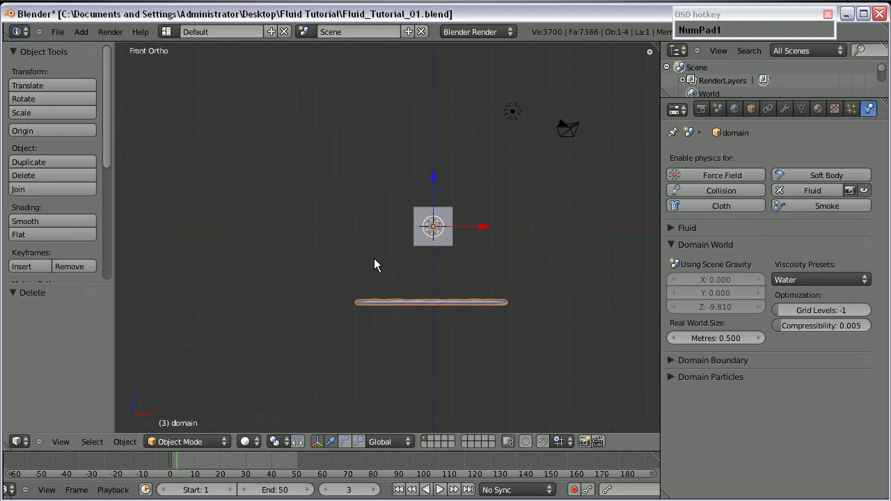
scroll(up, 3)
scroll(down, 3)
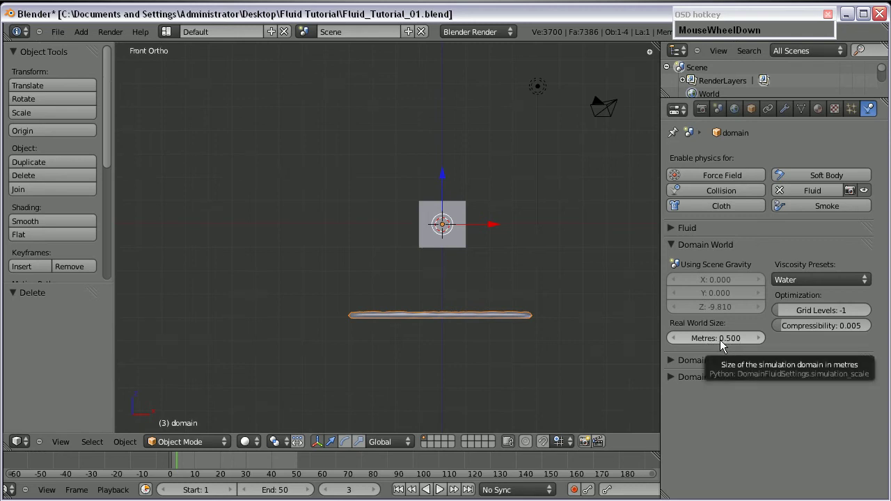
Lower the domain's Real World Size to 0.001 metres, checking it in front and user views.
drag(711, 343, 707, 344)
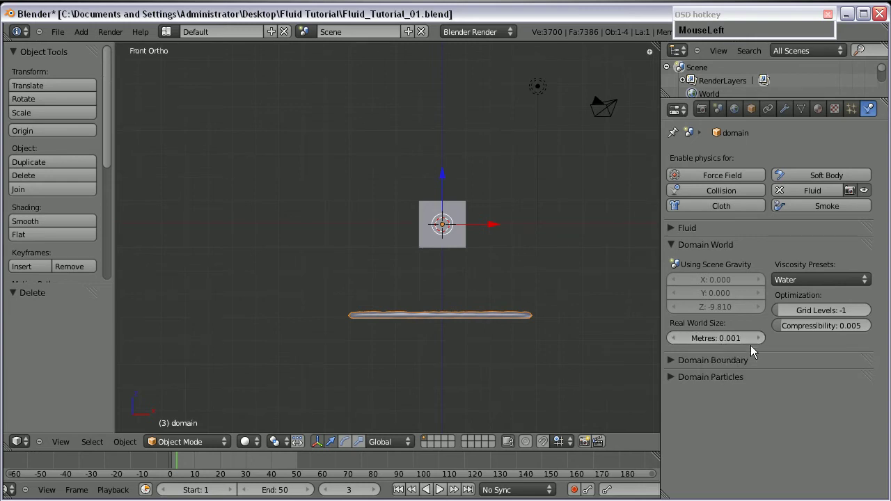
middle_click(621, 363)
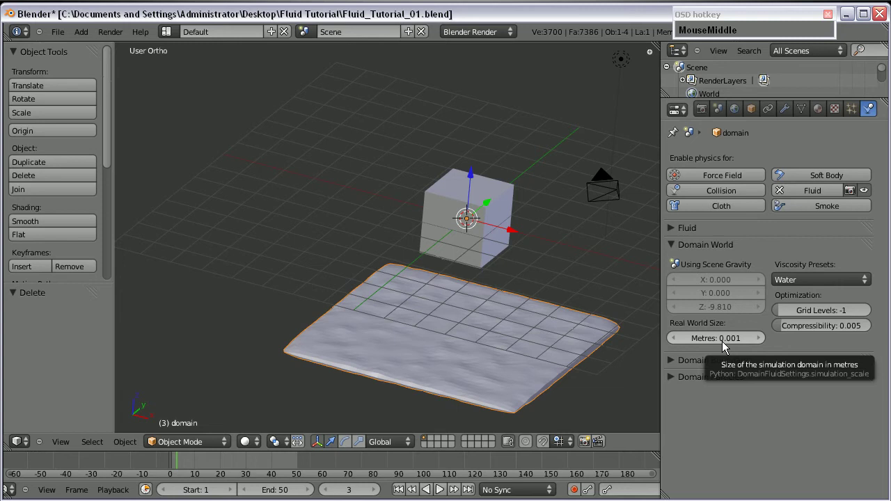
scroll(down, 3)
key(KP_1)
scroll(up, 3)
scroll(down, 3)
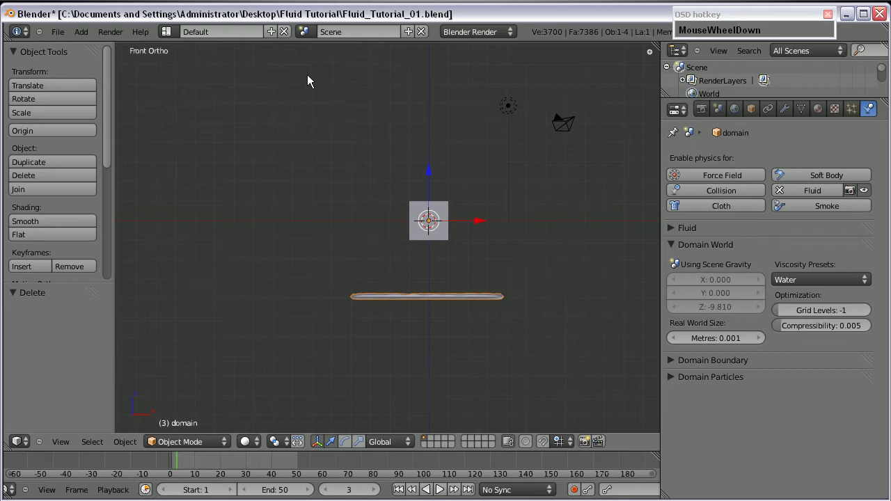
Edit the real-world domain size several times, ending back at 0.500 metres.
click(731, 346)
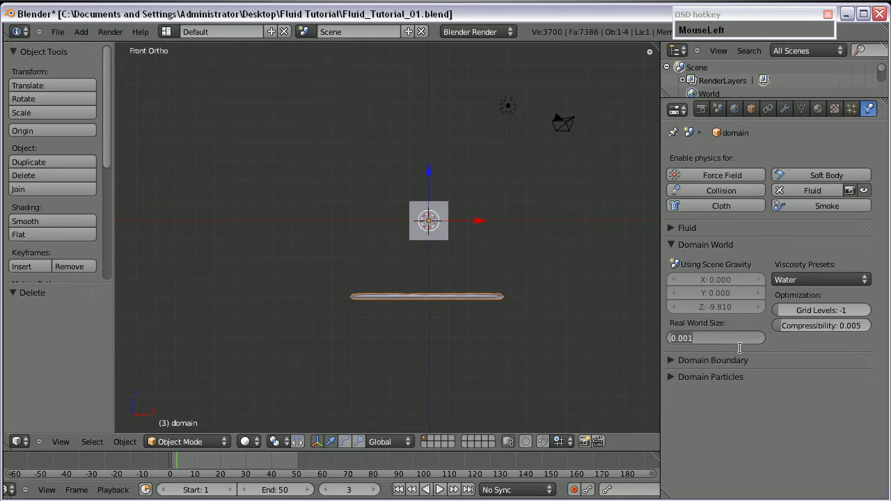
key(KP_2)
key(Return)
scroll(up, 3)
click(453, 239)
key(KP_1)
key(Return)
click(731, 346)
key(KP_5)
key(Return)
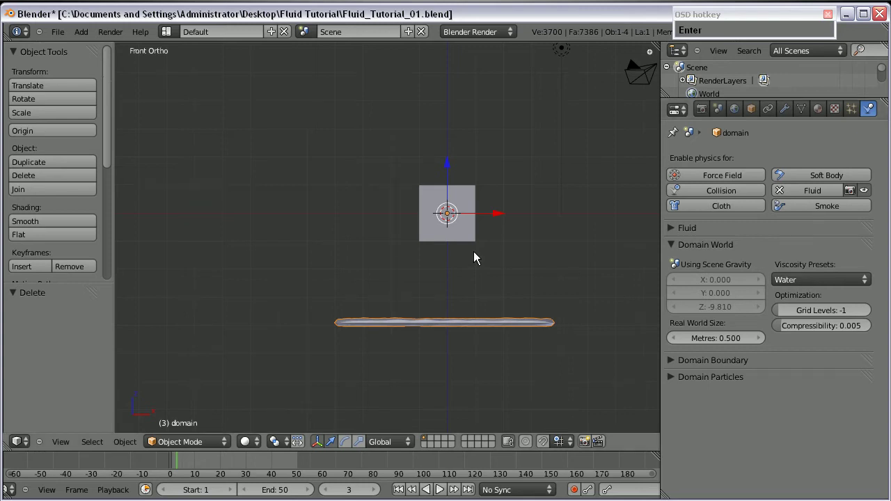
Switch the domain's Viscosity Preset from Water to Manual.
middle_click(421, 254)
scroll(up, 3)
drag(282, 310, 464, 350)
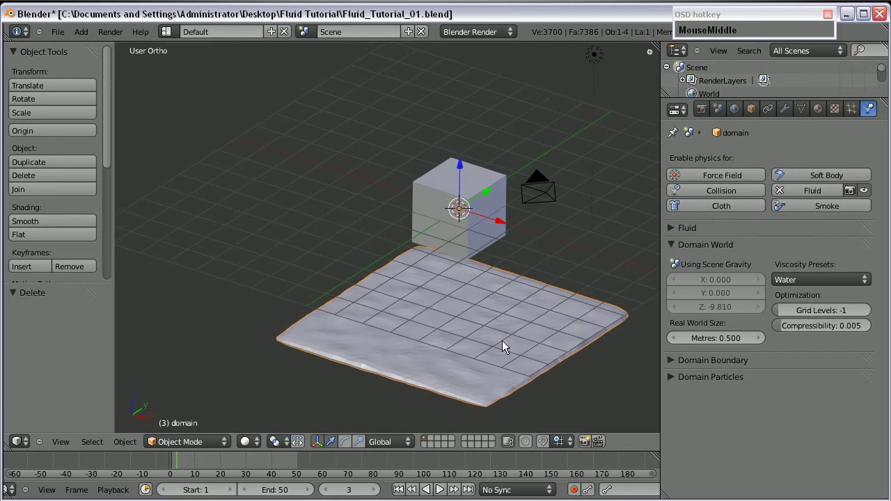
Bring the Wikibooks fluids page's viscosity table for water, oil, honey, syrup and ketchup into view.
click(793, 278)
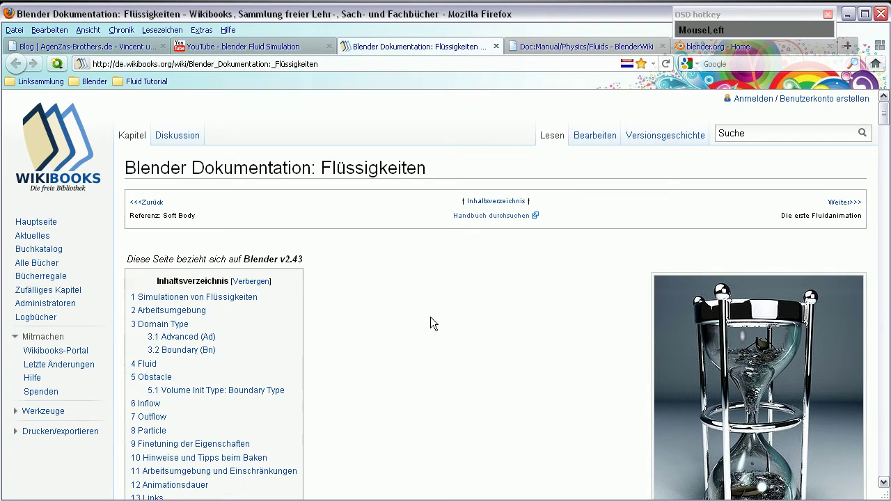
scroll(down, 3)
scroll(up, 3)
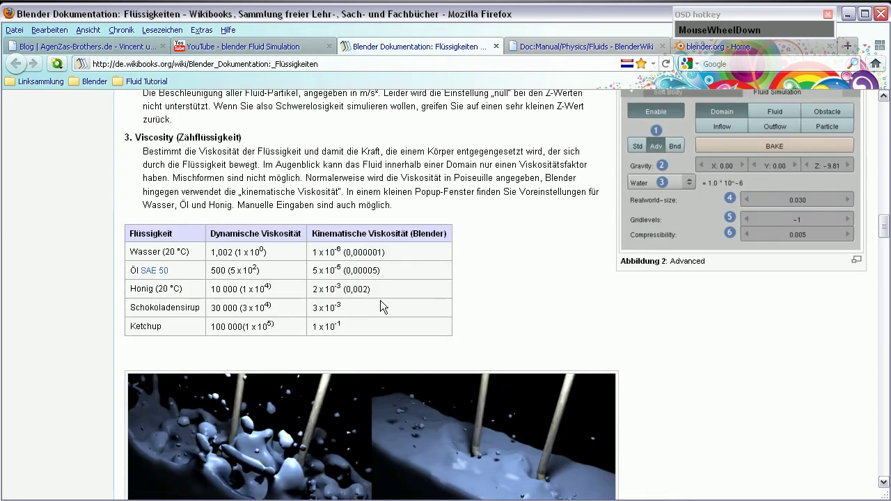
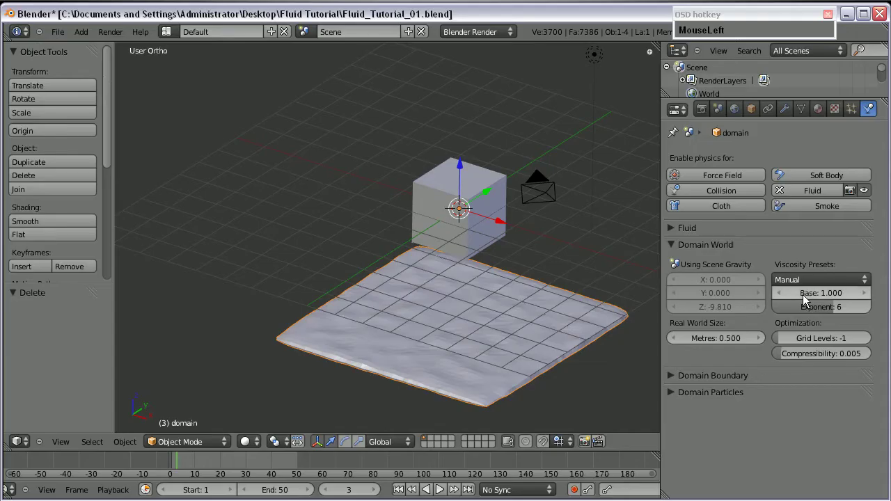
Enter a manual viscosity of base 3.000 and exponent 3, matching chocolate syrup.
key(KP_3)
key(Return)
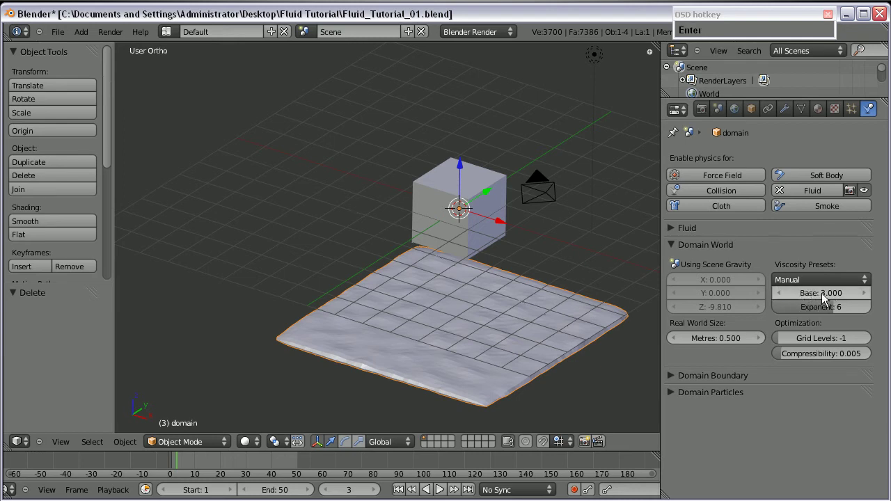
click(815, 296)
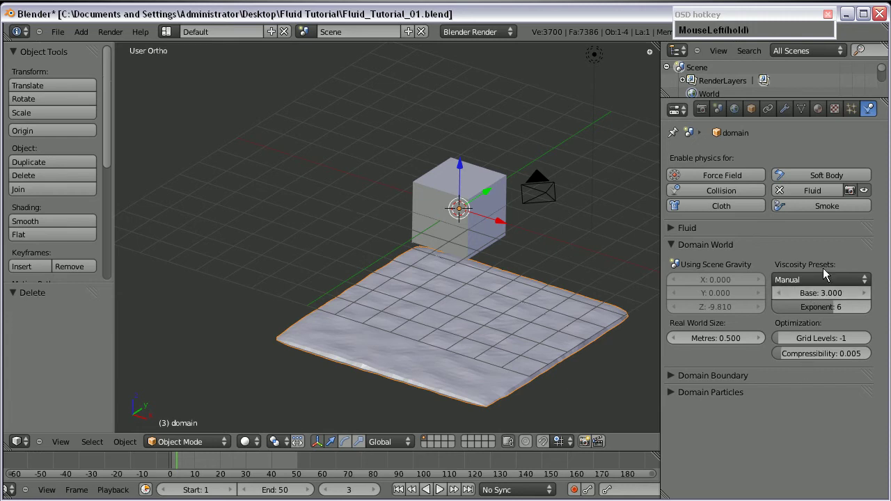
key(Return)
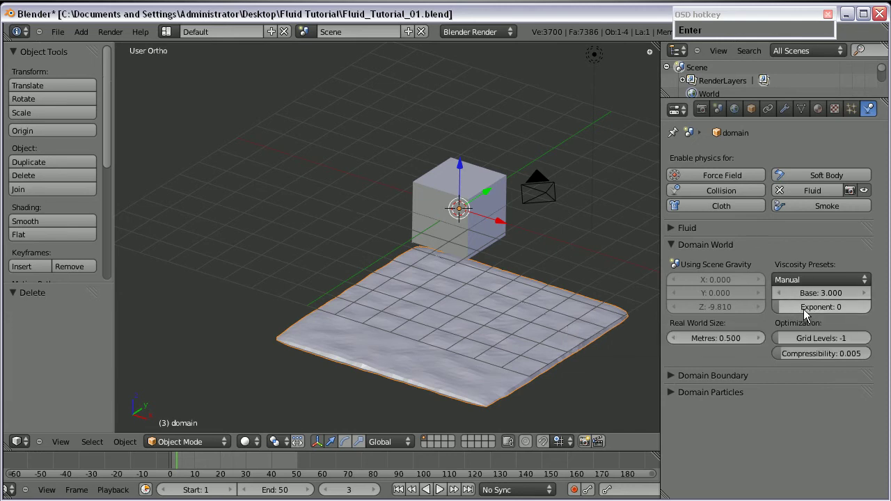
click(806, 311)
key(KP_3)
key(Return)
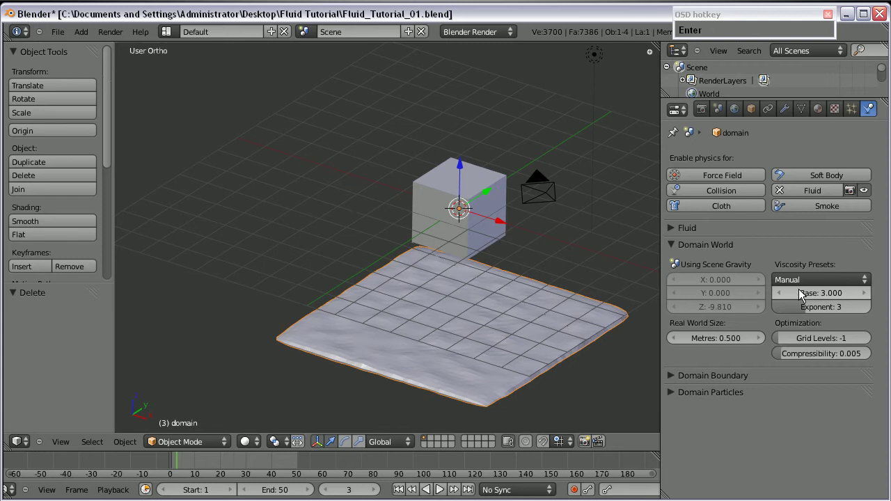
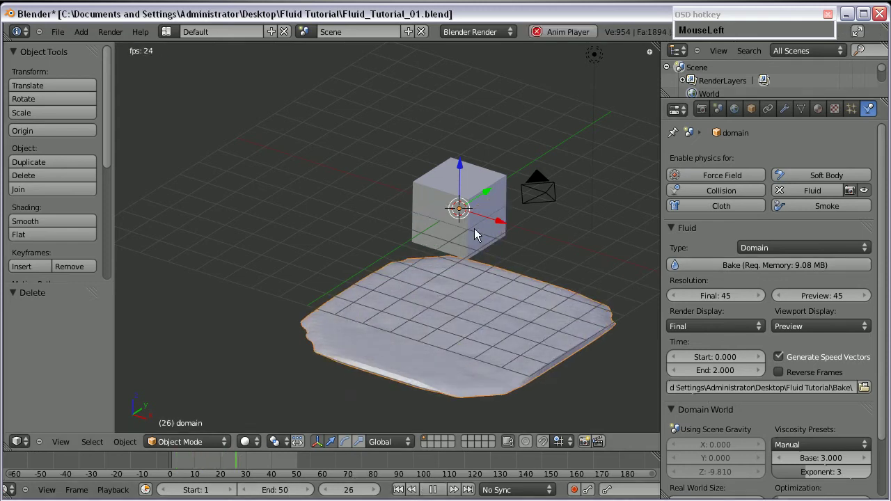
Orbit the view while the animation plays to watch the thick fluid settle into a flat slab.
drag(443, 236, 495, 301)
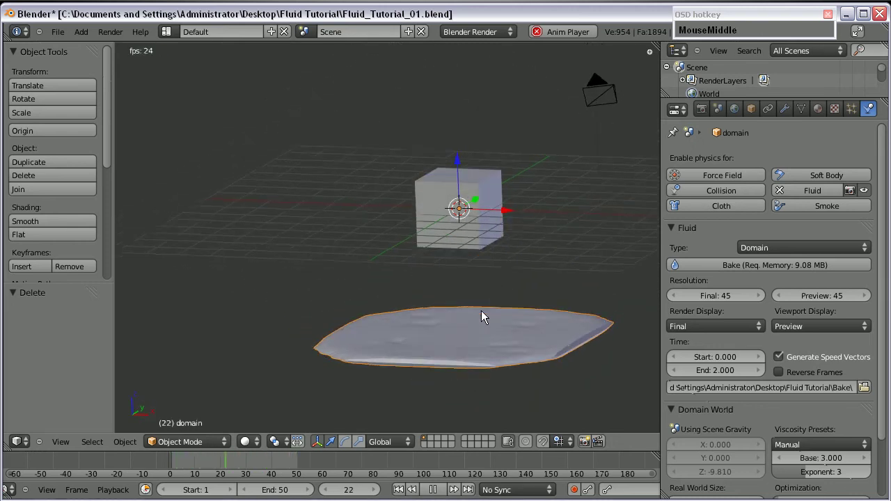
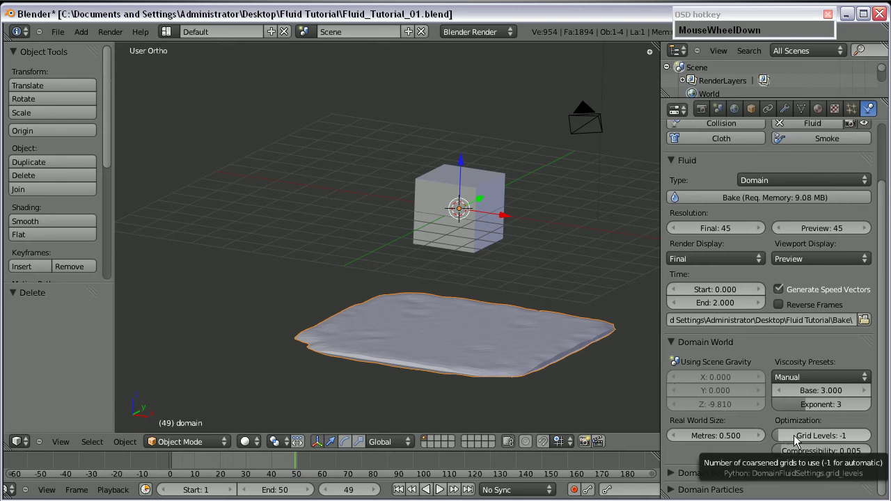
drag(362, 323, 504, 305)
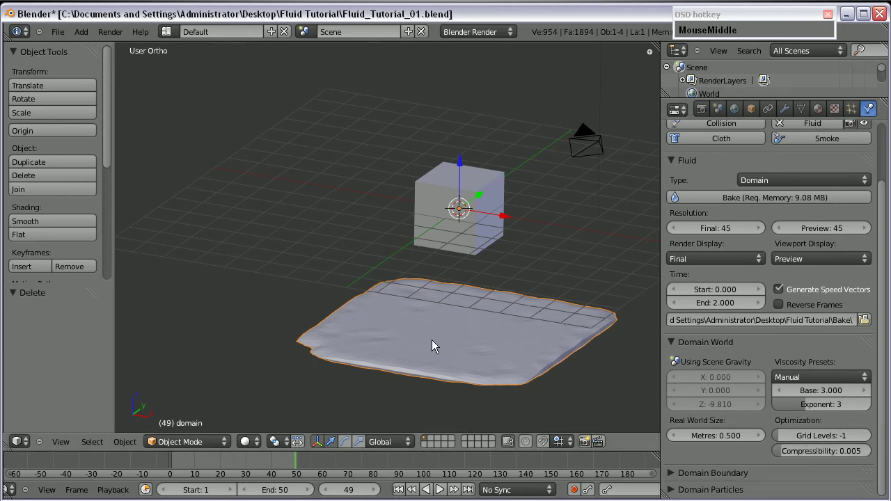
drag(807, 434, 747, 438)
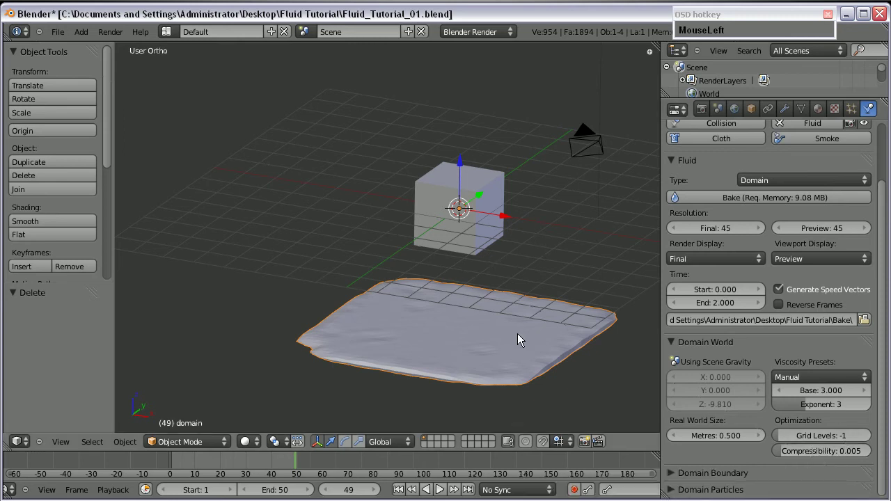
scroll(down, 3)
middle_click(378, 319)
key(KP_1)
scroll(up, 3)
scroll(down, 3)
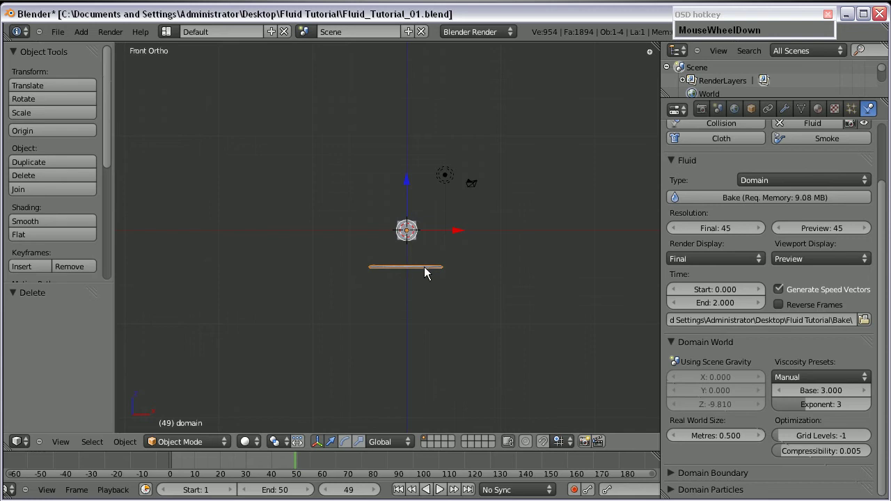
scroll(up, 3)
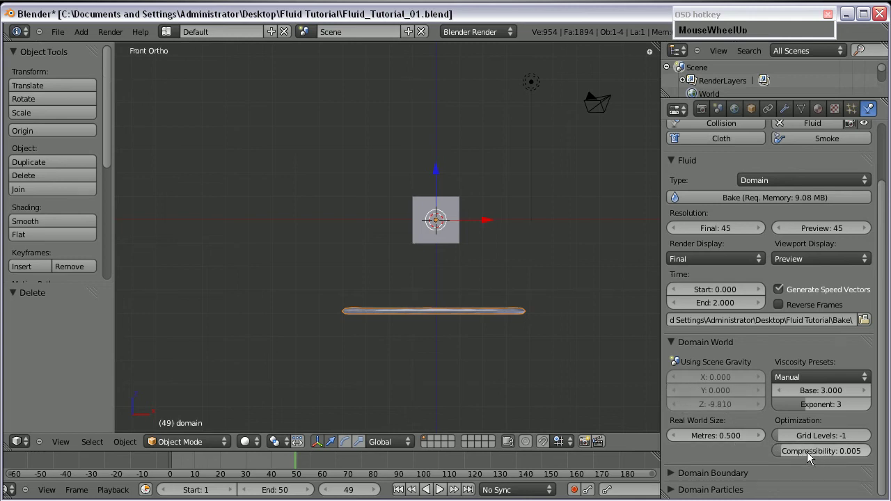
middle_click(455, 255)
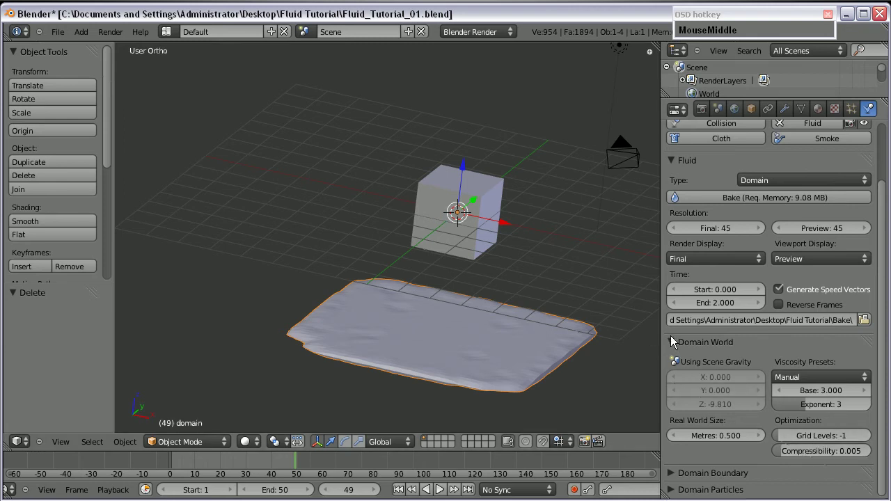
Swap the Domain World panel for Domain Boundary with Partial Slip, and scrub past the simulation's end.
click(676, 341)
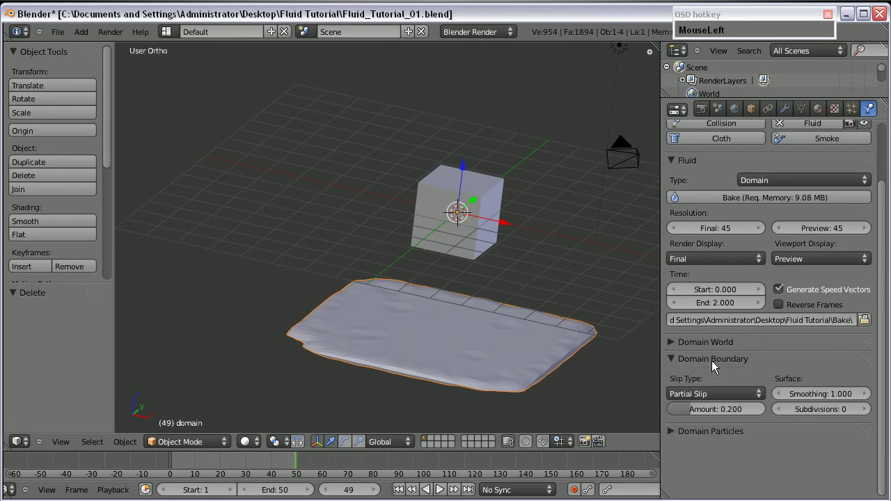
drag(385, 291, 447, 317)
scroll(down, 3)
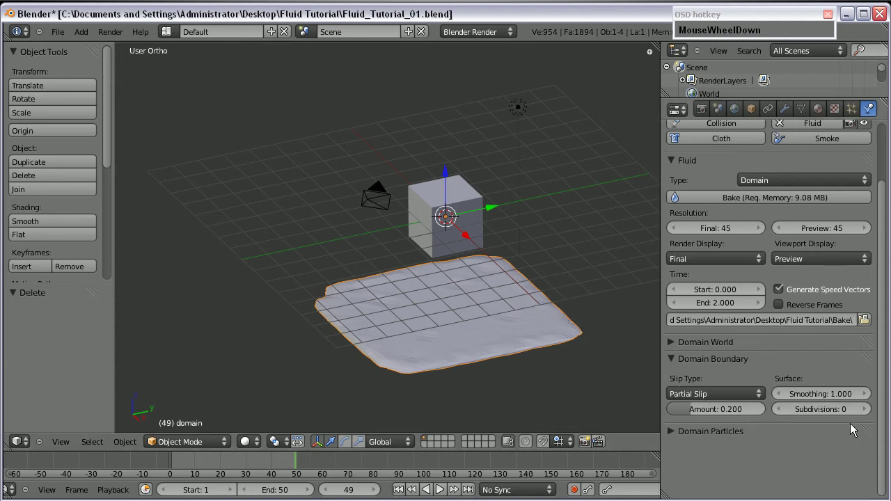
drag(690, 400, 708, 411)
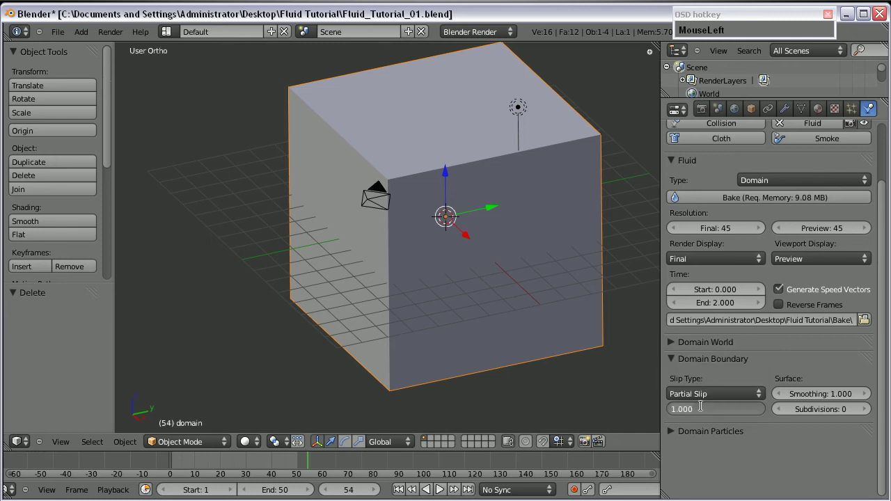
Set the partial slip amount to 0.200 and inspect the fluid at frame 42.
key(KP_2)
key(Return)
click(243, 462)
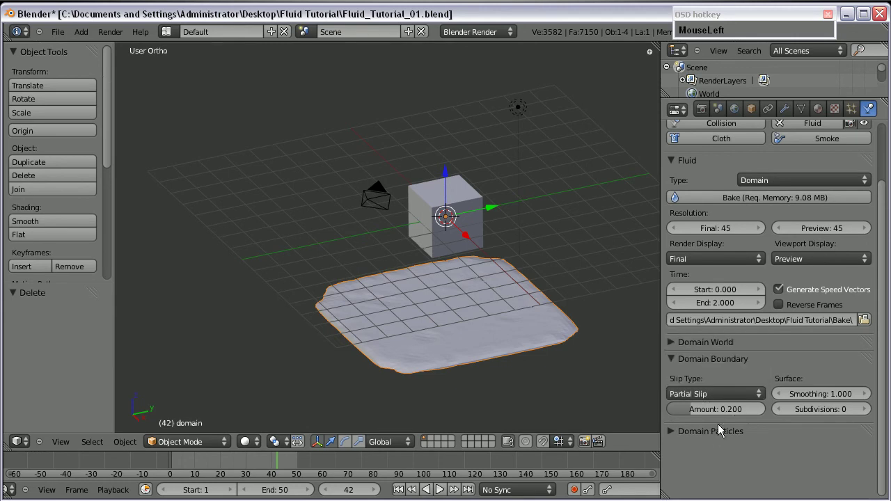
scroll(up, 3)
scroll(down, 3)
middle_click(479, 328)
scroll(up, 3)
middle_click(430, 332)
Shade the fluid surface smooth and raise the surface subdivisions to 2.
click(38, 226)
scroll(up, 3)
middle_click(387, 350)
scroll(down, 3)
middle_click(252, 367)
drag(836, 400, 872, 399)
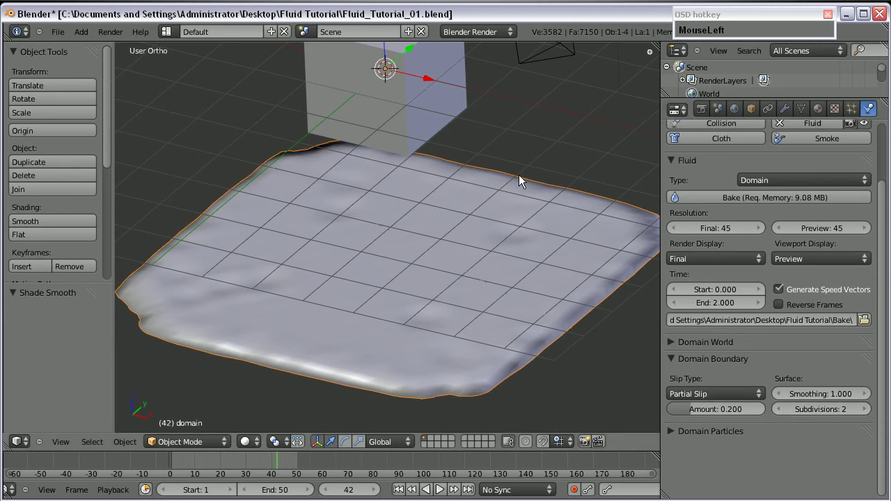
scroll(down, 3)
In Domain Particles set tracer particles to 2 and particle generation to 1.000.
click(673, 433)
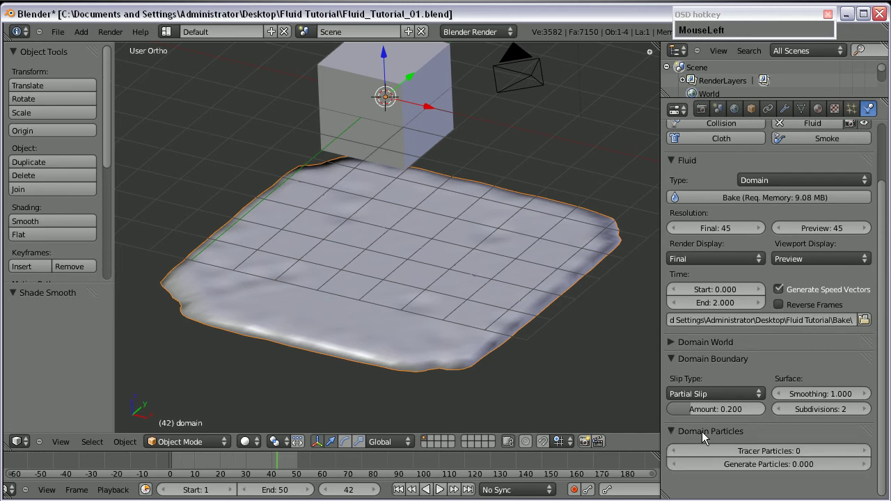
drag(320, 314, 763, 428)
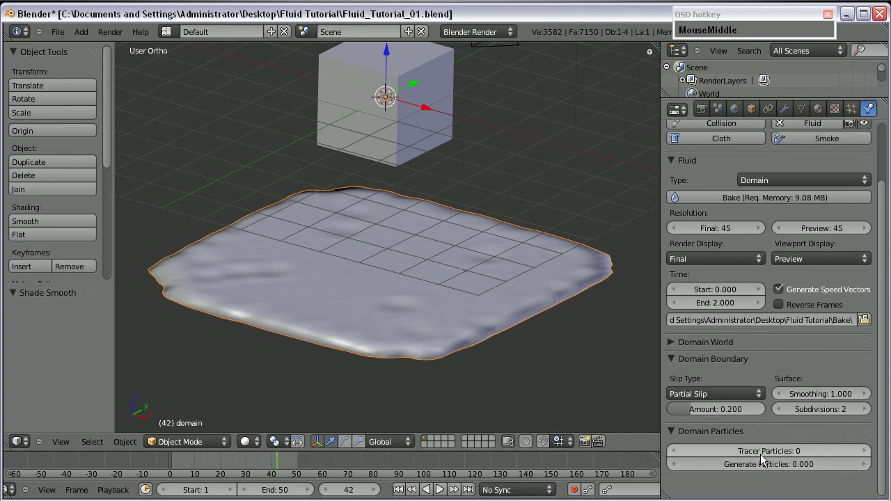
click(868, 457)
scroll(up, 3)
middle_click(455, 303)
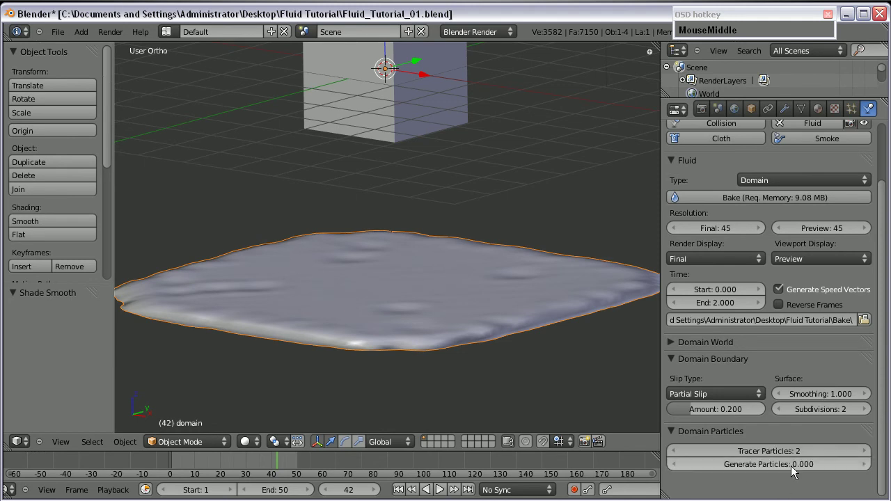
click(788, 471)
key(KP_1)
key(Return)
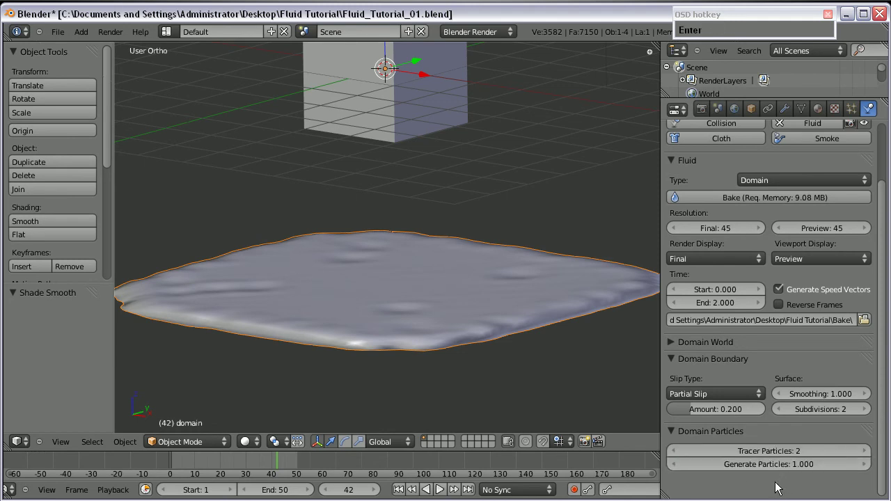
Return the viscosity preset to Water, collapse Domain World, and rebake the simulation.
scroll(down, 3)
middle_click(361, 266)
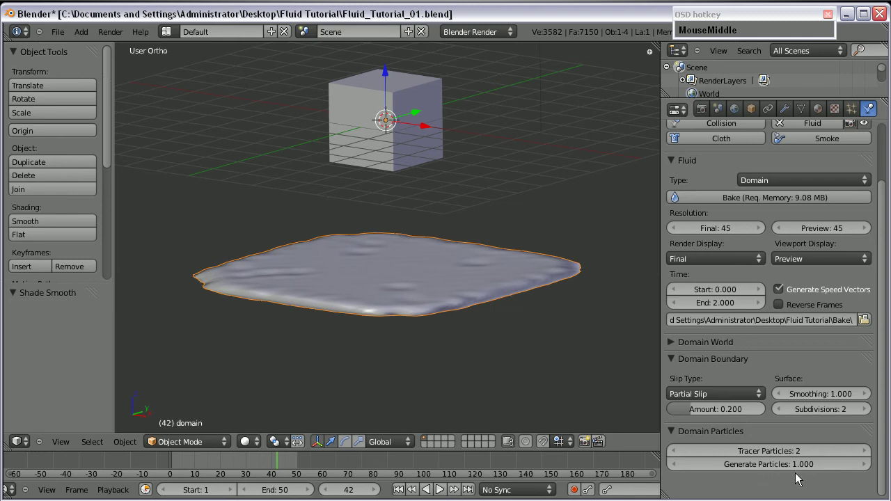
scroll(up, 3)
click(777, 216)
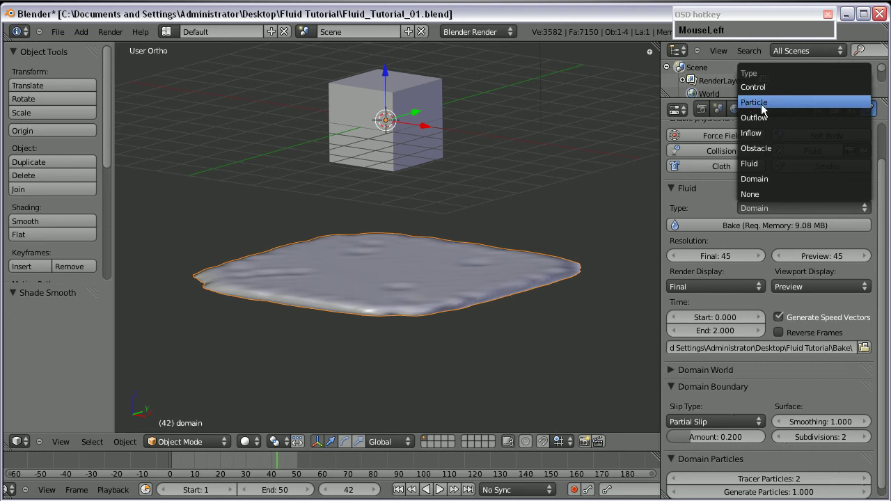
scroll(down, 3)
scroll(up, 3)
scroll(down, 3)
drag(676, 369, 797, 367)
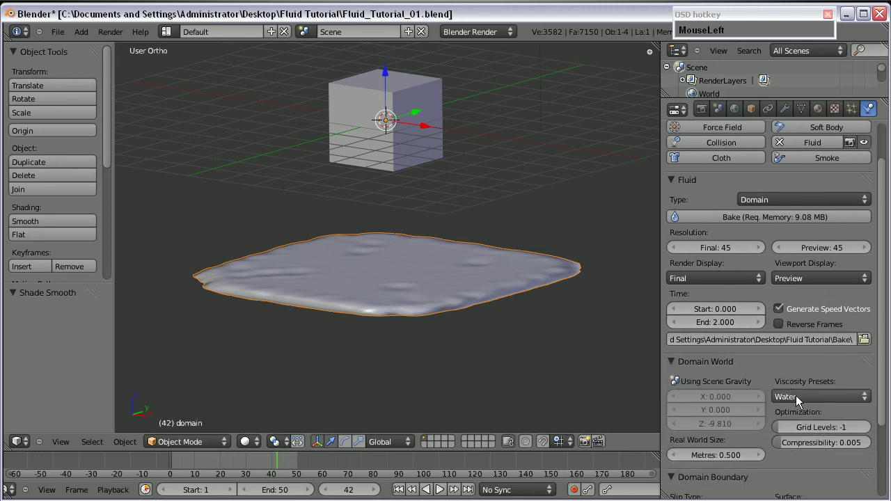
scroll(down, 3)
click(715, 377)
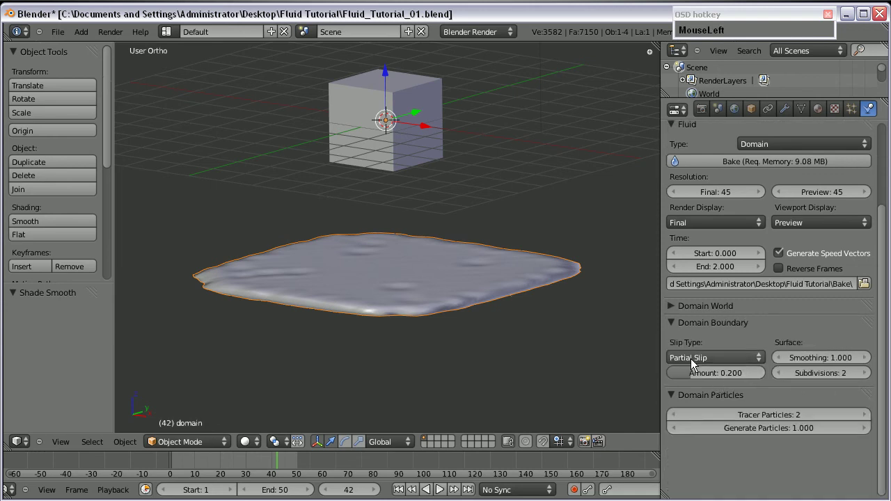
scroll(up, 3)
click(760, 270)
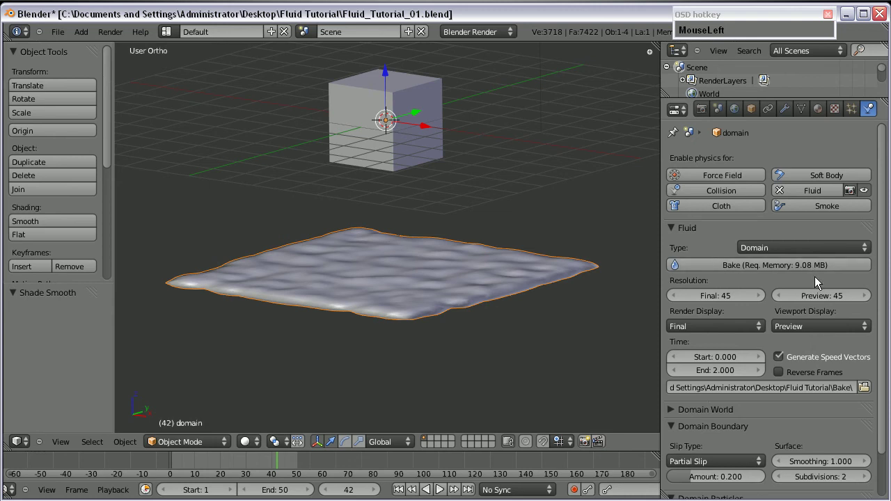
Inspect the rebaked splash side-on at an earlier frame, then collapse the Fluid and Domain panels.
middle_click(375, 198)
middle_click(208, 464)
drag(204, 463, 394, 321)
scroll(up, 3)
drag(384, 325, 475, 310)
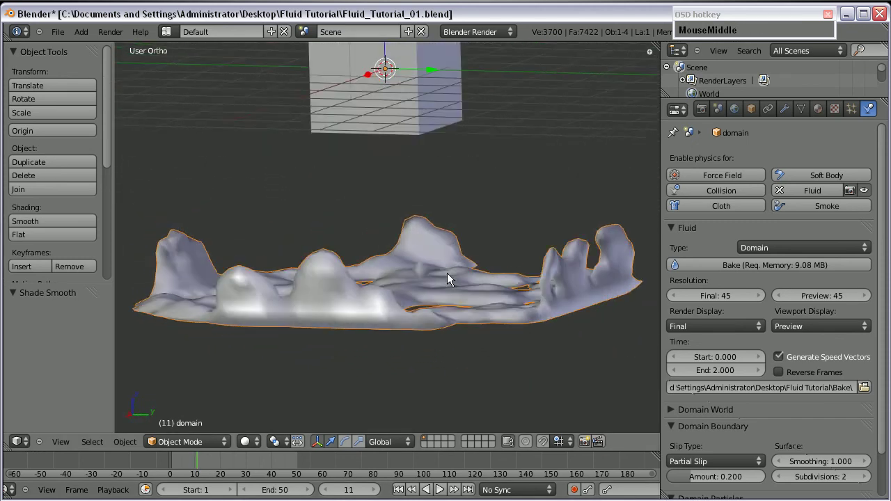
scroll(up, 3)
middle_click(413, 291)
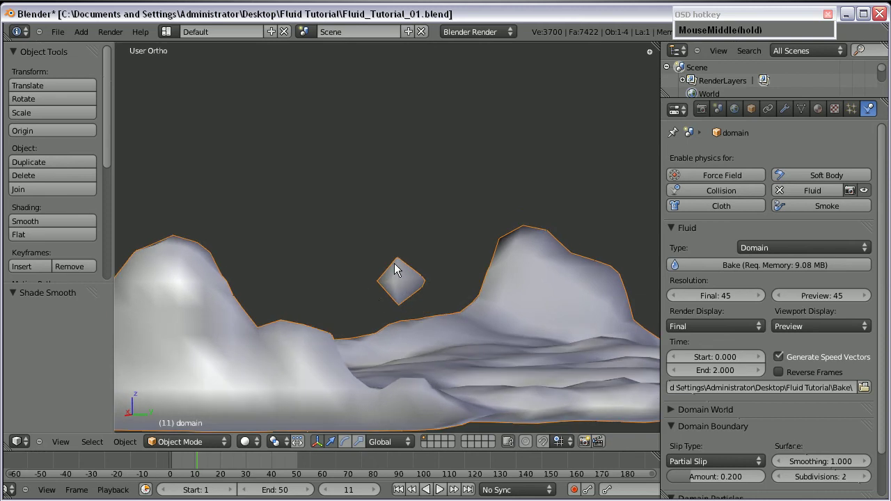
scroll(down, 3)
drag(288, 269, 345, 294)
scroll(down, 3)
click(675, 386)
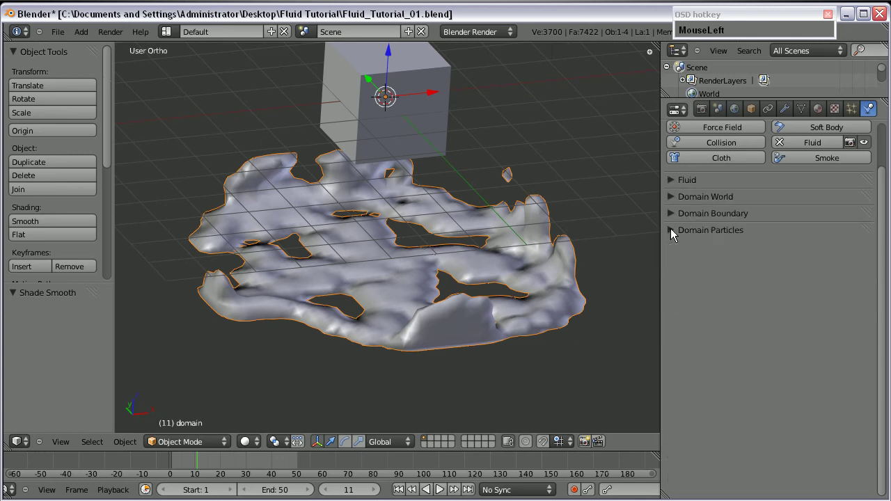
Select the fluid object and expand its Fluid settings panel.
drag(310, 256, 405, 231)
right_click(370, 131)
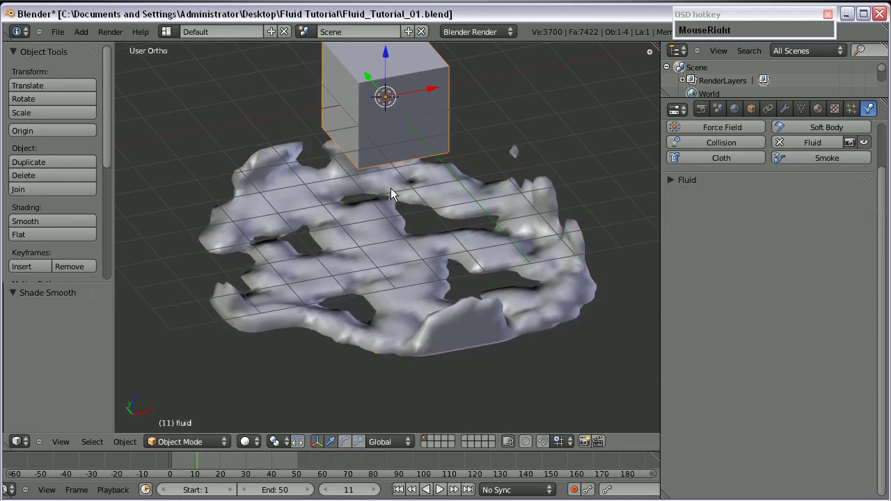
click(675, 183)
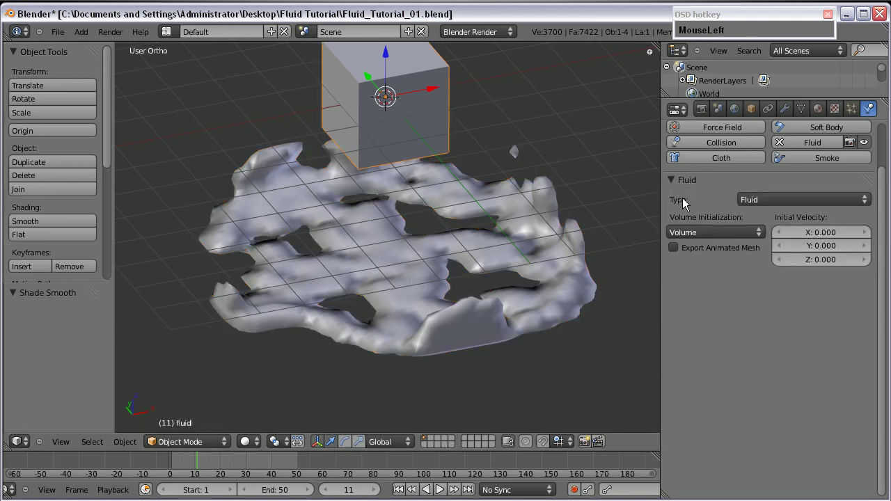
Switch to wireframe and scrub to frame 2 to see the liquid as a rounded cube.
middle_click(387, 292)
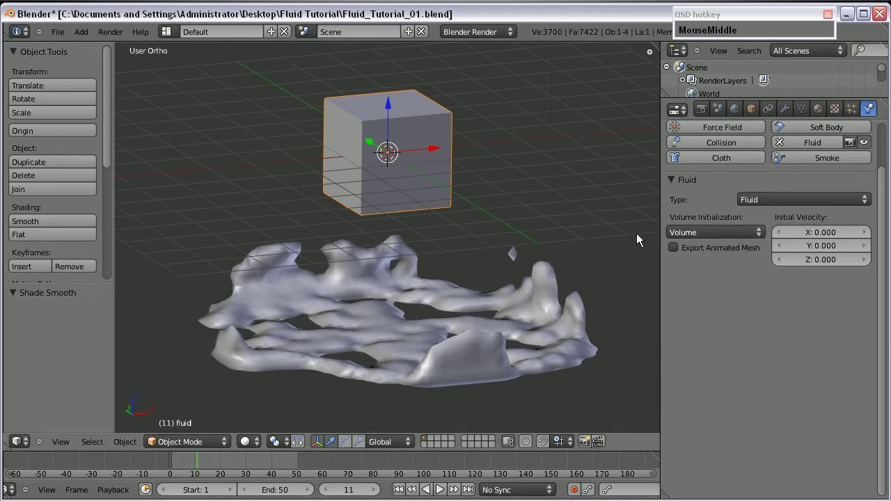
key(KP_3)
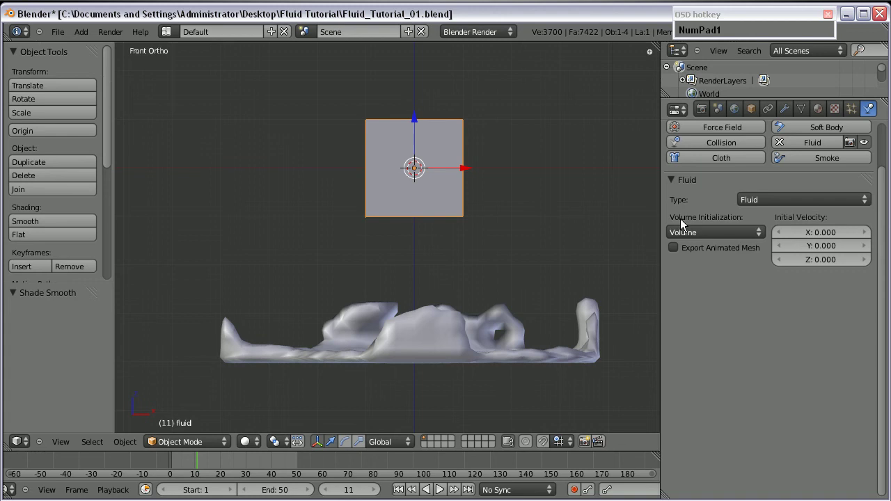
middle_click(364, 246)
key(z)
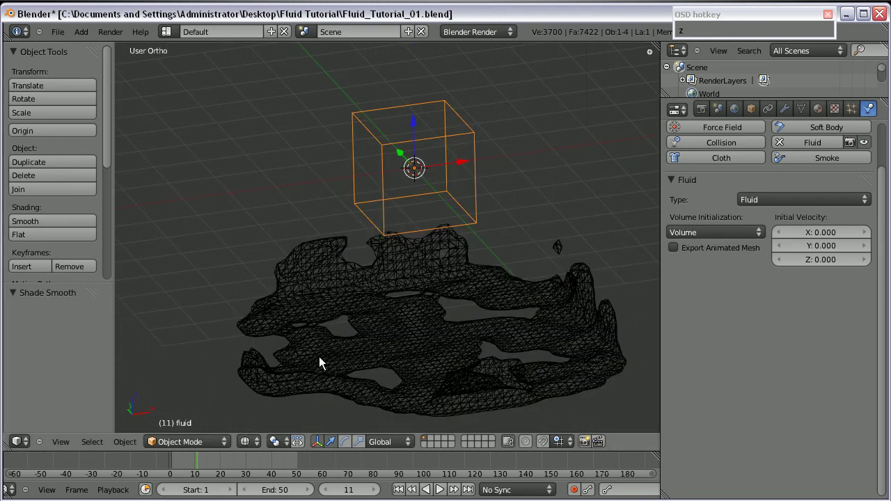
drag(198, 466, 363, 177)
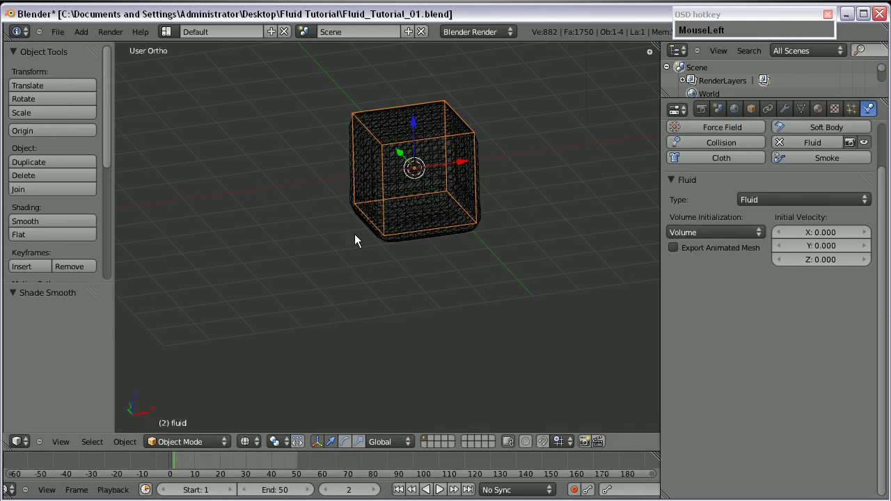
Set the fluid object's Volume Initialization to Shell, briefly trying Both, and inspect the cube from above.
middle_click(364, 226)
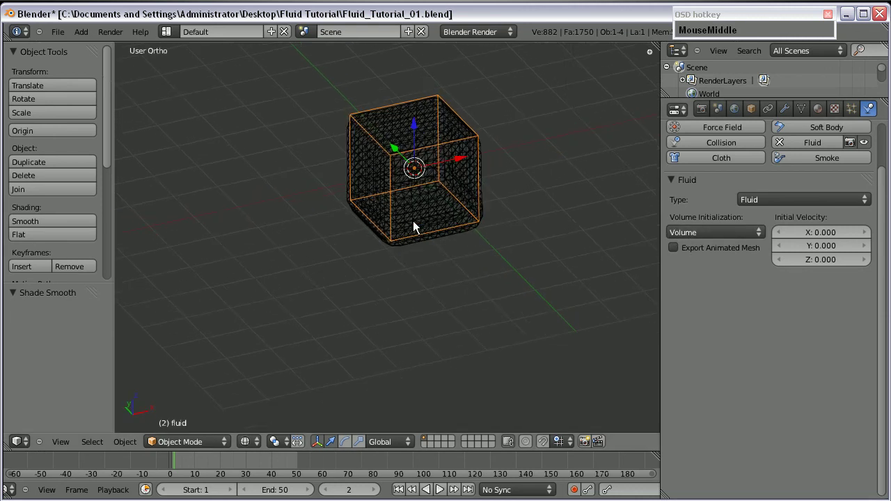
drag(179, 463, 769, 276)
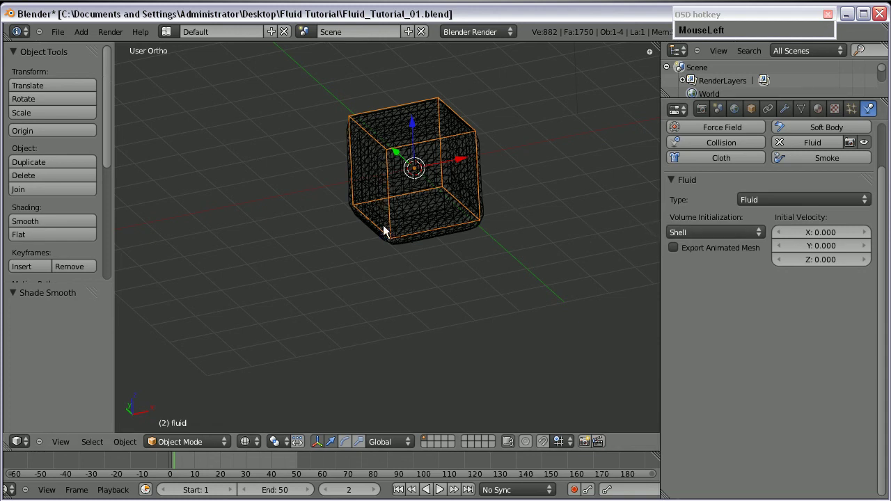
scroll(up, 3)
middle_click(389, 142)
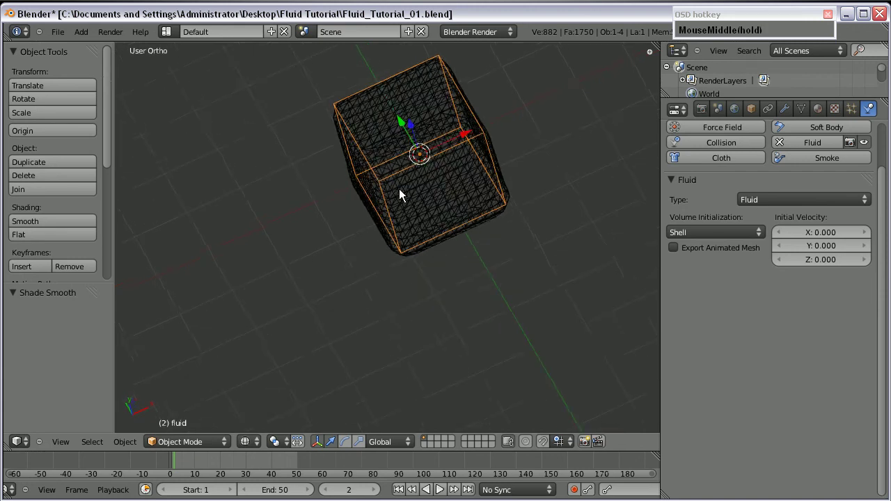
drag(692, 232, 476, 107)
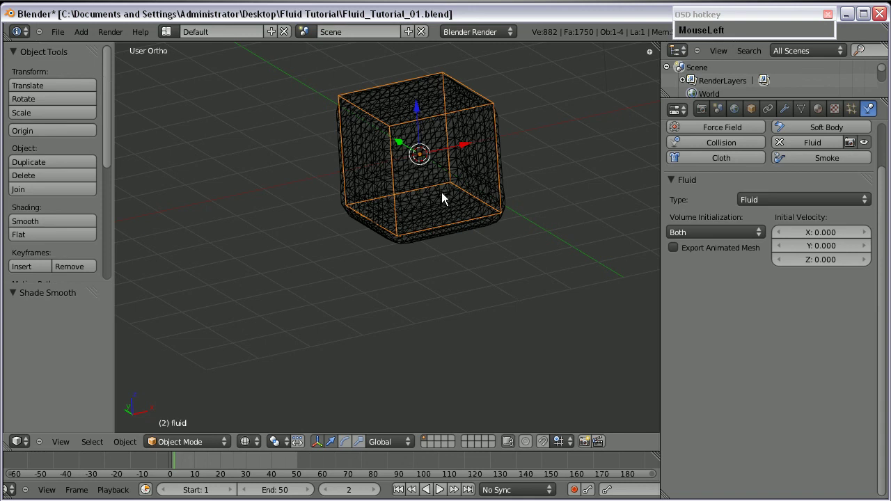
scroll(down, 3)
scroll(up, 3)
click(692, 234)
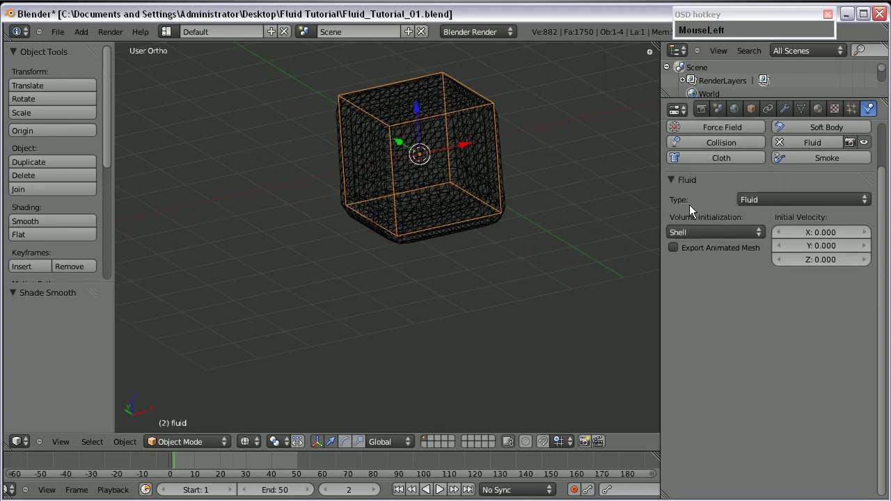
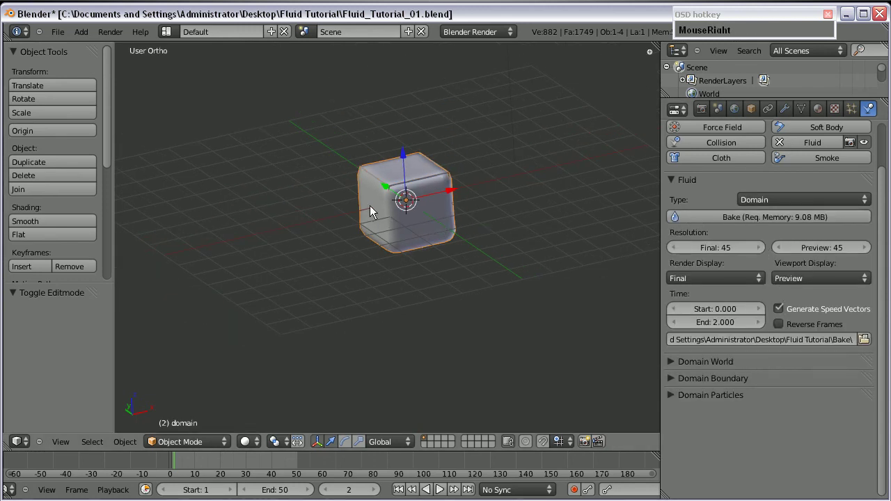
Select the domain, bake the simulation, and look down into the hollow shell-initialized cube.
scroll(down, 3)
scroll(up, 3)
right_click(440, 169)
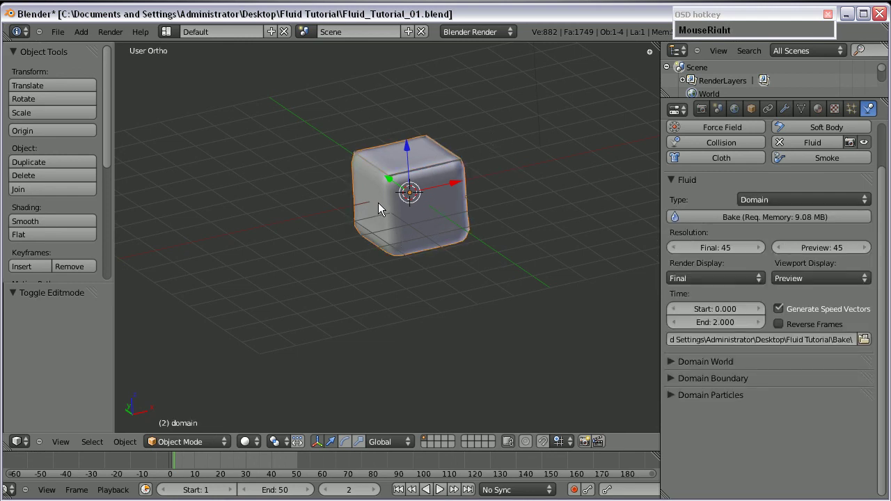
click(757, 225)
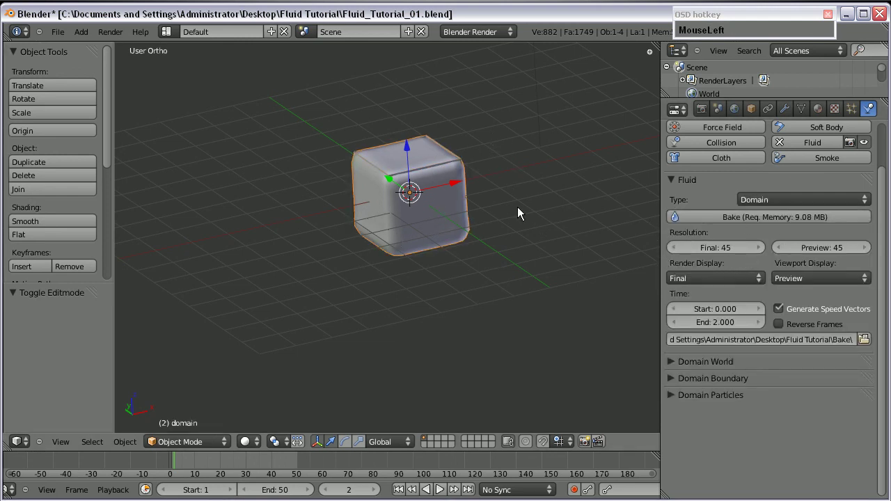
scroll(up, 3)
middle_click(439, 122)
scroll(up, 3)
drag(178, 470, 424, 147)
scroll(up, 3)
drag(346, 165, 381, 196)
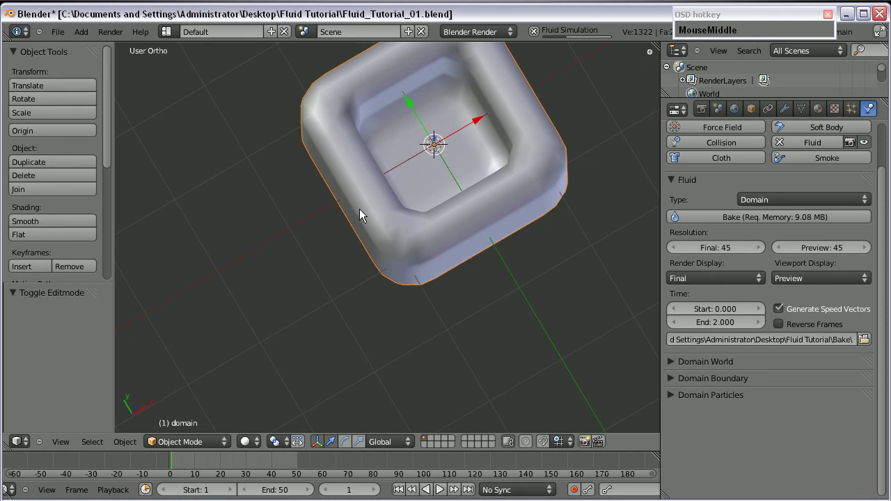
scroll(down, 3)
middle_click(411, 218)
scroll(down, 3)
scroll(up, 3)
Play the baked animation to watch the hollow splash scatter into blobs, then stop playback.
click(403, 343)
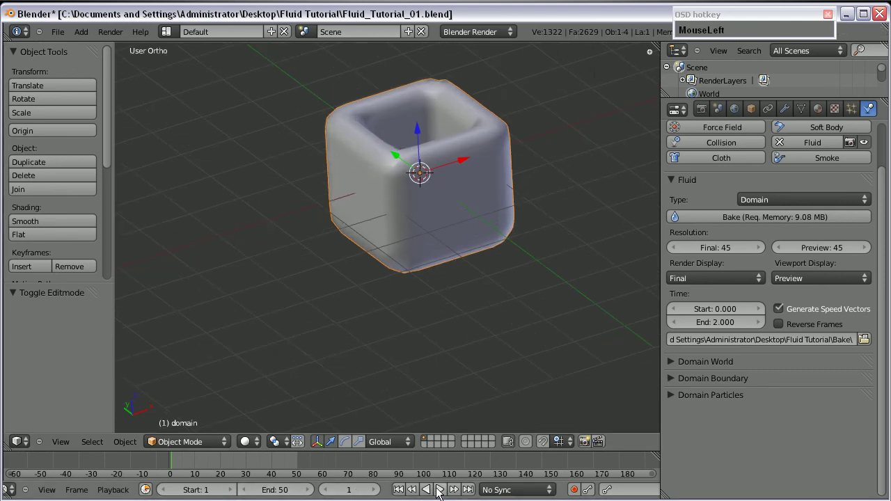
scroll(down, 3)
drag(355, 389, 428, 324)
scroll(up, 3)
scroll(down, 3)
middle_click(363, 275)
scroll(up, 3)
middle_click(397, 175)
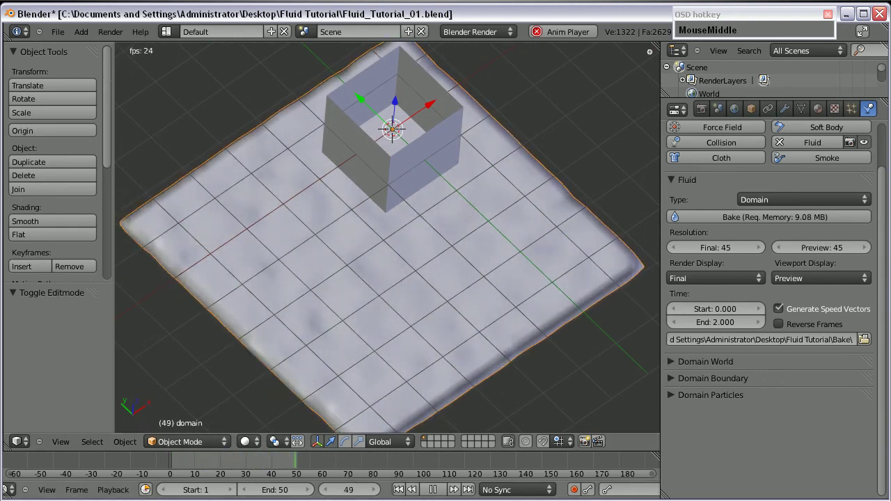
click(352, 61)
Select the fluid object and inspect the splash from around it.
right_click(374, 155)
middle_click(416, 308)
scroll(up, 3)
scroll(down, 3)
scroll(up, 3)
middle_click(395, 230)
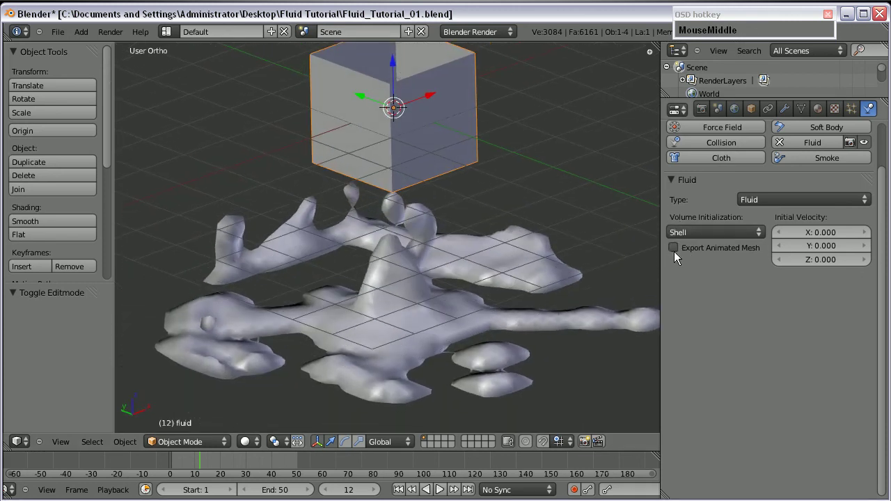
middle_click(456, 194)
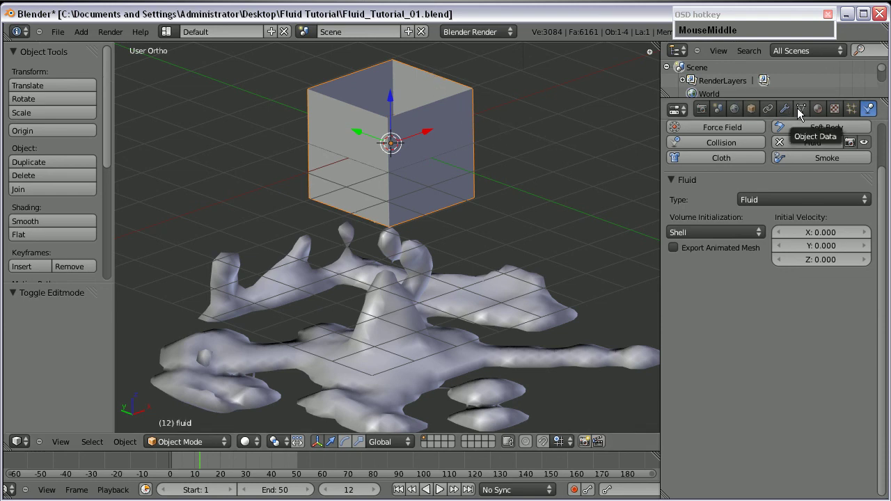
click(803, 114)
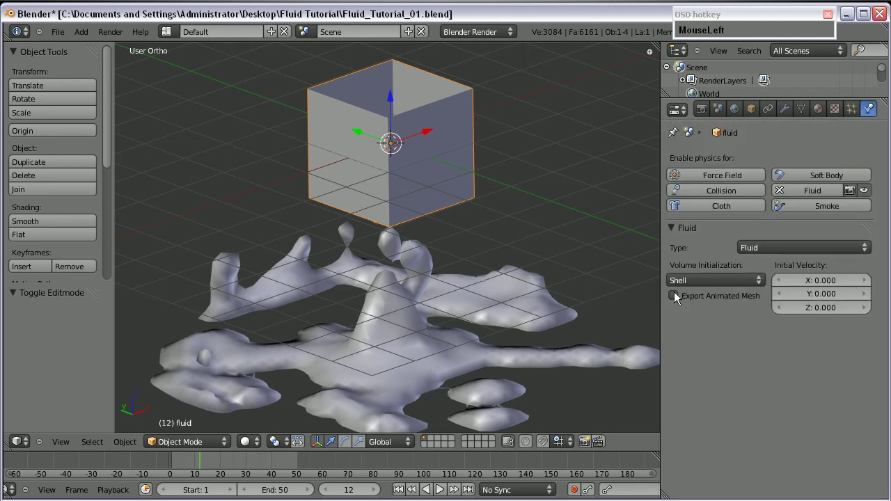
scroll(down, 3)
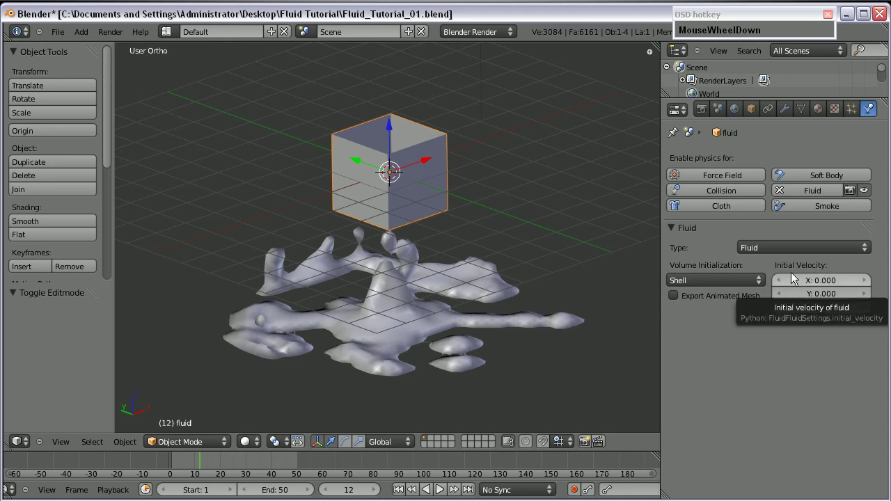
Give the fluid an initial Z velocity of 10 and view the scene from the front.
drag(812, 317, 815, 321)
key(KP_1)
scroll(down, 3)
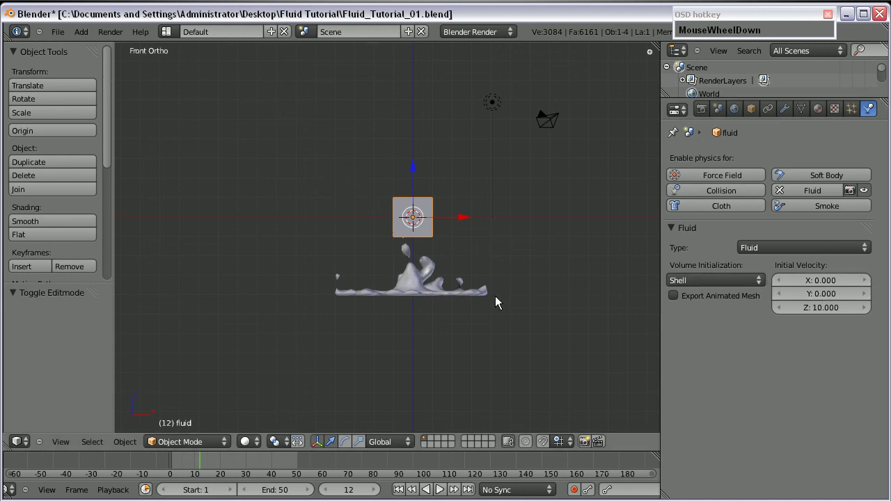
middle_click(348, 218)
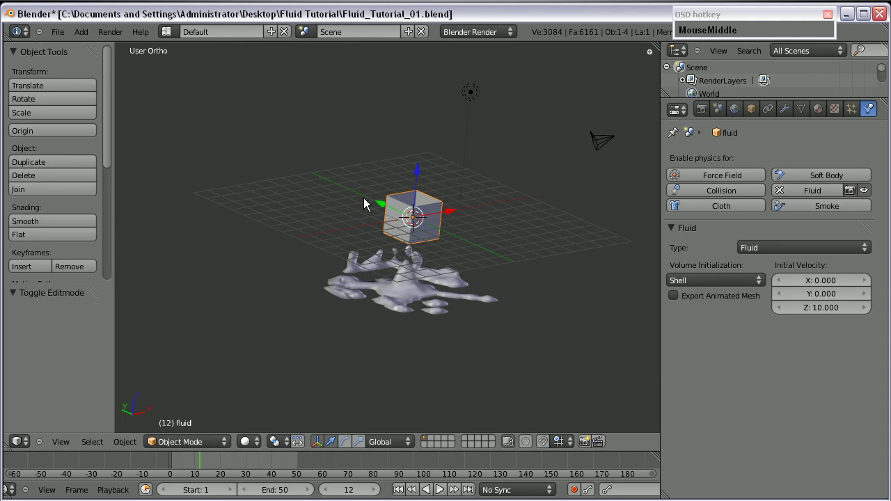
Reset the initial Z velocity to 0 and bring up the Shift+A add menu for a new mesh.
key(KP_1)
scroll(up, 3)
click(828, 315)
key(KP_0)
key(Return)
drag(462, 236, 358, 259)
key(shift+a)
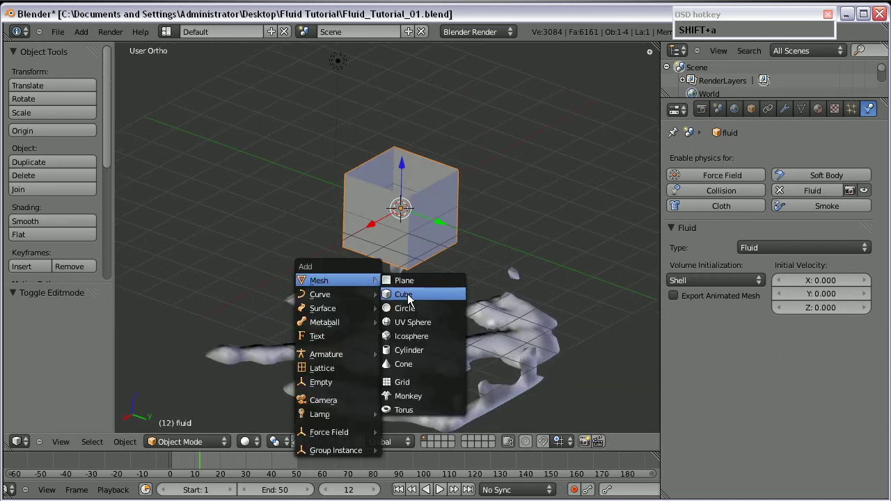